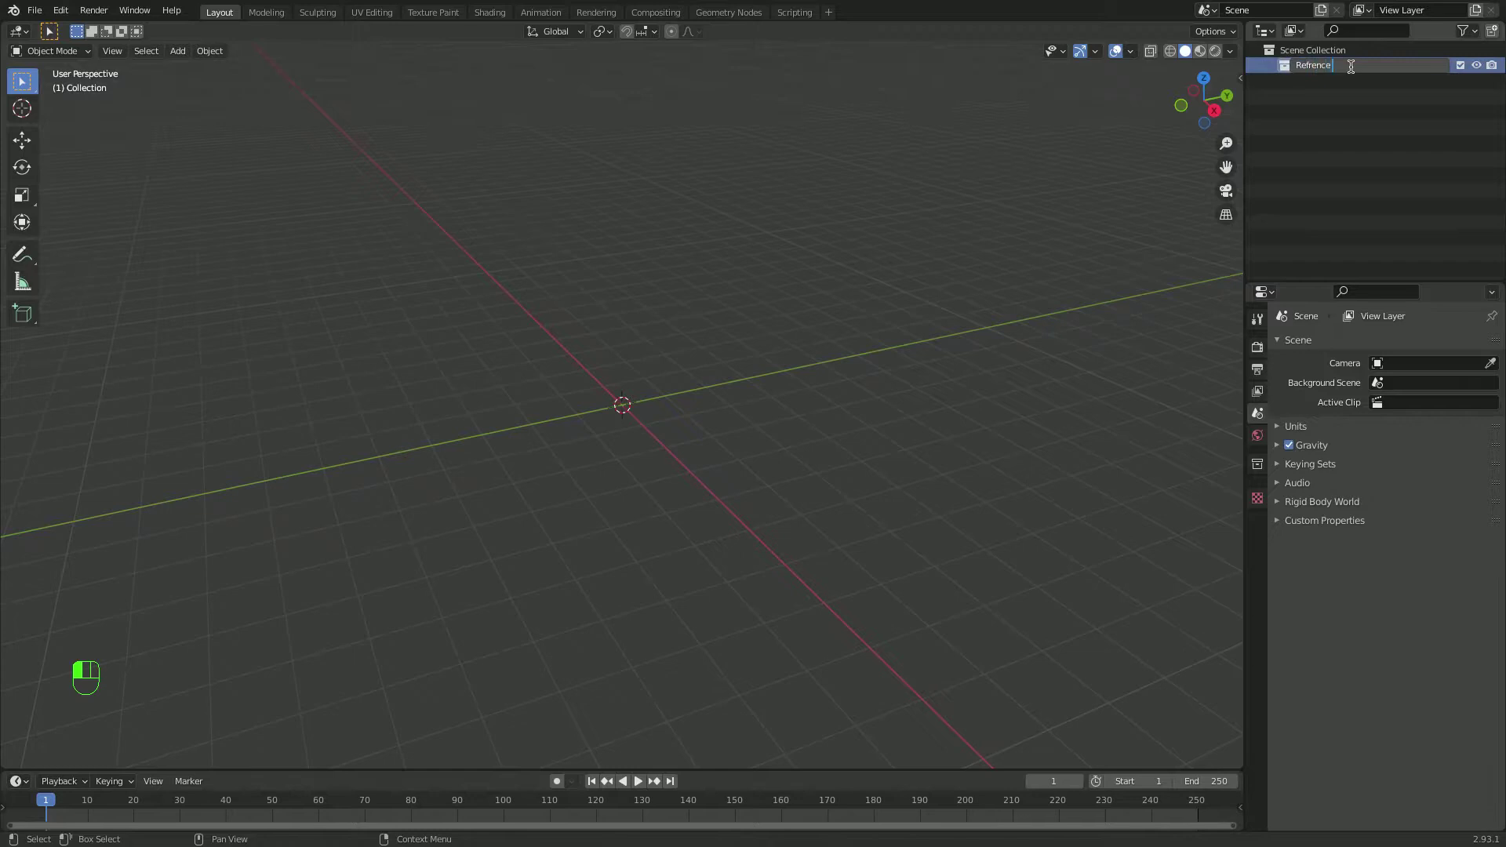
Rename the scene collection to Refence_Images
key(BackSpace)
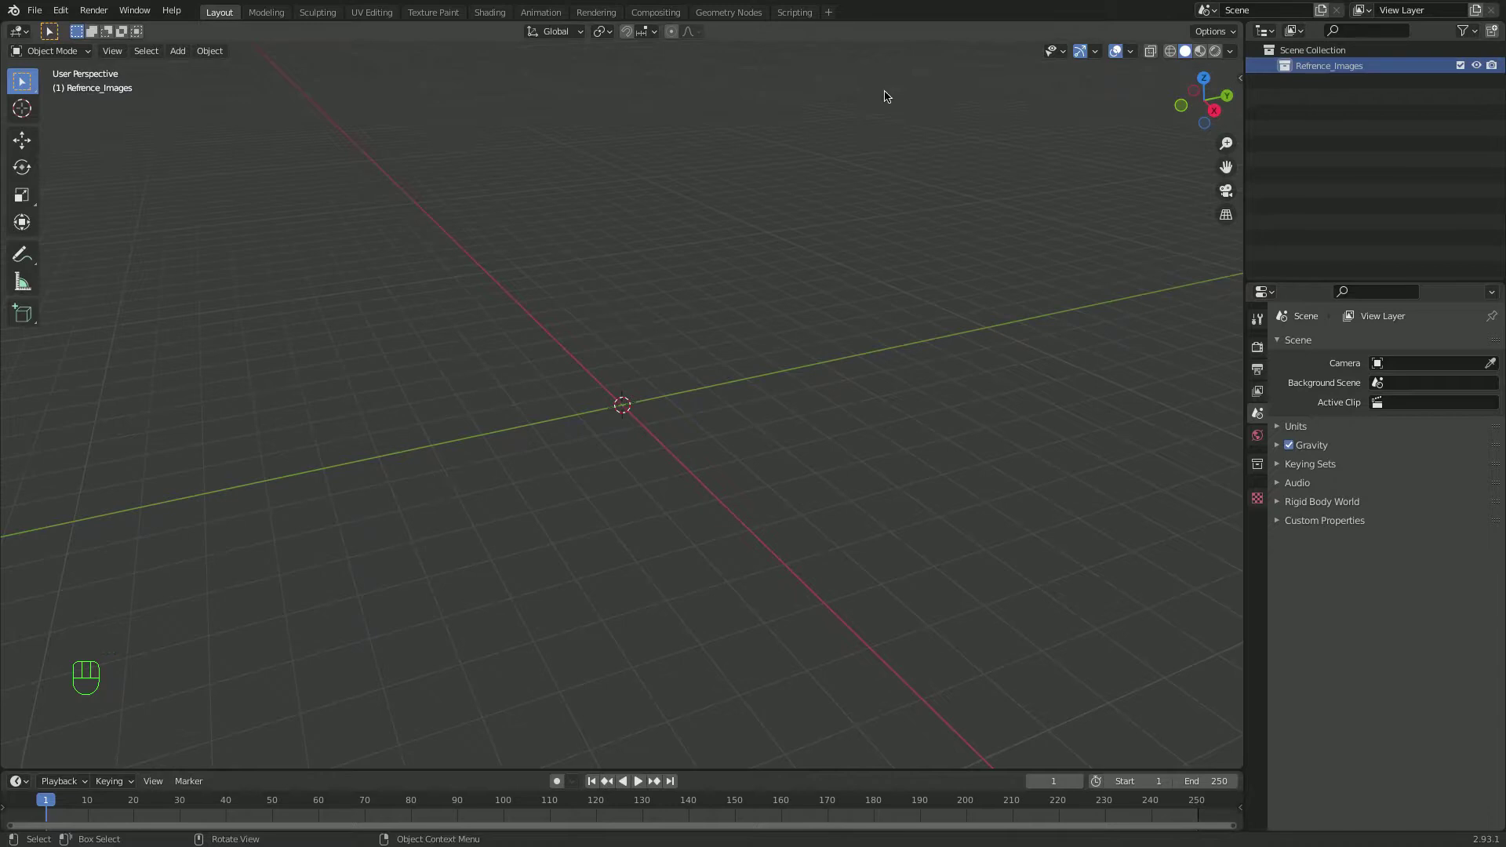
Load Alex_Blueprint.png as a reference image and show its transform values in the sidebar Item tab
drag(187, 52, 837, 86)
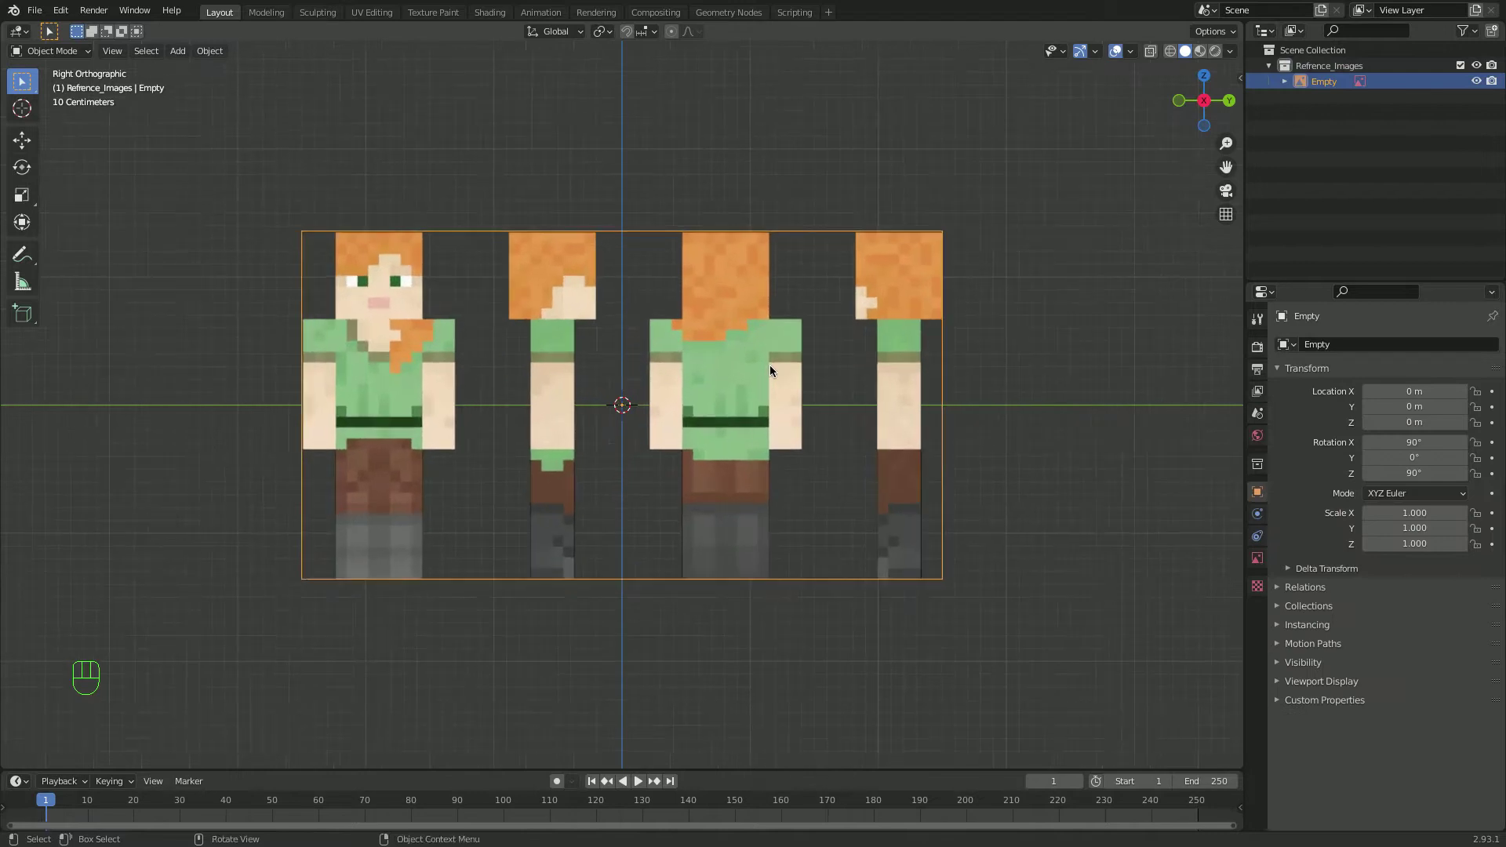
key(n)
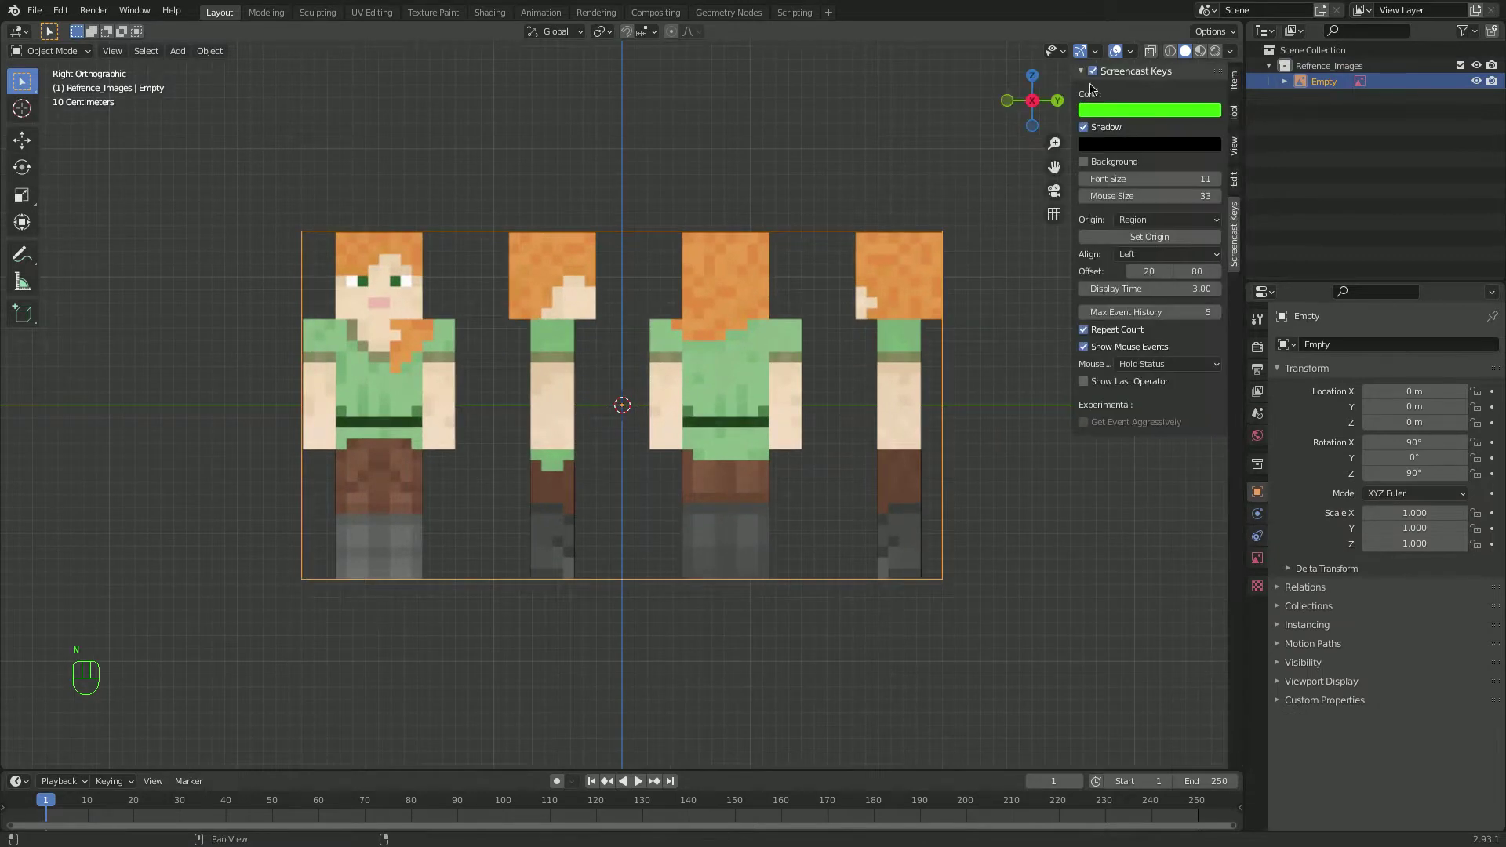
click(1239, 80)
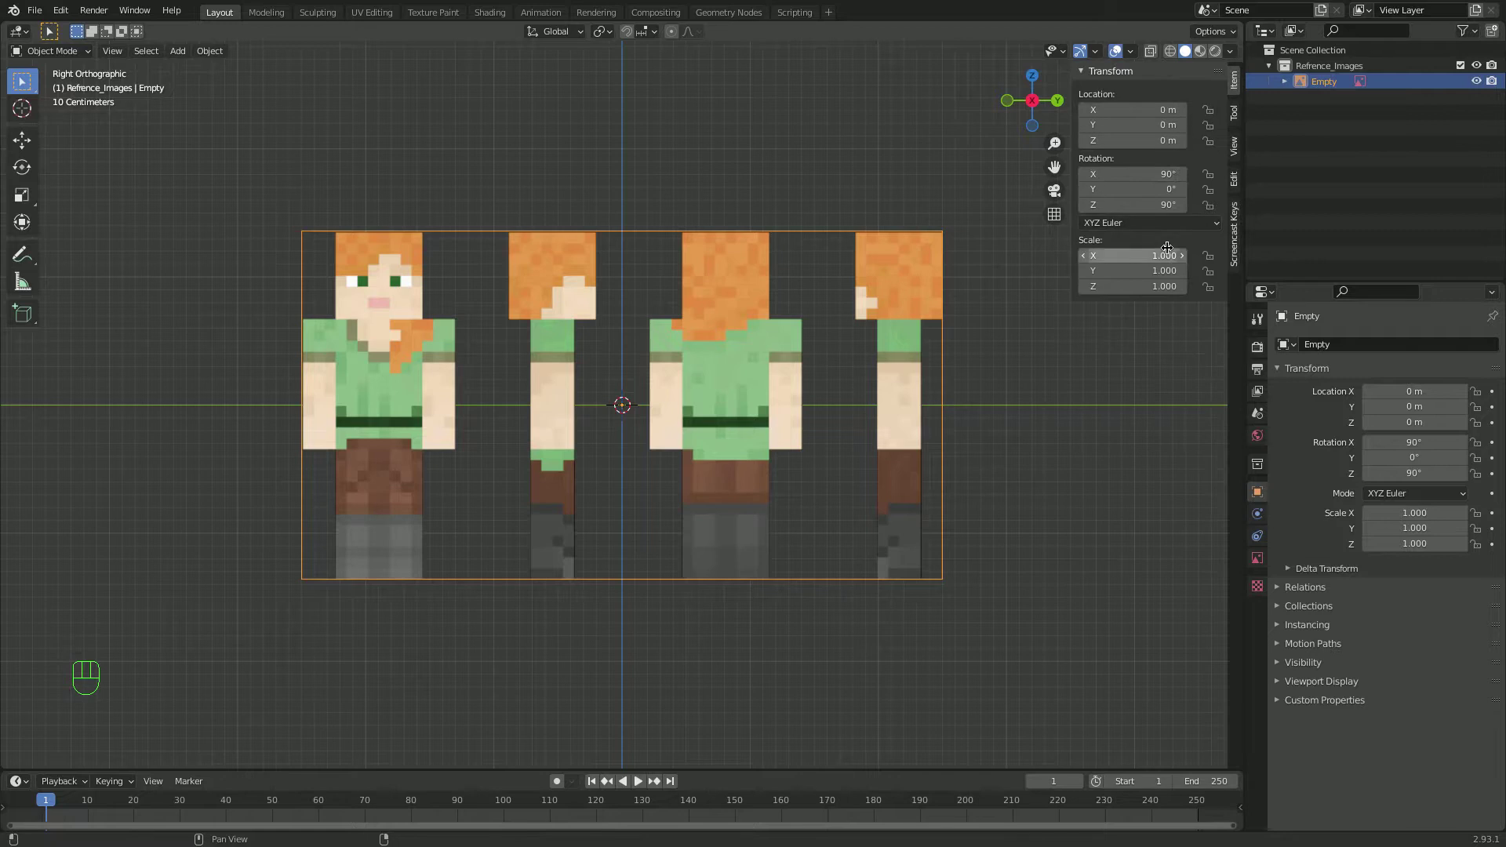
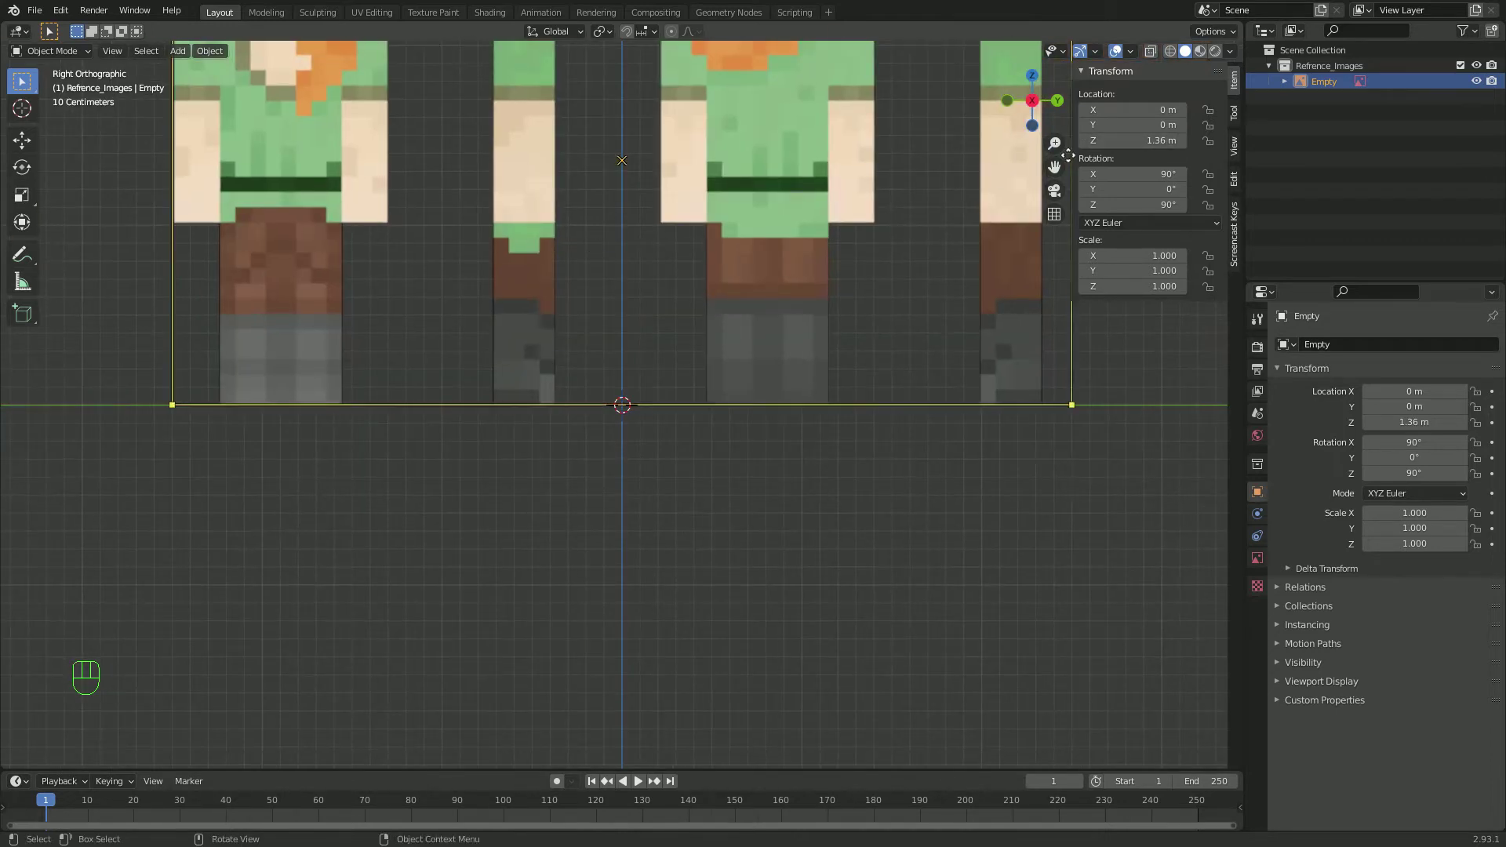
Add a cube and shrink it to roughly head size above the ground
click(1060, 160)
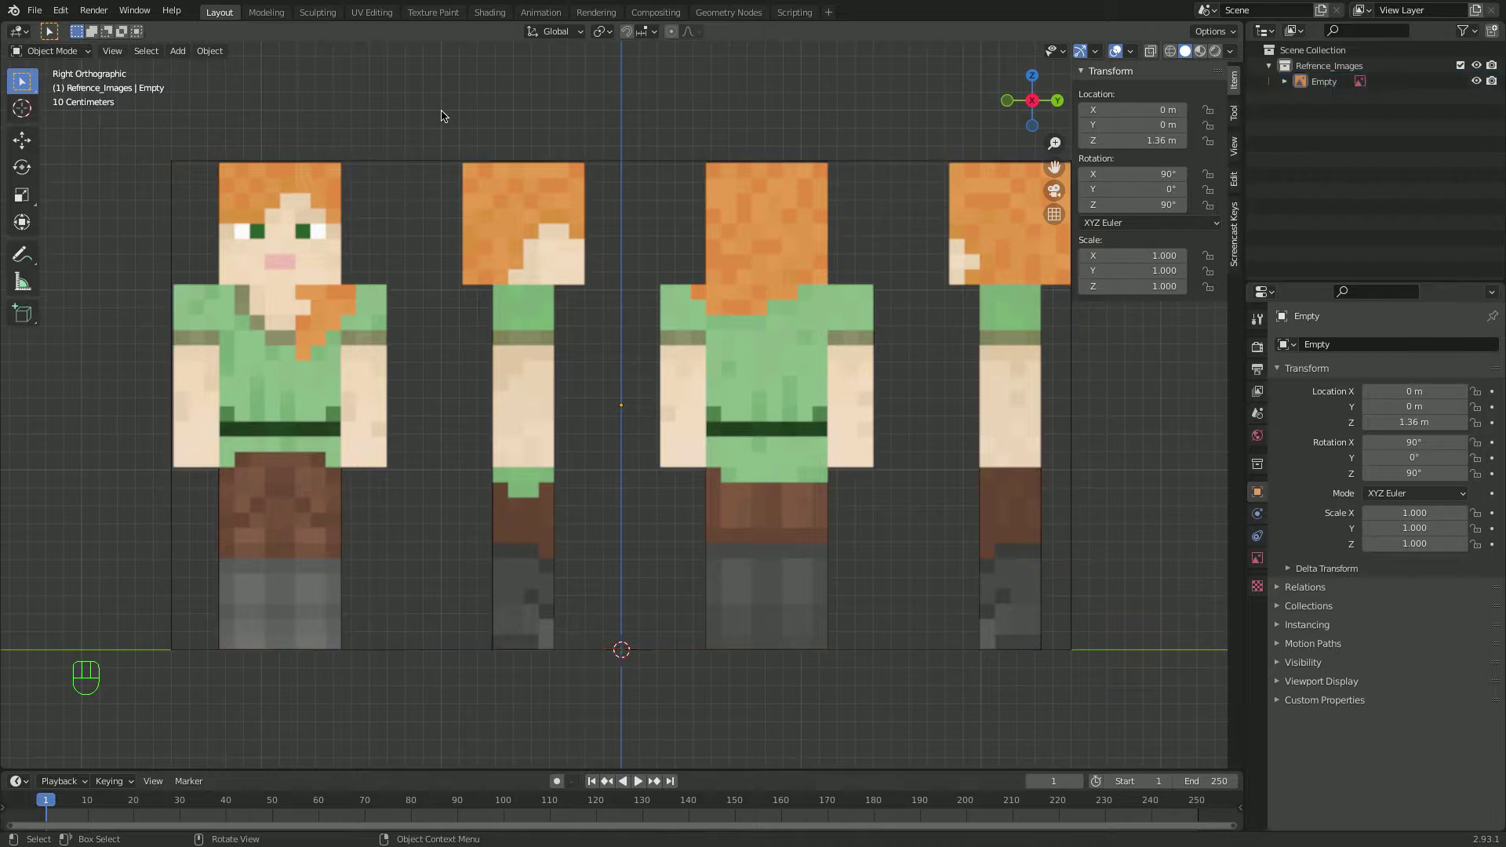
key(shift+a)
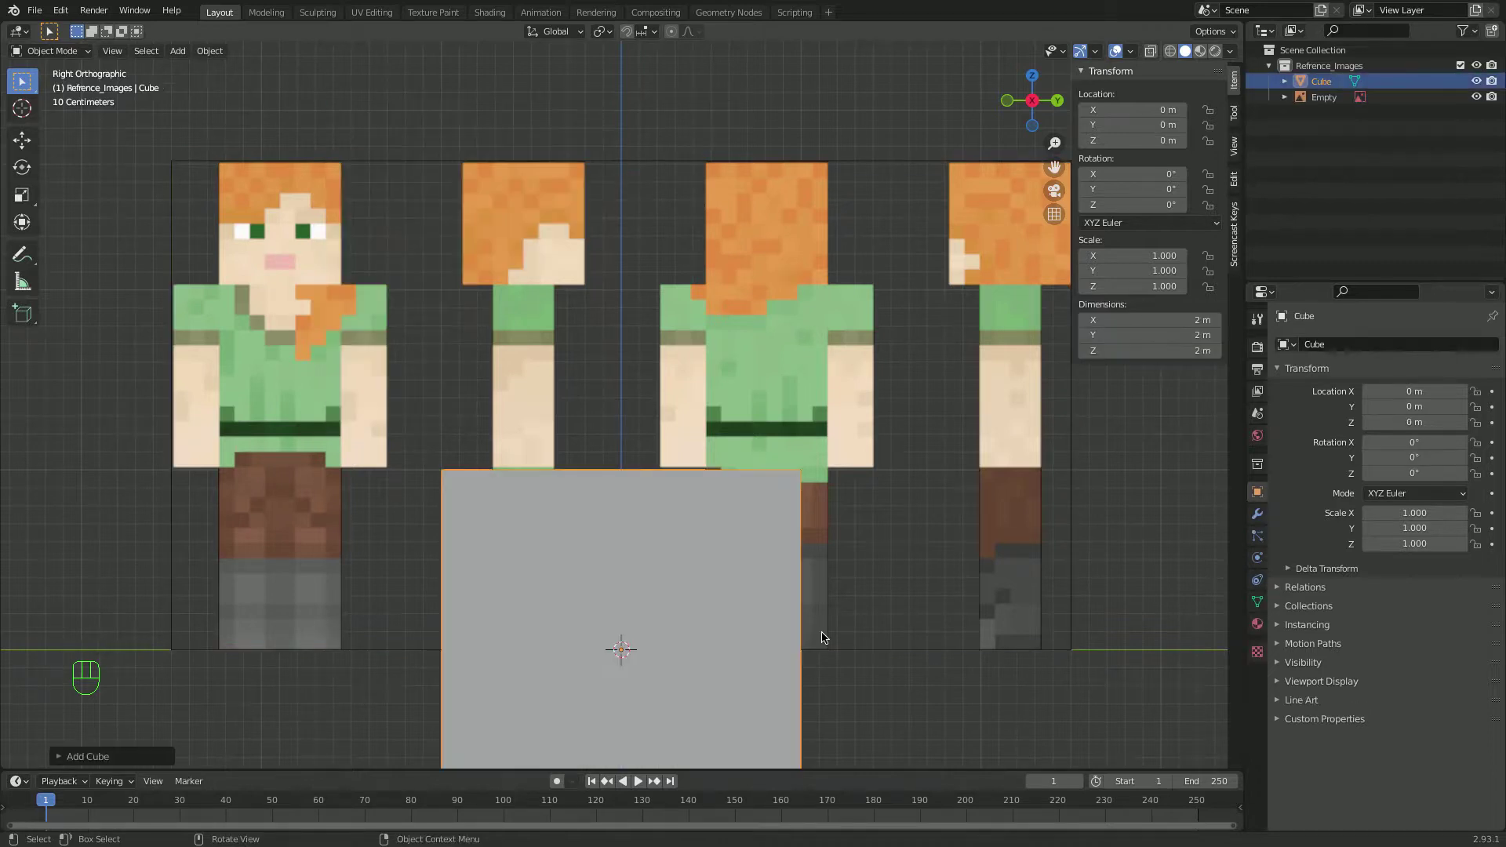
key(g)
key(s)
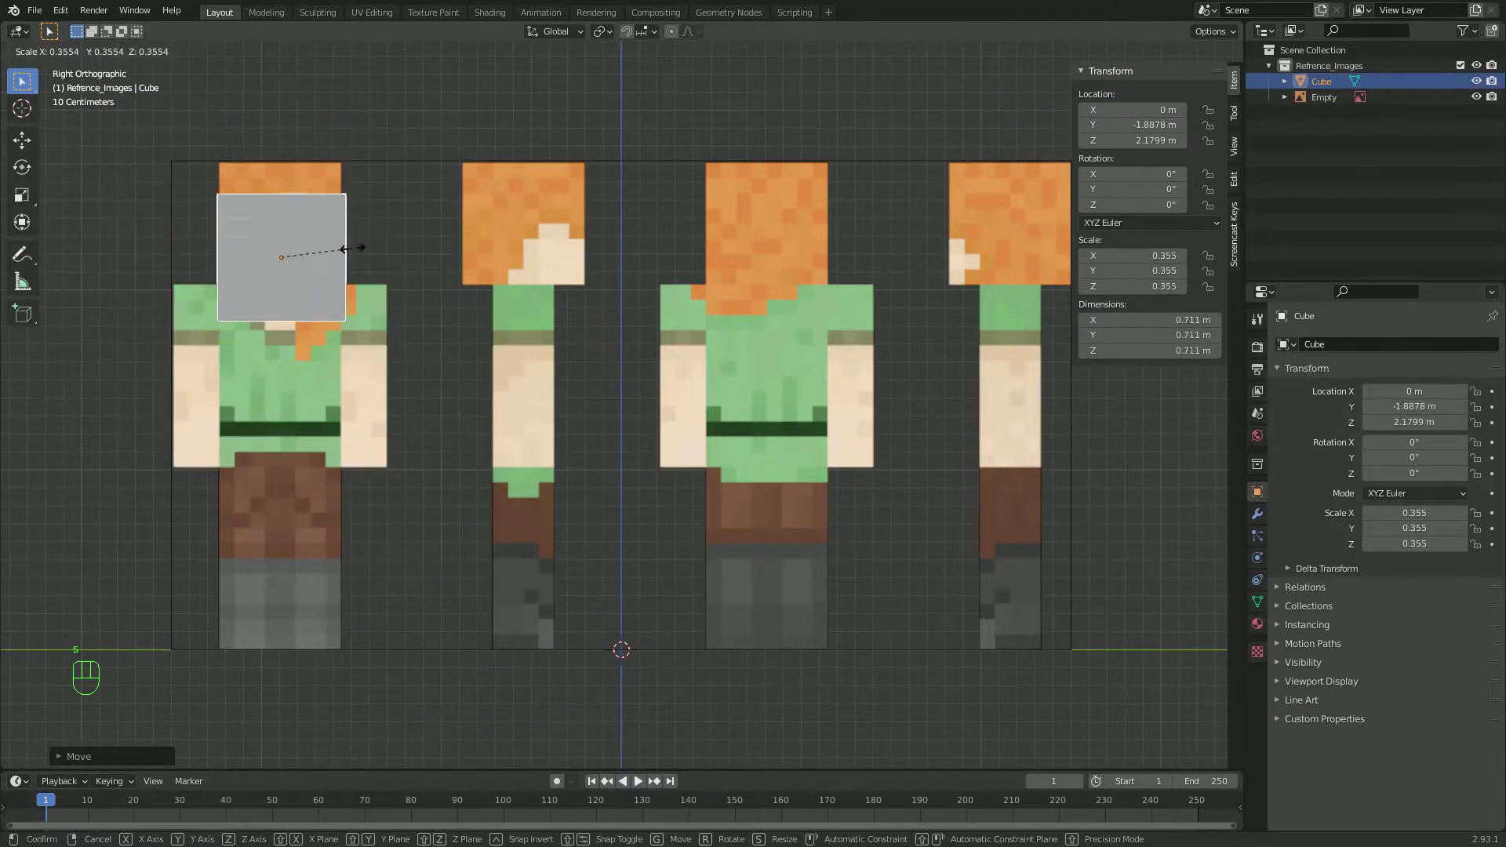
key(h)
Fit the cube over the front figure's head at scale 0.340 and start renaming it
key(super+z)
key(g)
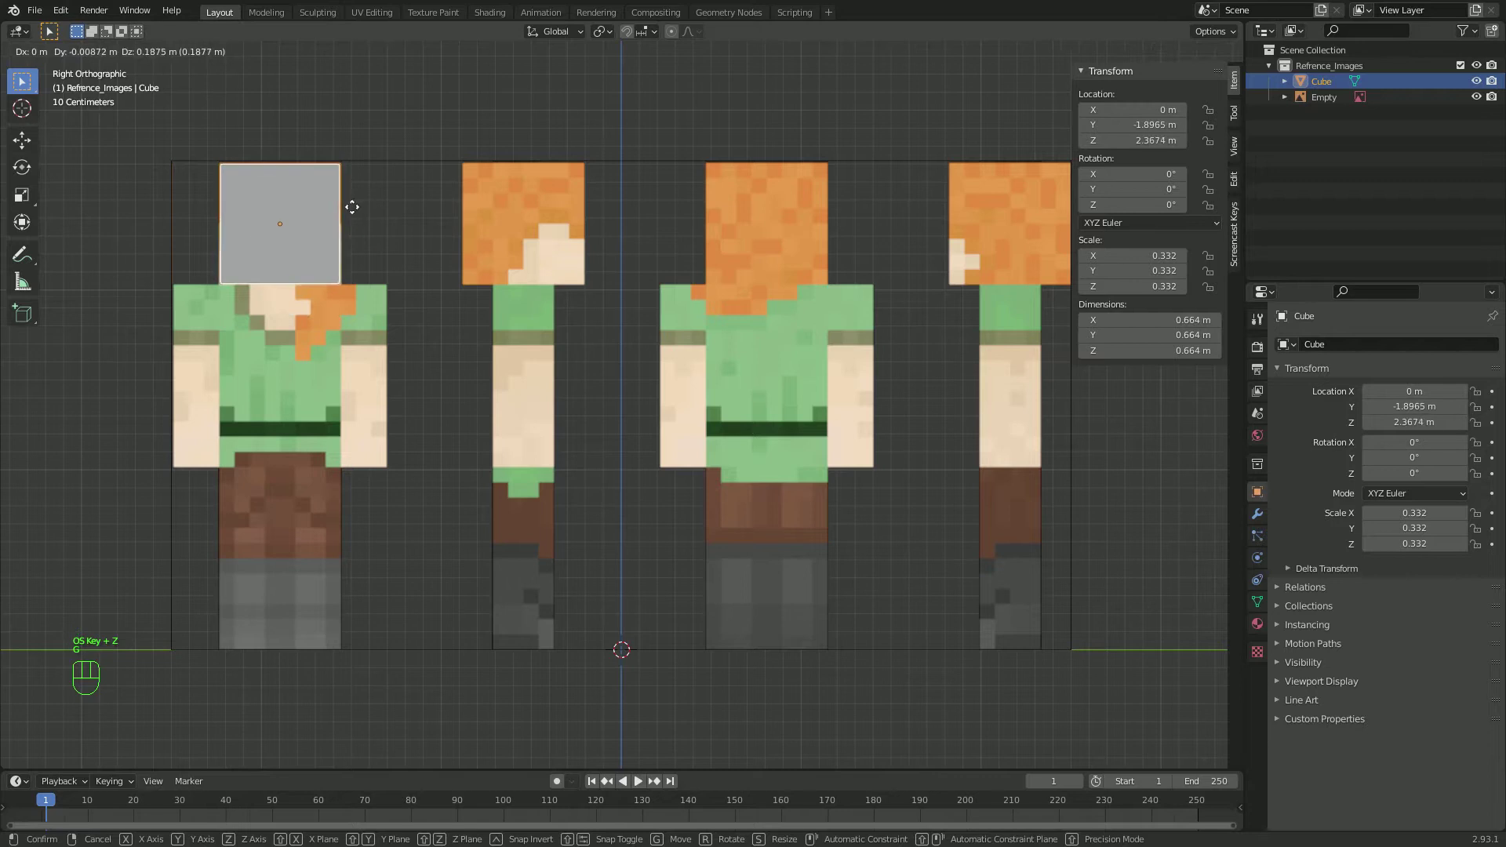
key(s)
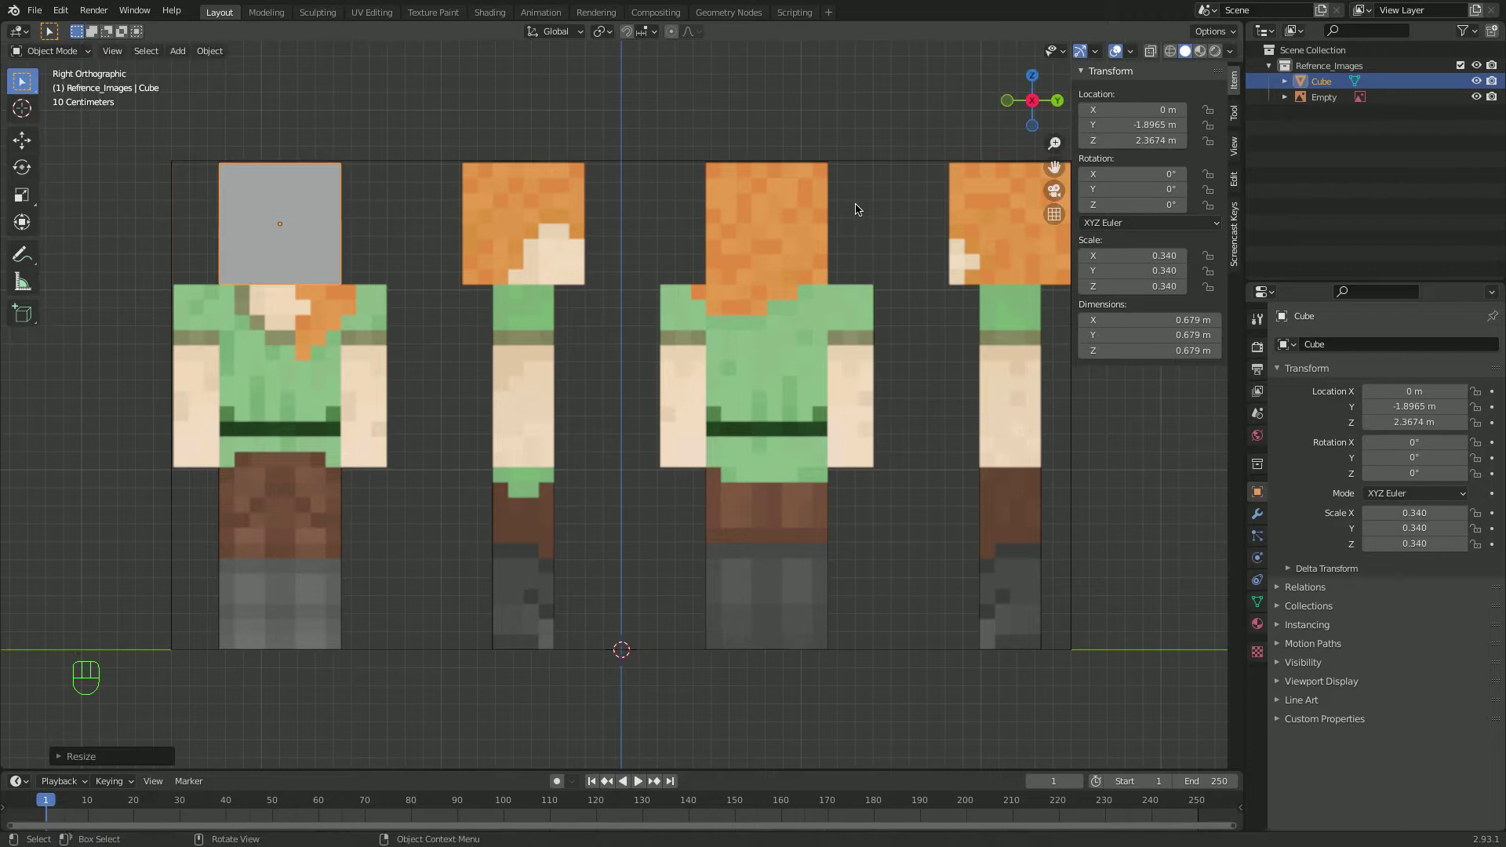
key(F2)
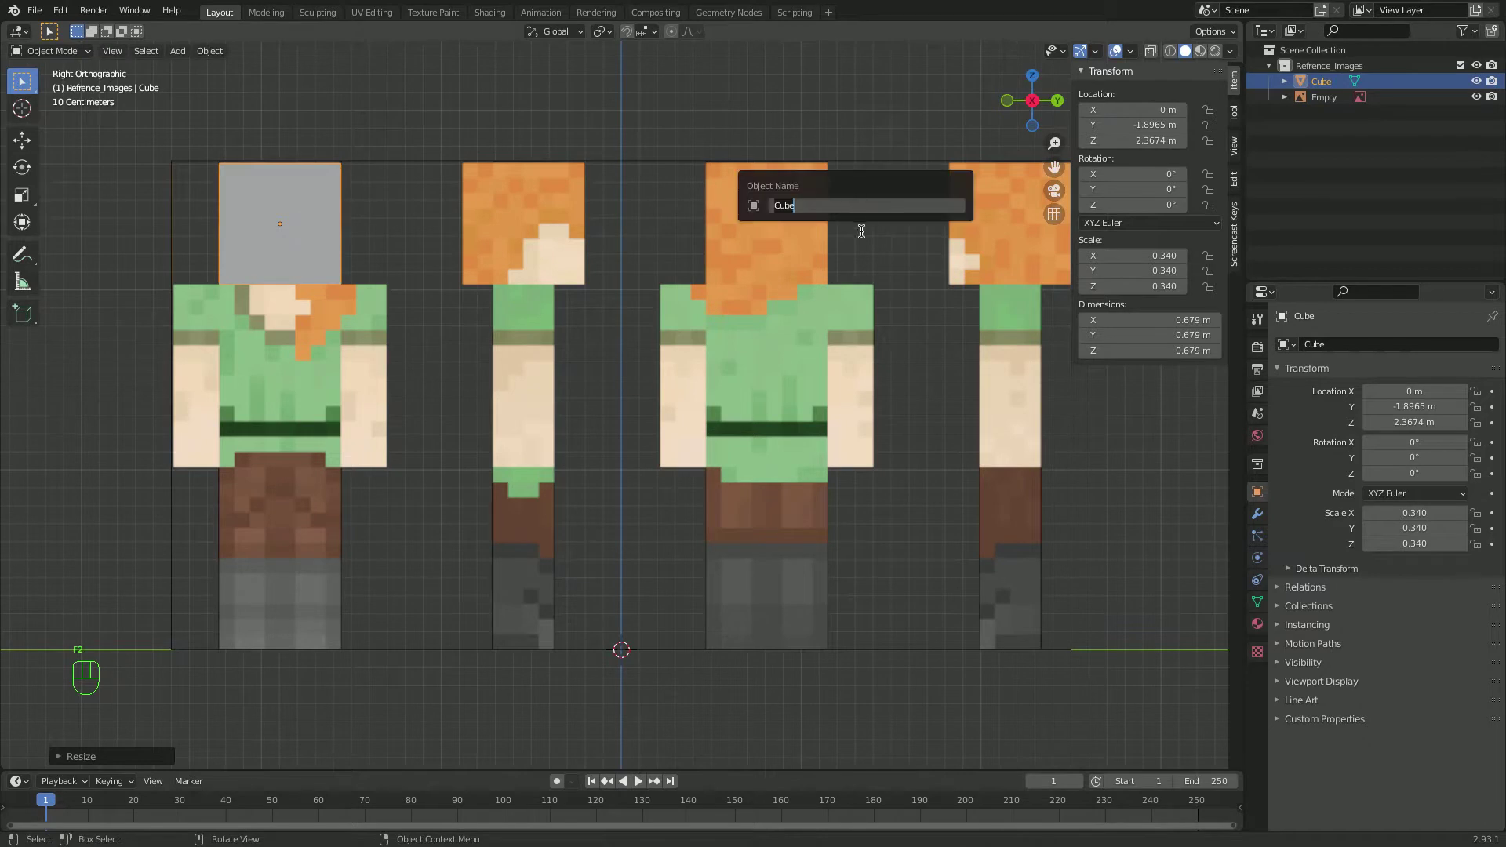
Name the cube Head and move it into a new collection called Alex
key(F2)
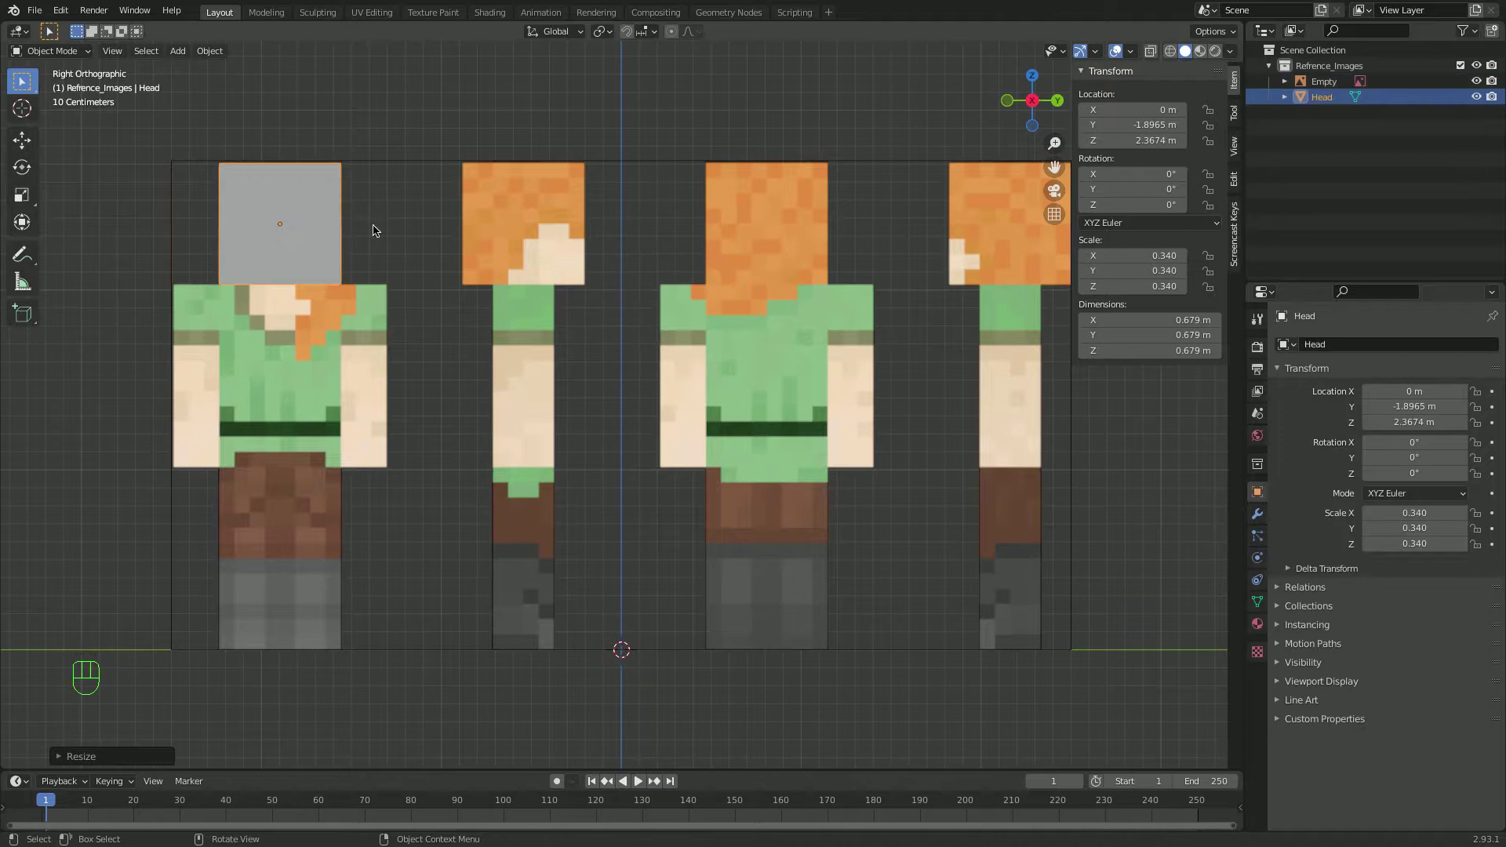
key(m)
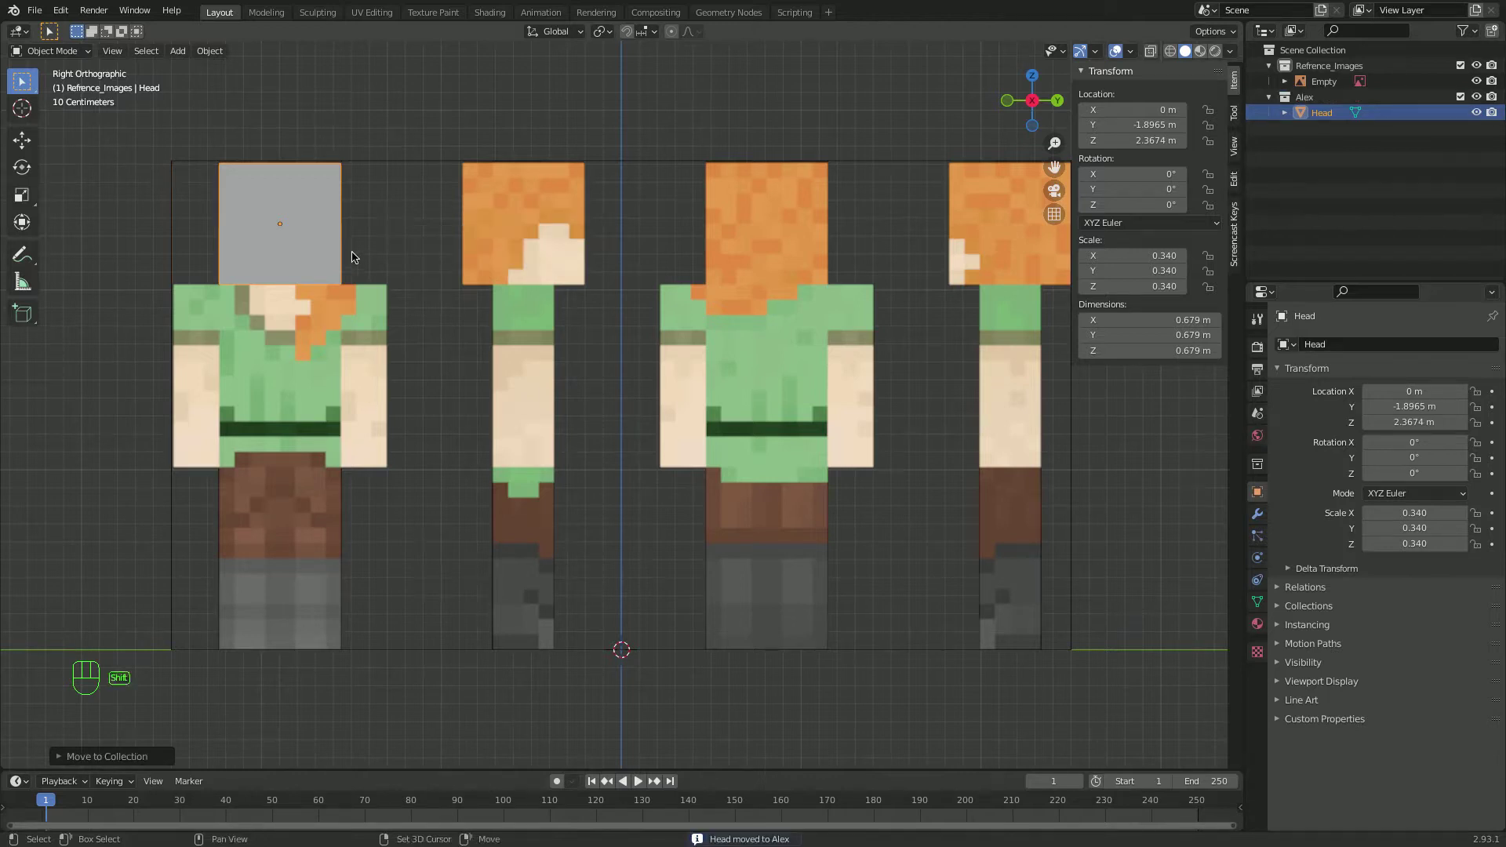
key(shift+d)
Duplicate the head cube and stretch its bottom vertices down to the waist as a 1.02 m torso block
key(g)
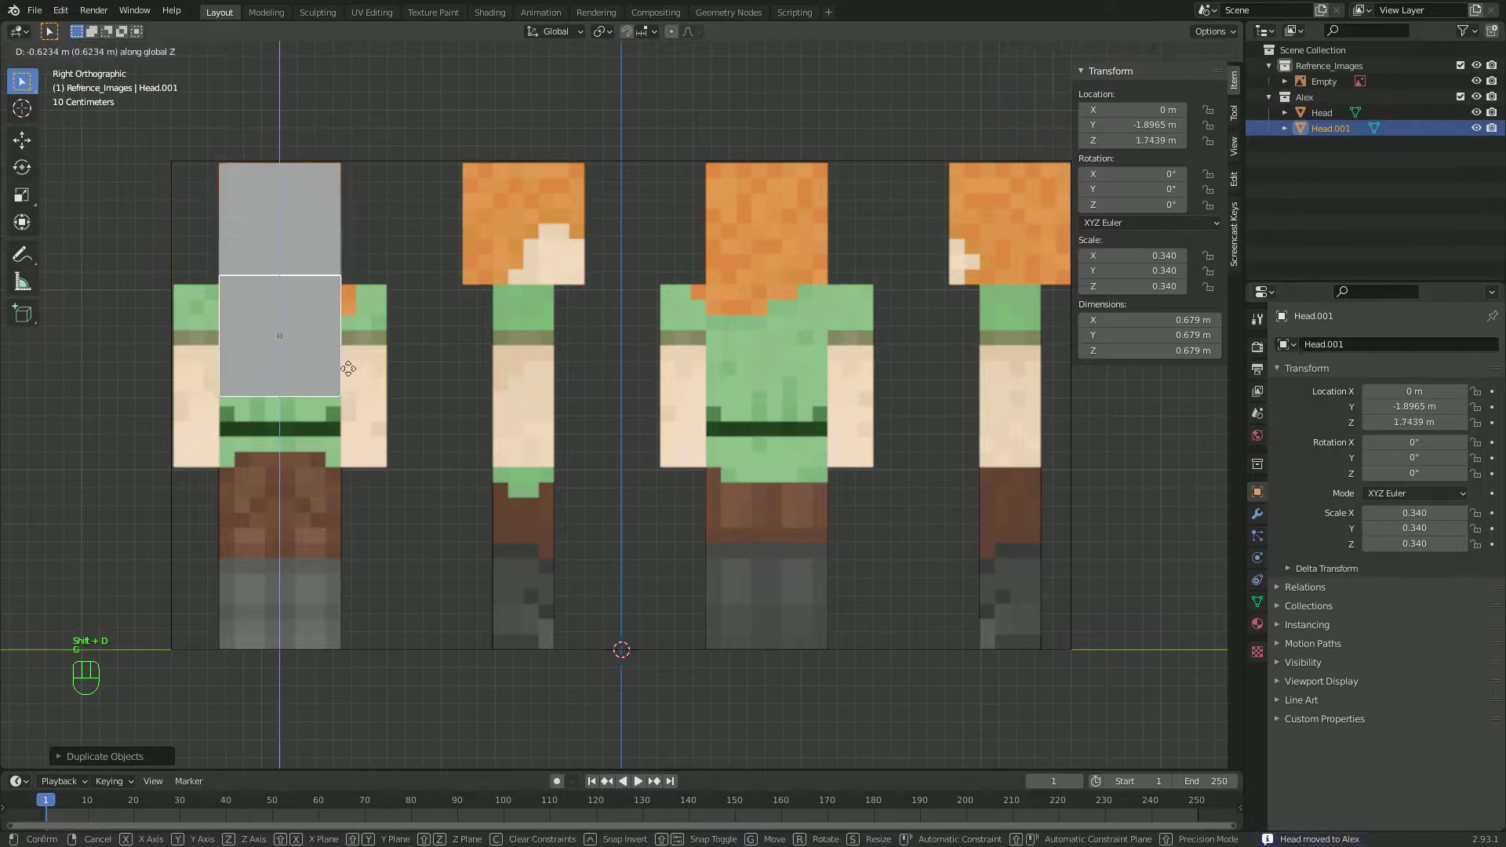
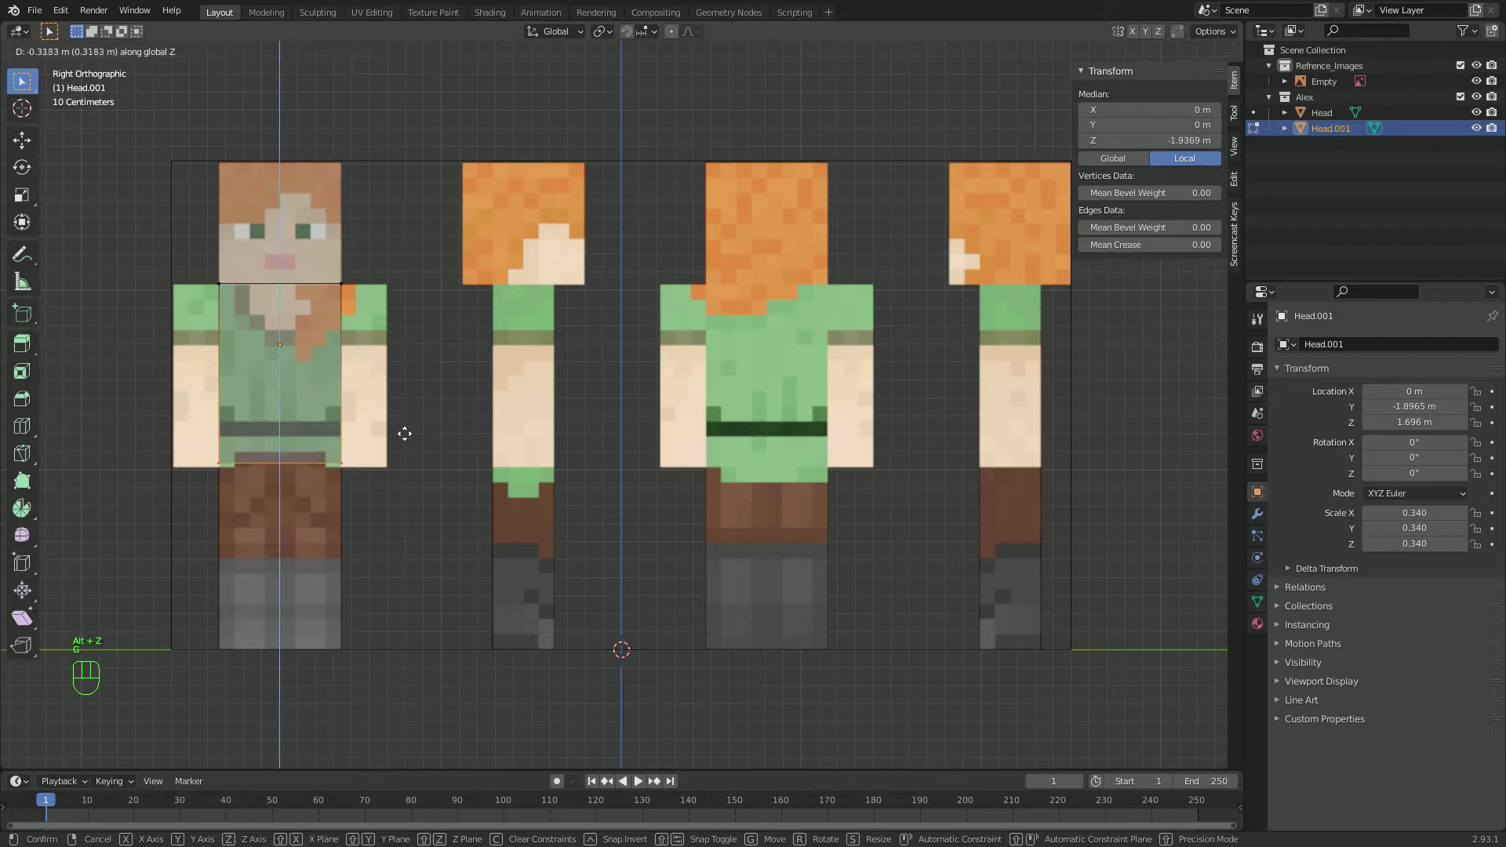
key(Tab)
key(alt+z)
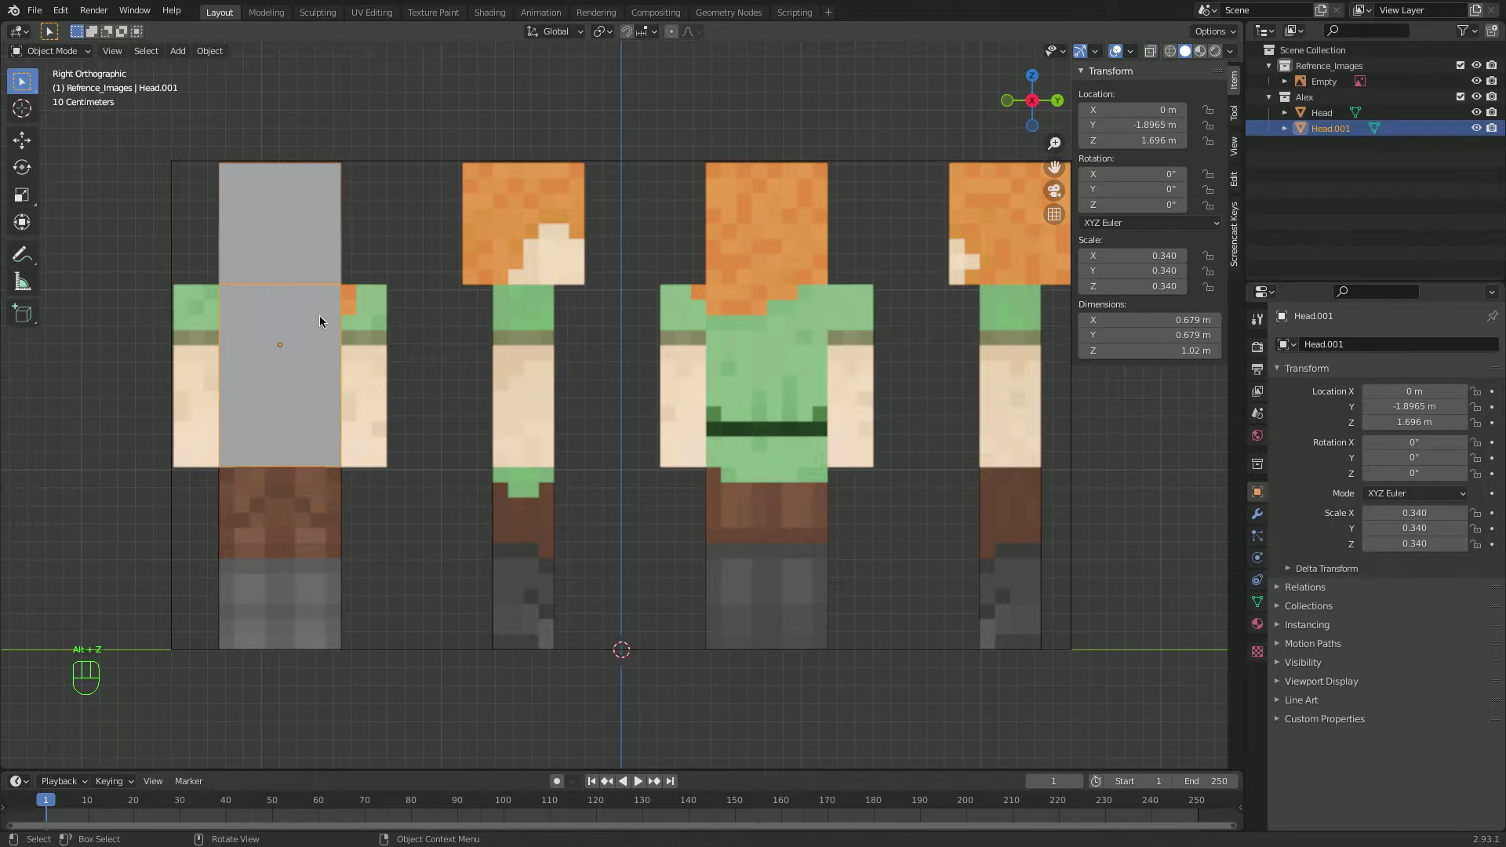
Duplicate the body block and move the copy down over the legs
key(shift+d)
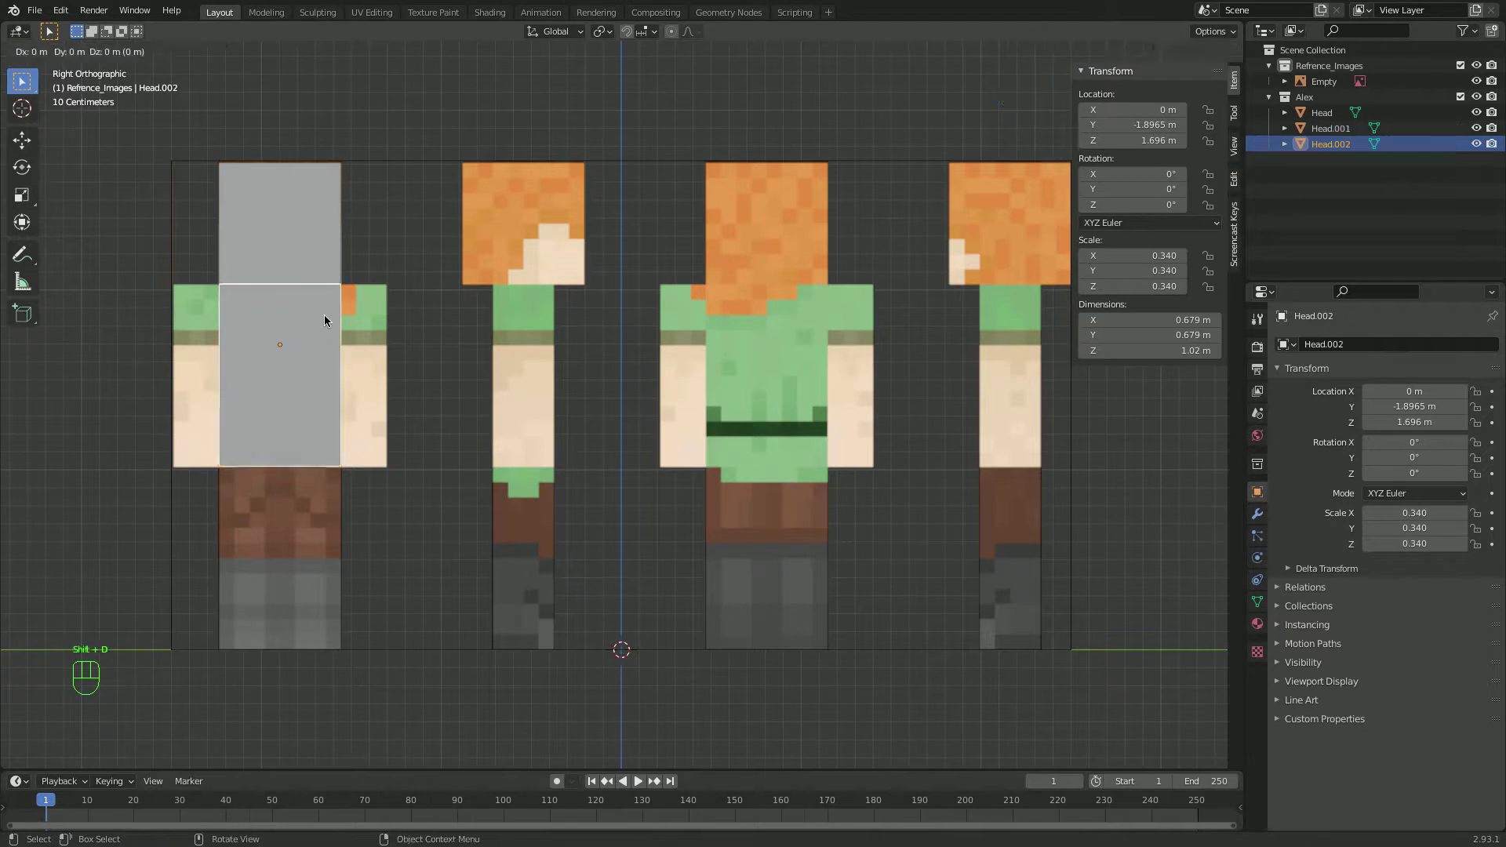
key(g)
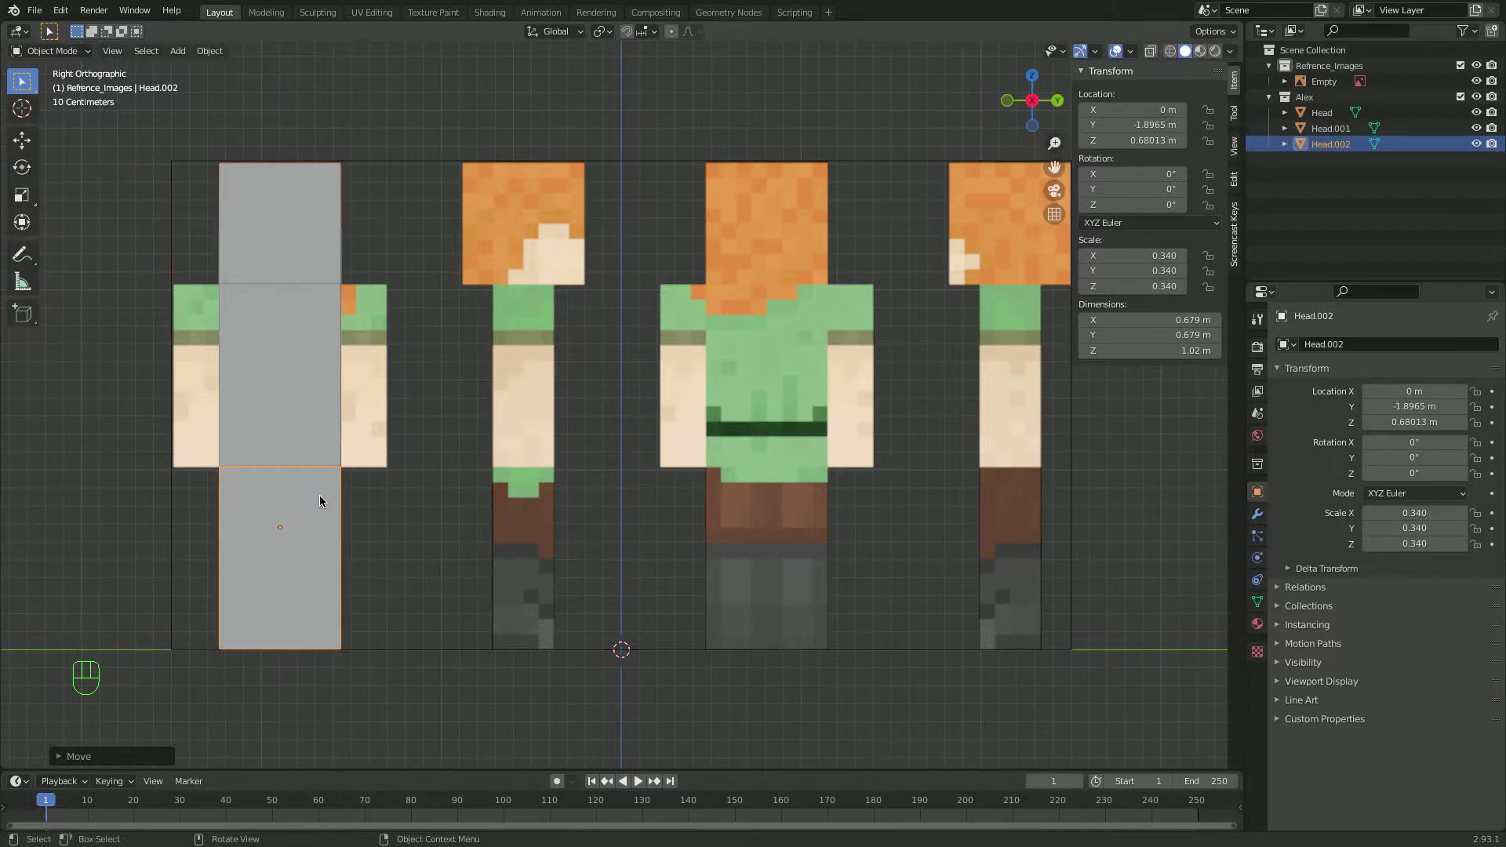
key(Tab)
key(alt+z)
key(super+r)
Trim the leg block to a single 0.34 m-wide leg and check its thickness
click(339, 418)
key(x)
key(f)
key(alt+z)
key(Tab)
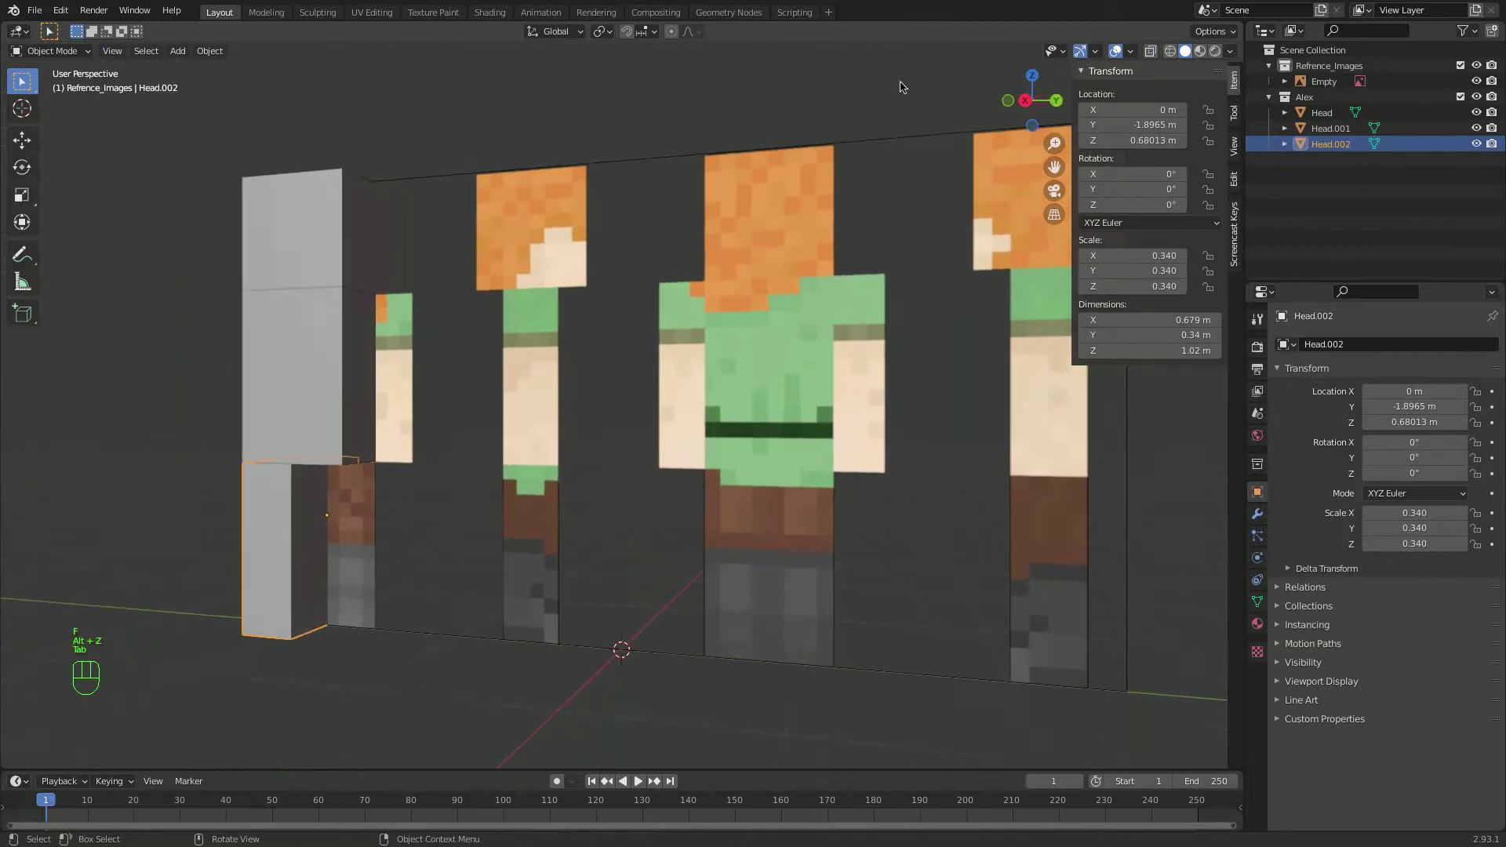
Move the blueprint empty -20 m along X and duplicate it
click(1024, 111)
click(770, 242)
key(g)
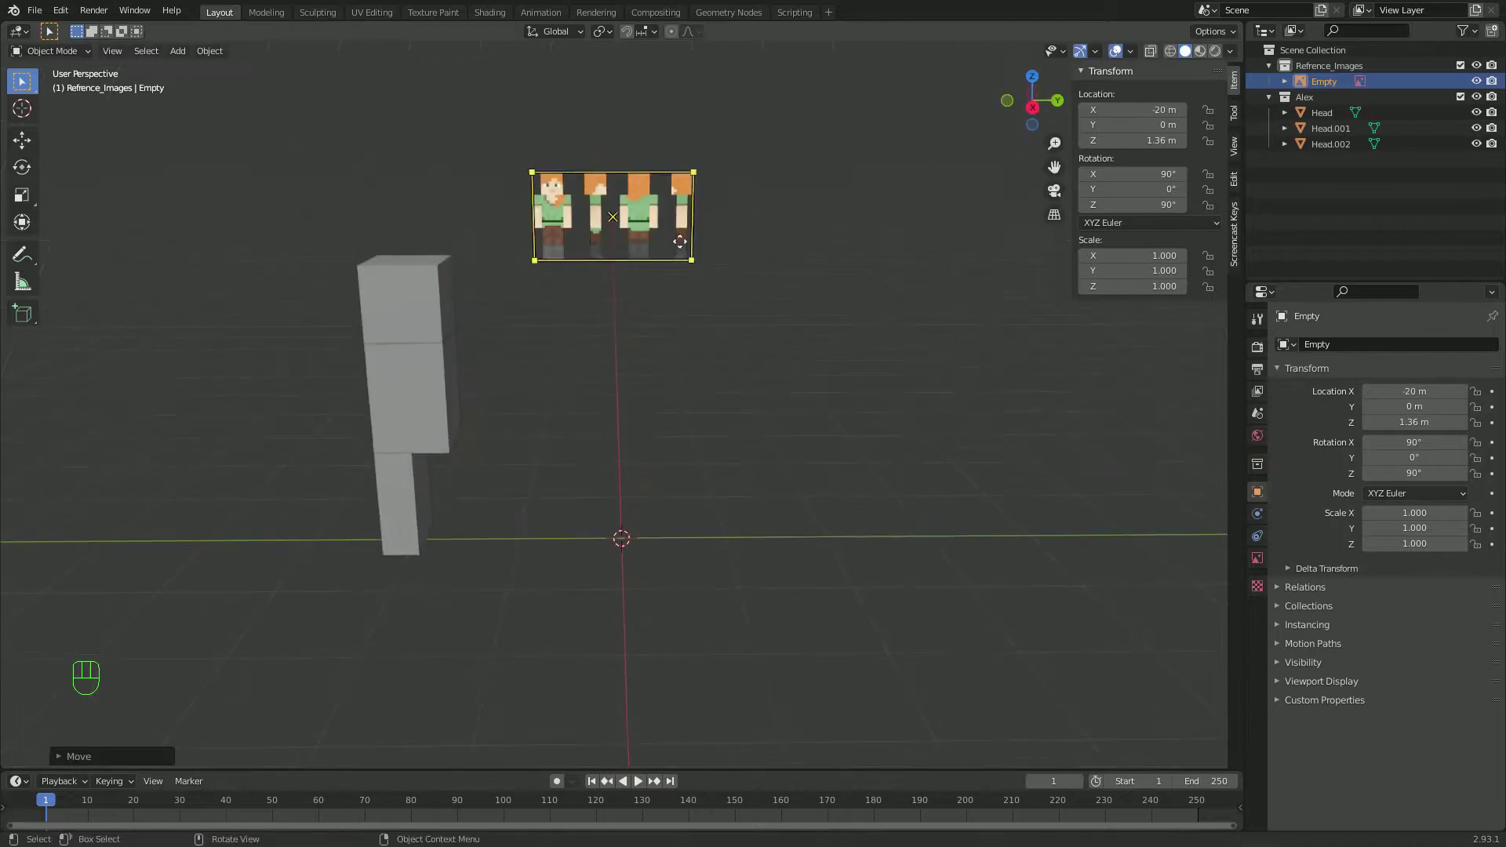
key(shift+d)
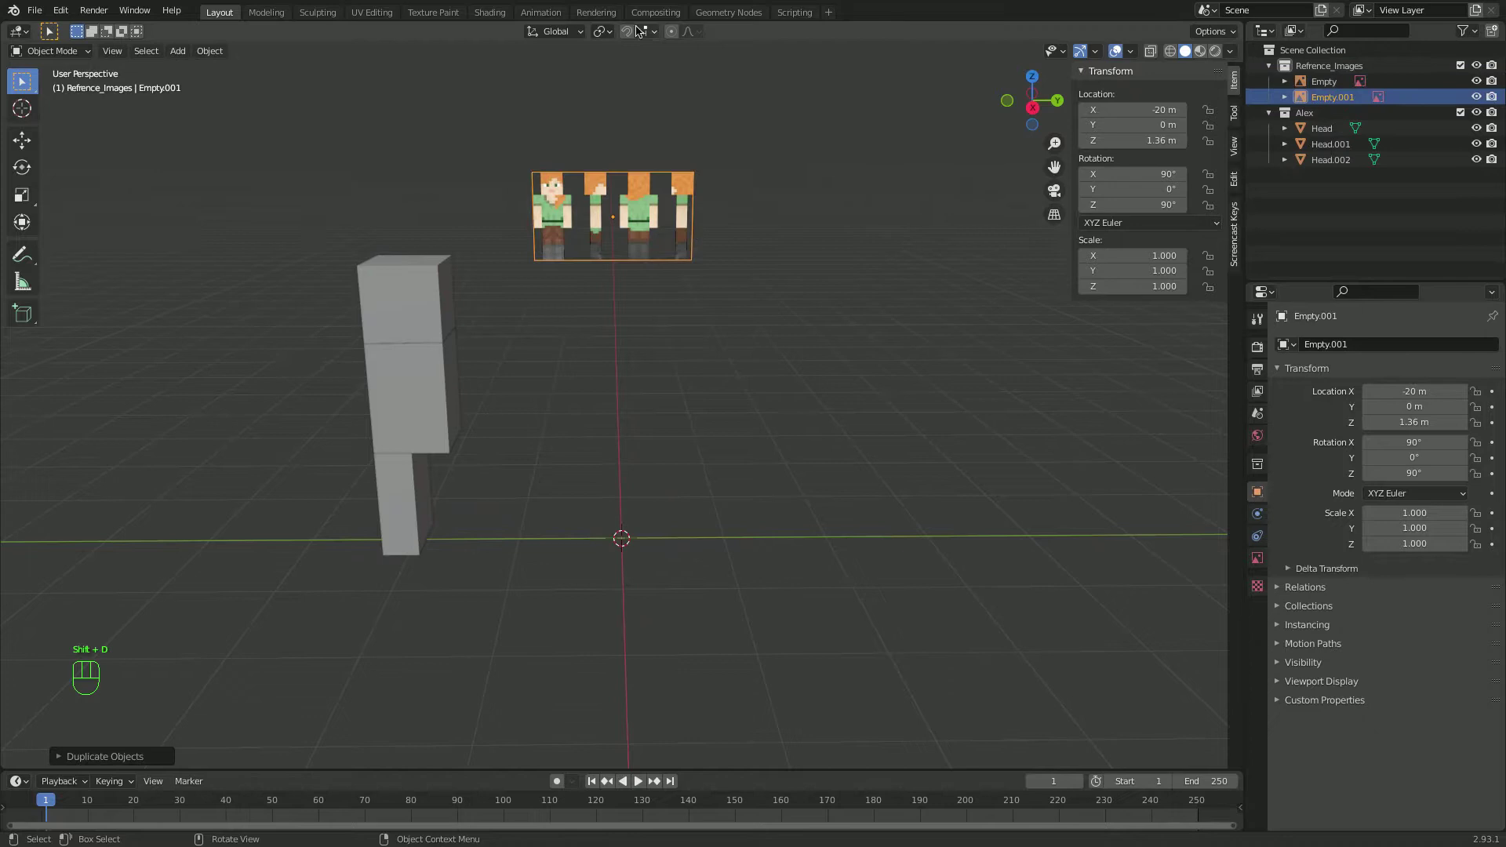
drag(611, 33, 637, 79)
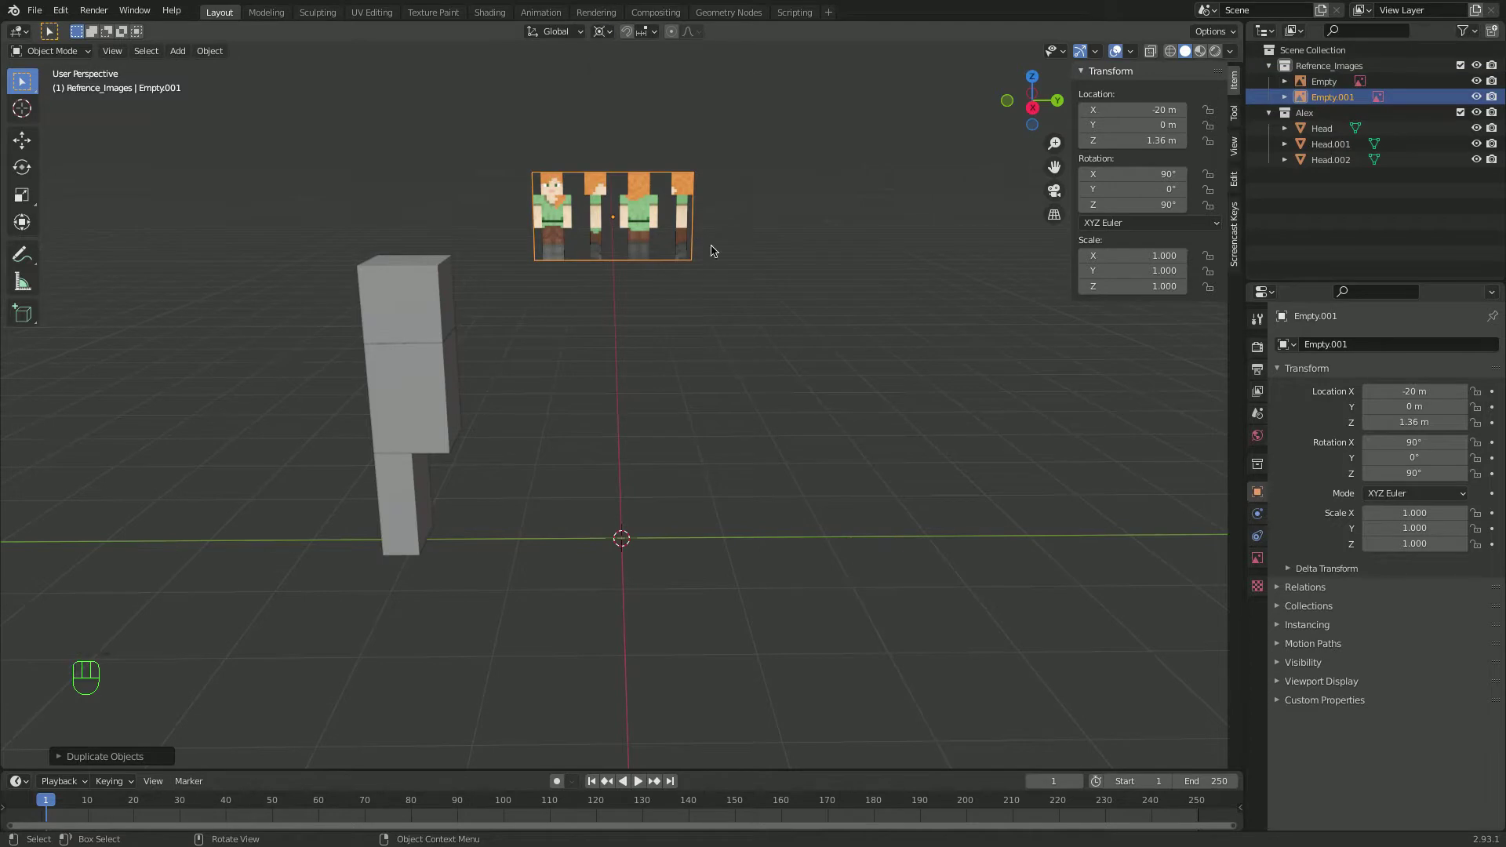
Rotate the copy 180° about Z and place it at Y -20 m, aligned in Back view
key(r)
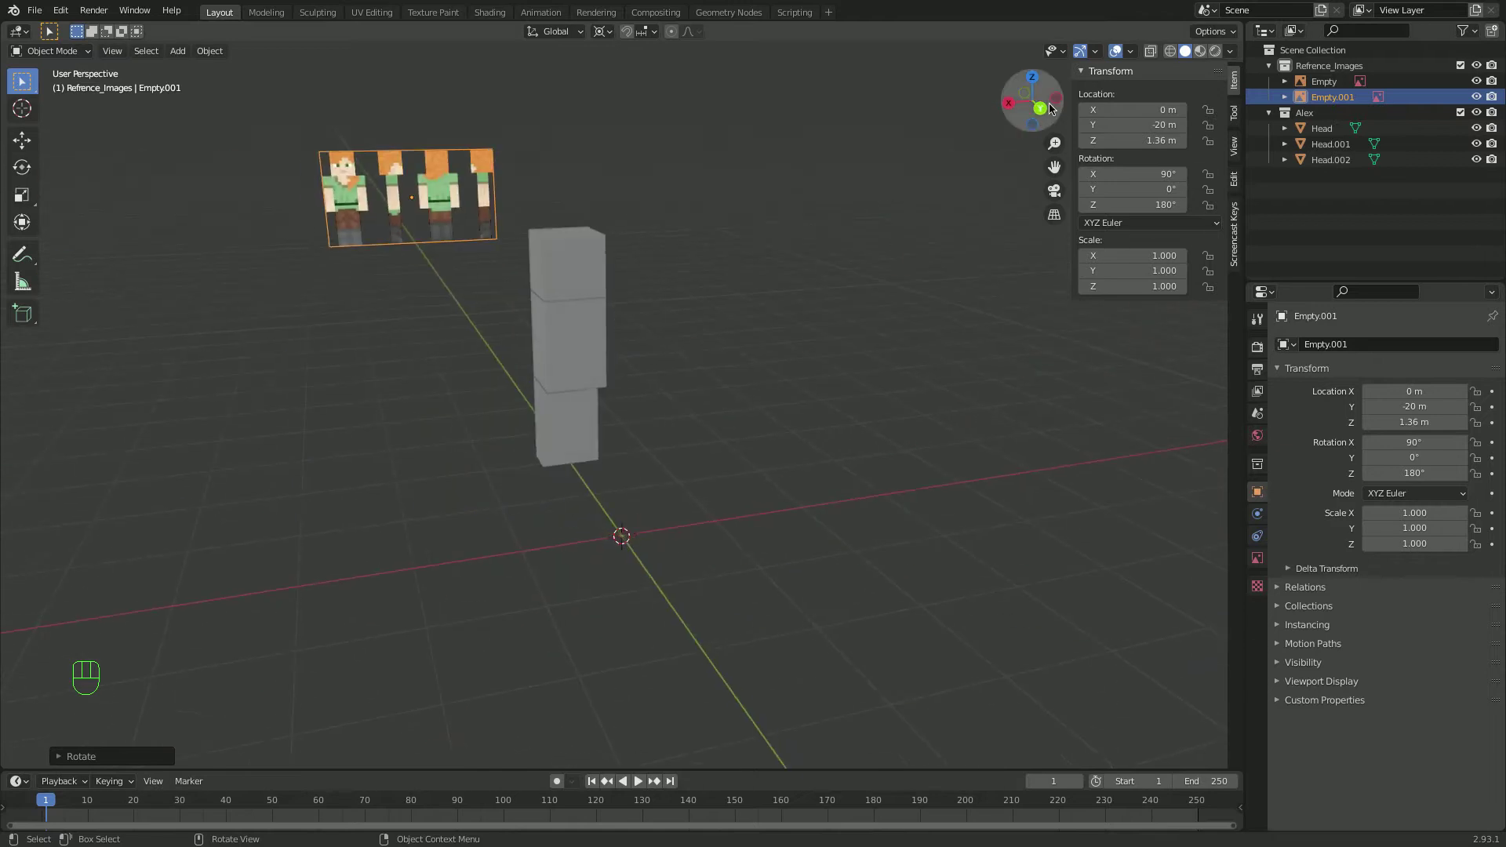
key(g)
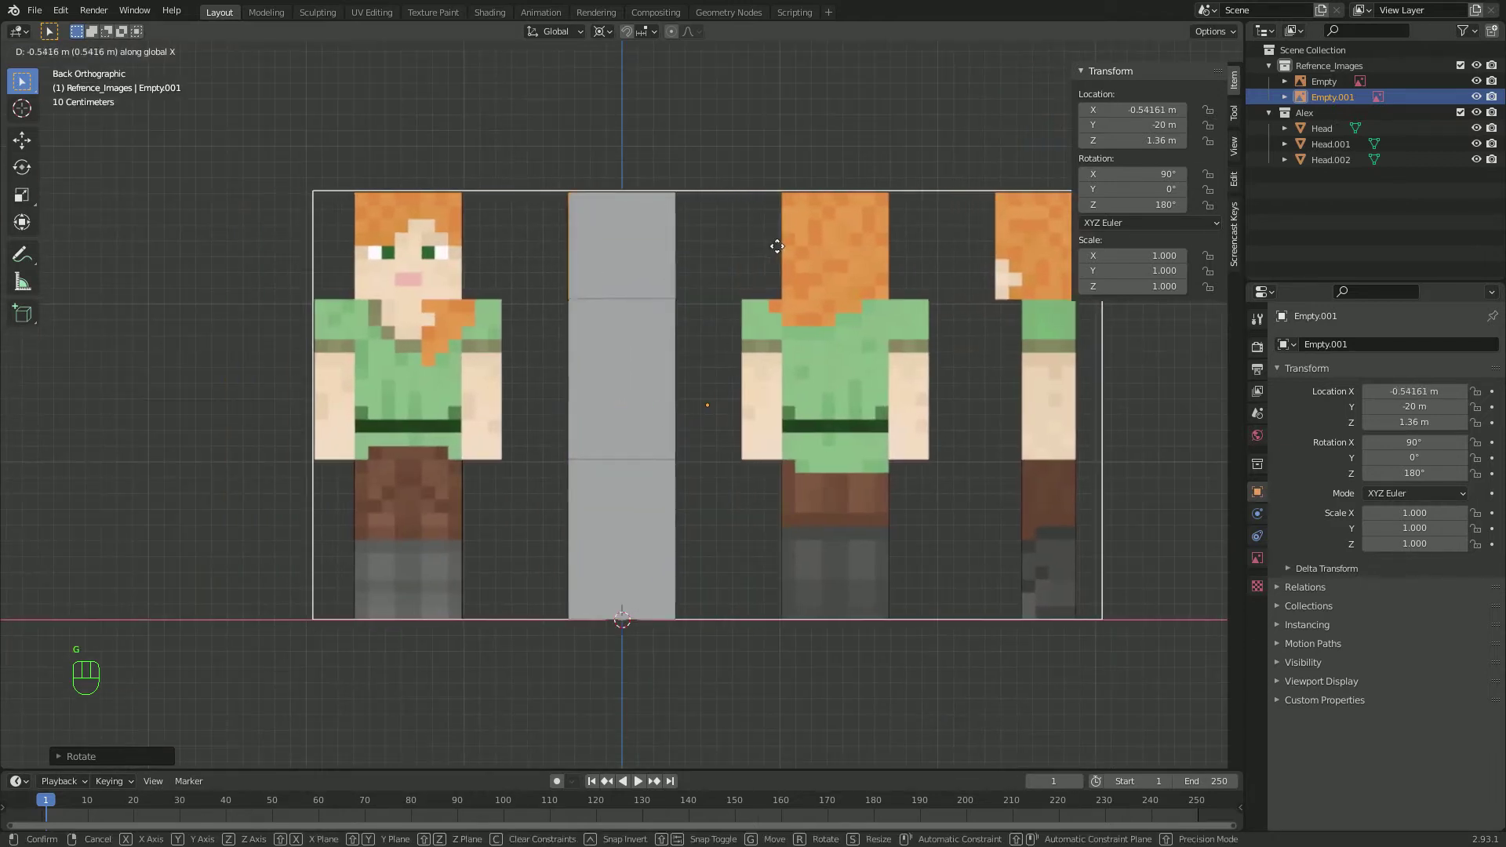
key(alt+z)
click(566, 395)
click(568, 514)
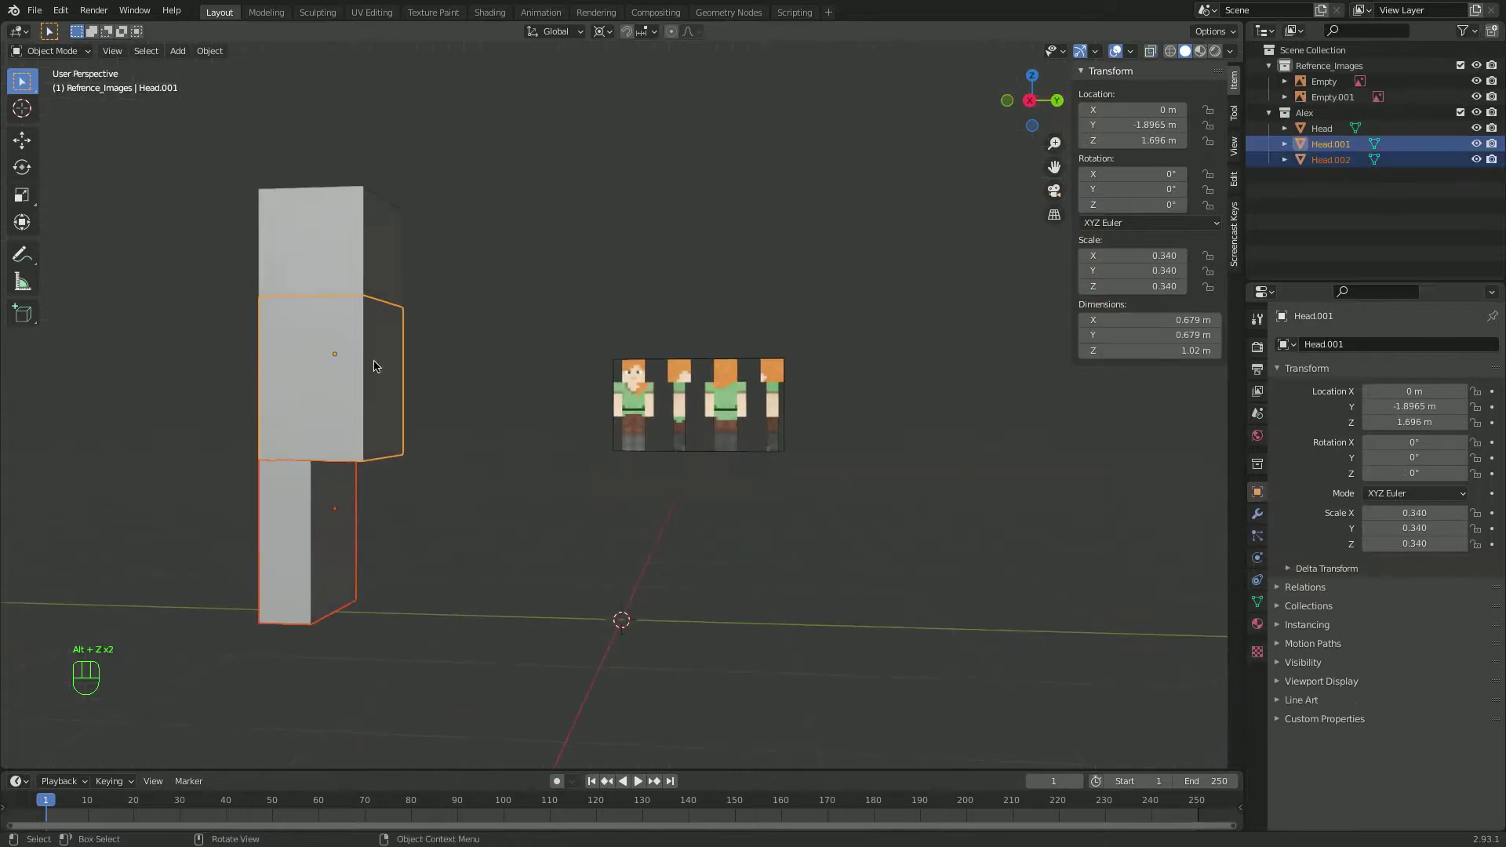
Duplicate the leg block as an arm beside the body and rename the blocks Head, Body, Arm.R and Leg.R
key(alt+z)
click(306, 514)
key(shift+d)
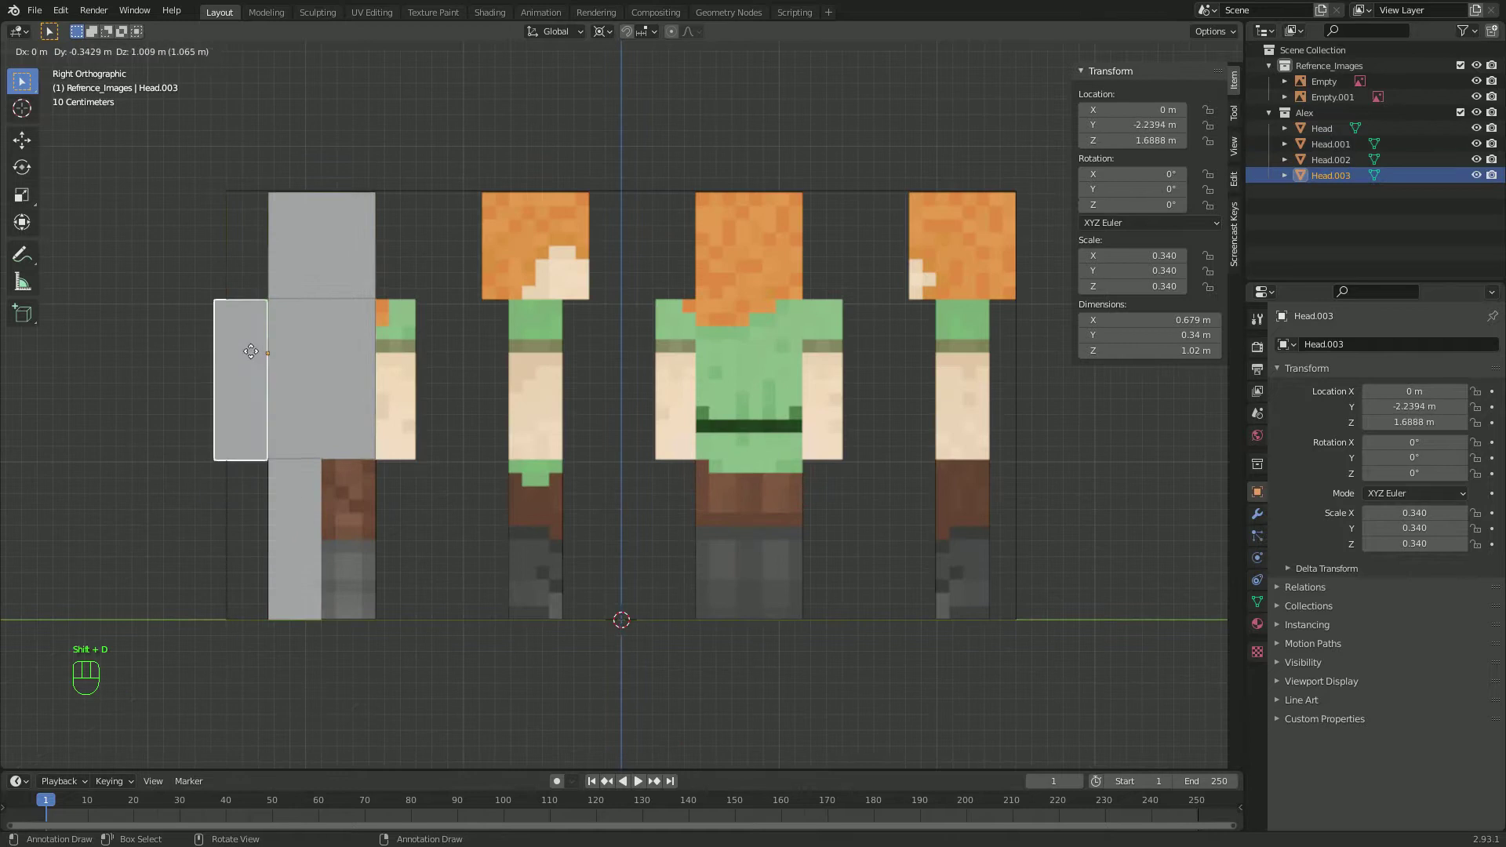
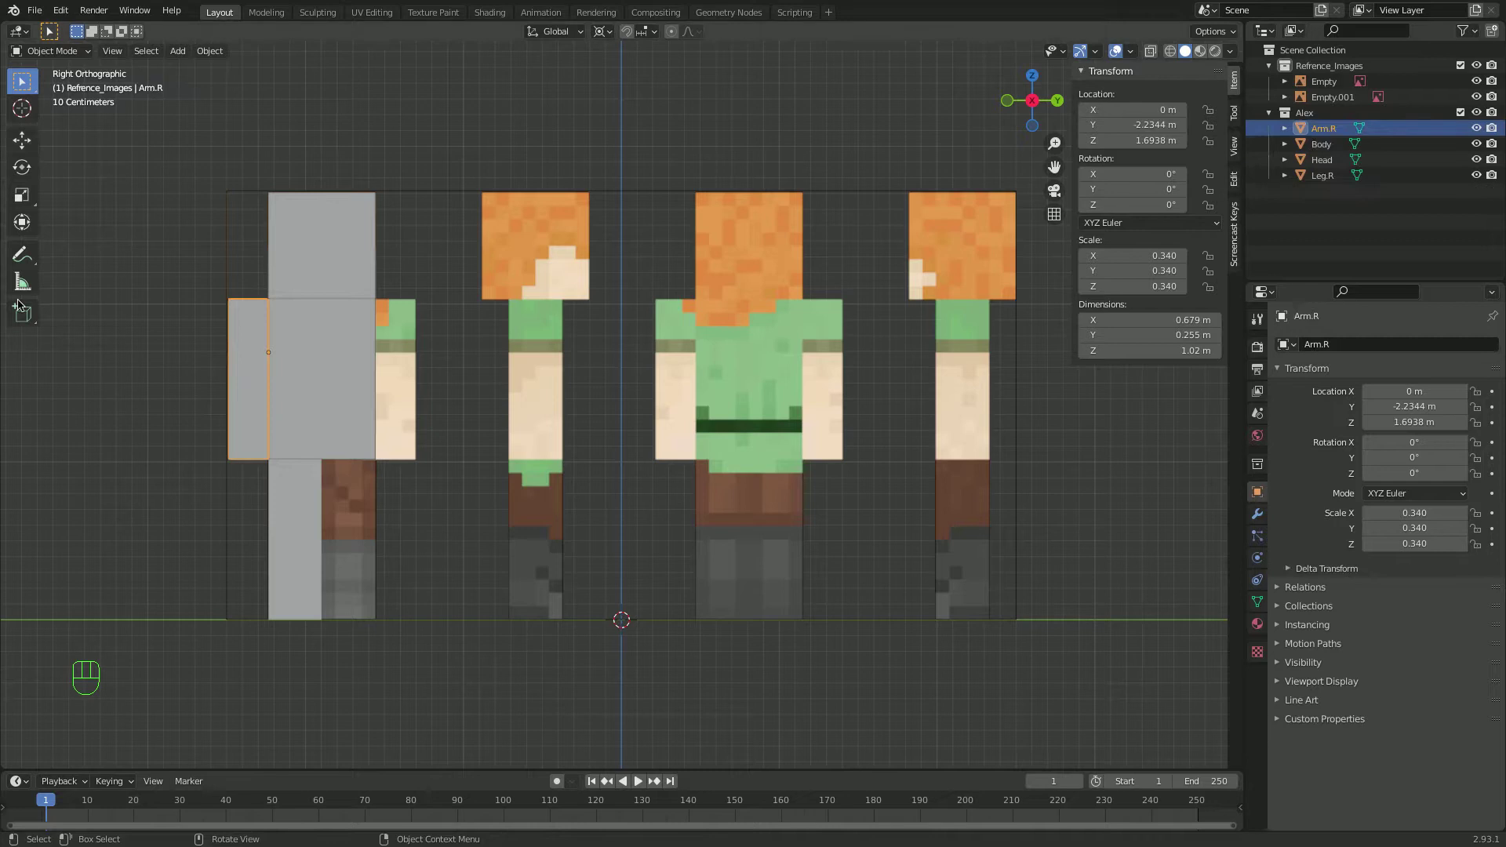
drag(1064, 100, 649, 506)
click(170, 408)
Scale Arm.R, Body and Leg.R to a shared 0.351 m thickness, leaving Head full depth
click(1065, 103)
key(s)
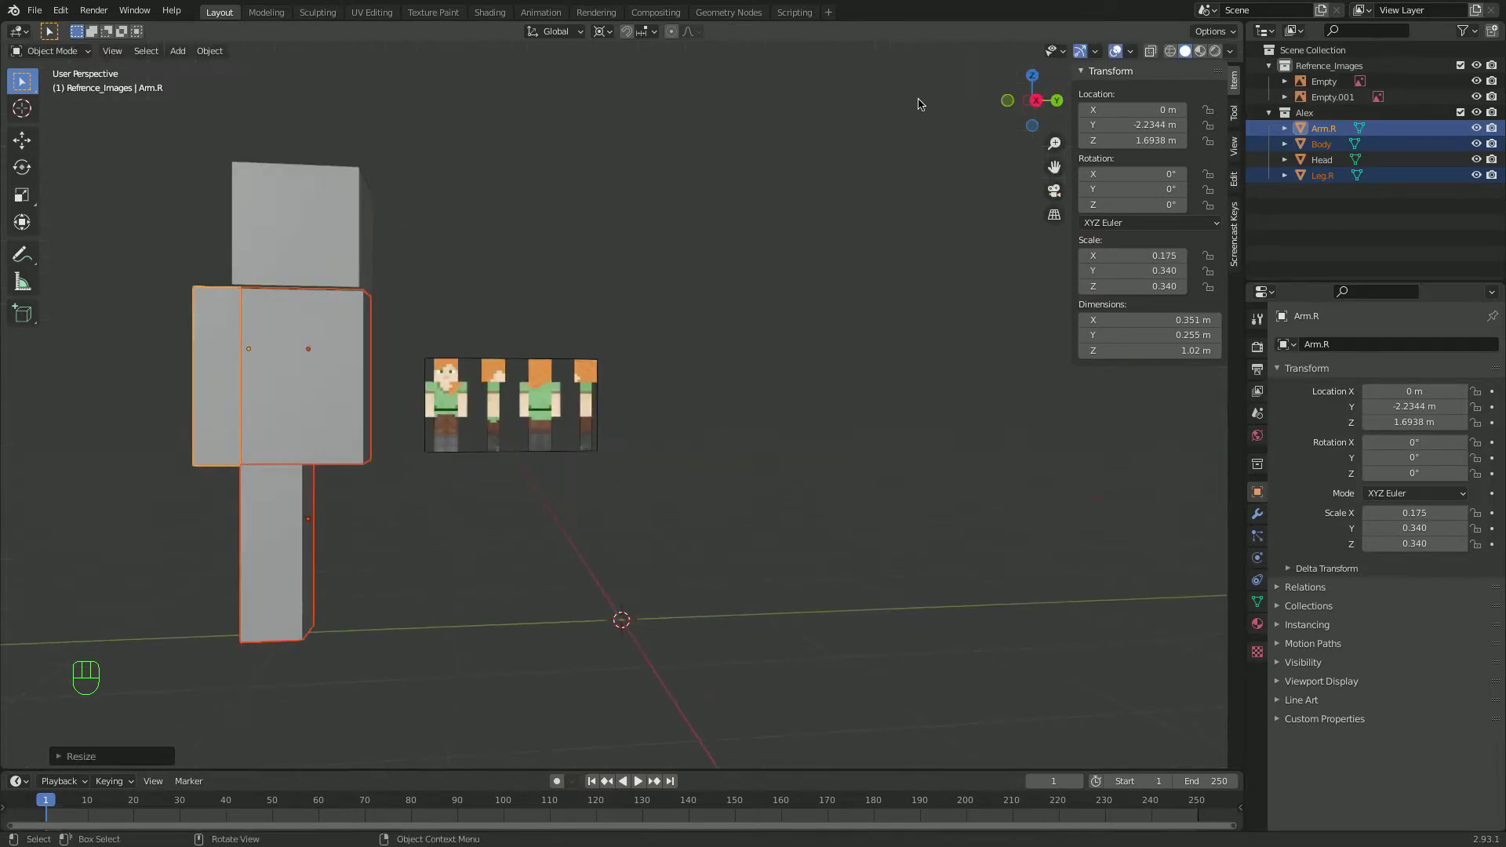
Isolate the Head cube in local view and create a new material named Head for it
drag(307, 242, 360, 244)
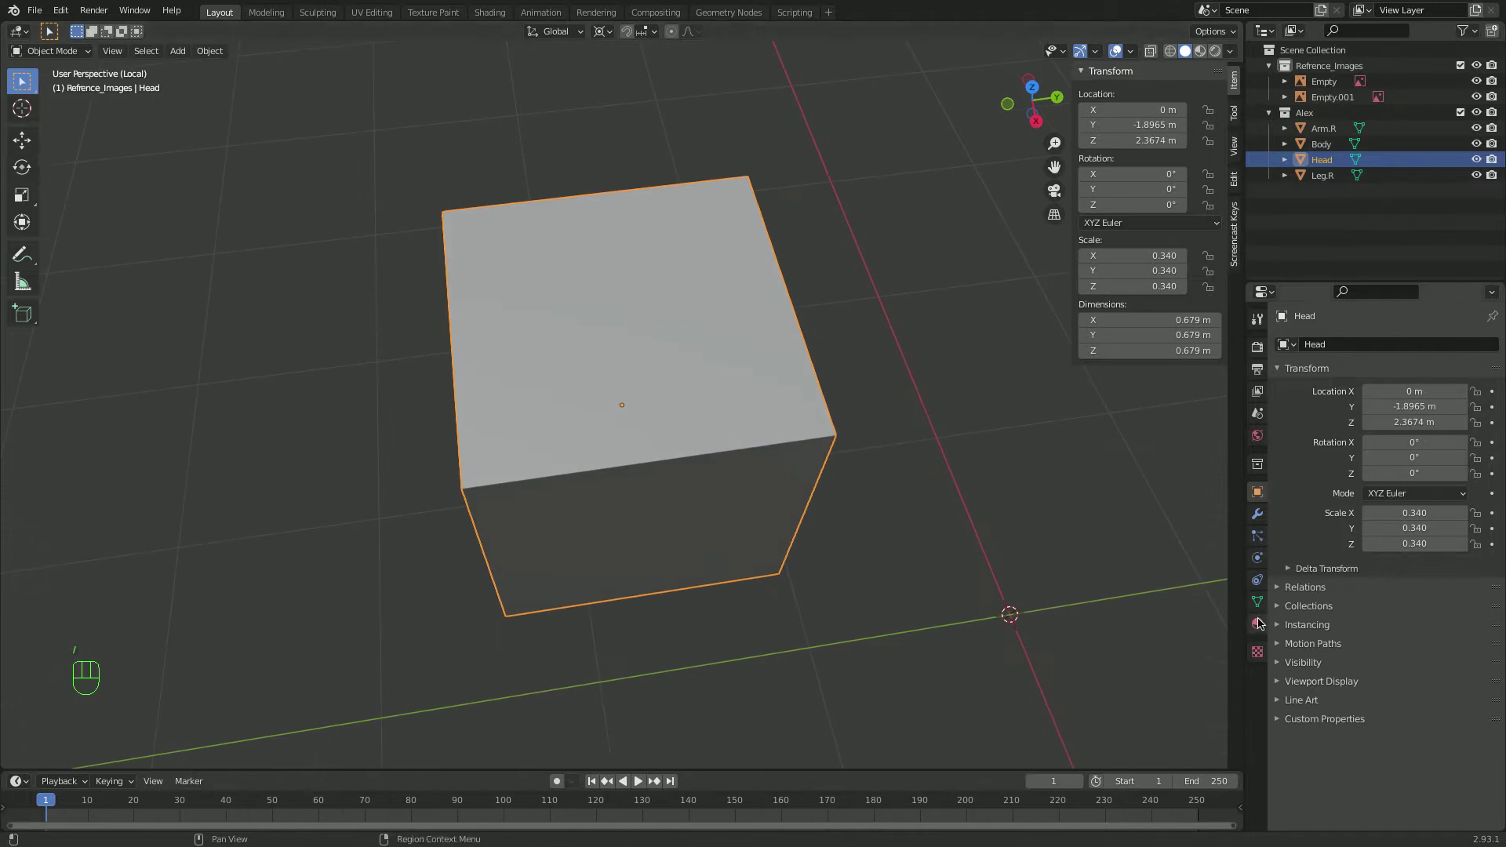
drag(1263, 623, 1367, 354)
click(1366, 354)
drag(1364, 350, 1348, 381)
Set the material's Base Color to an Image Texture using Alex_Blueprint.png
drag(1374, 573, 1399, 630)
drag(1451, 596, 607, 278)
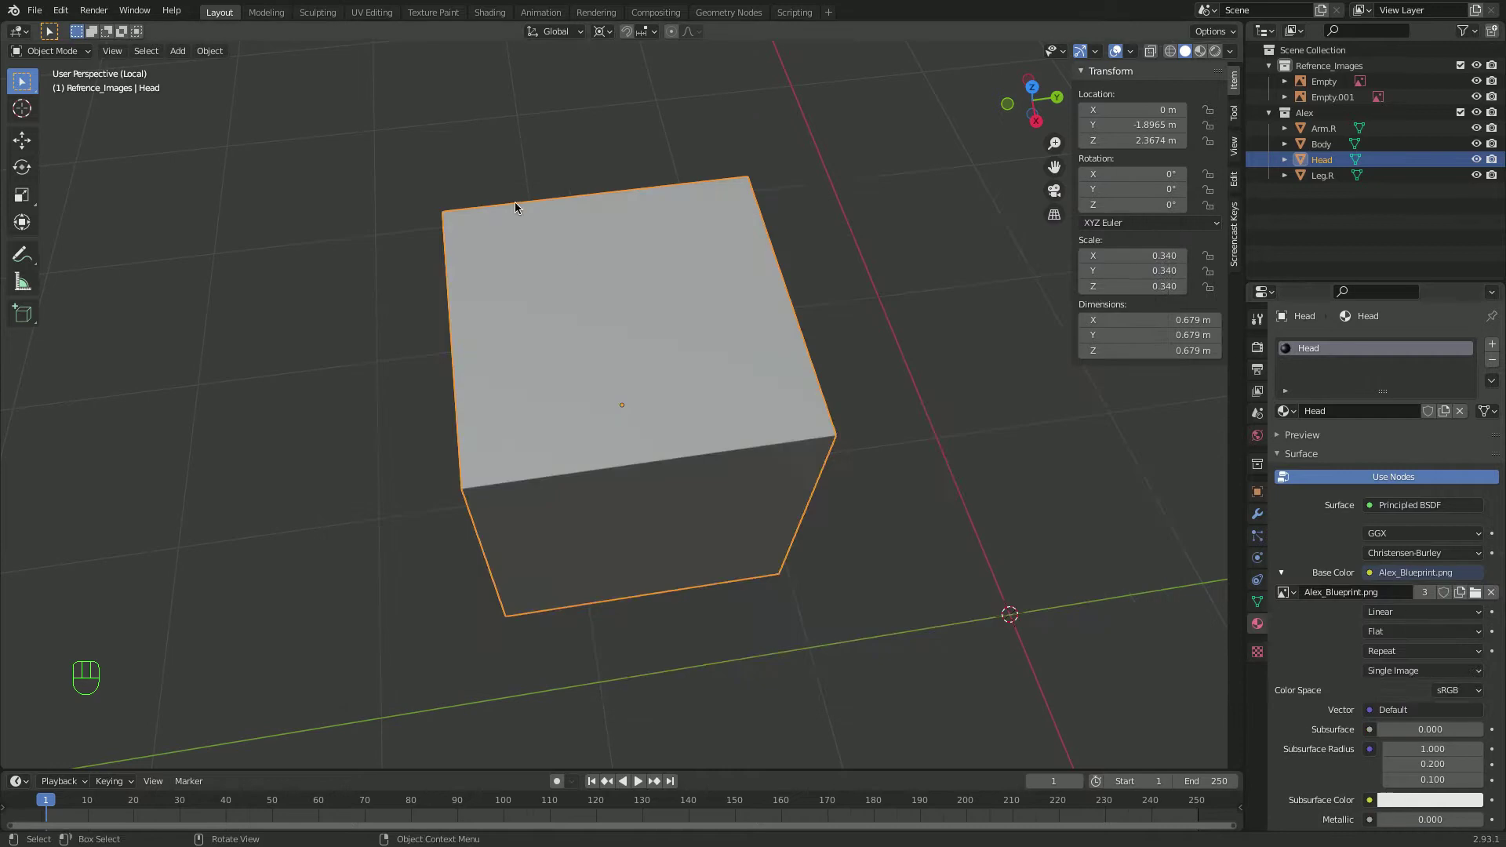
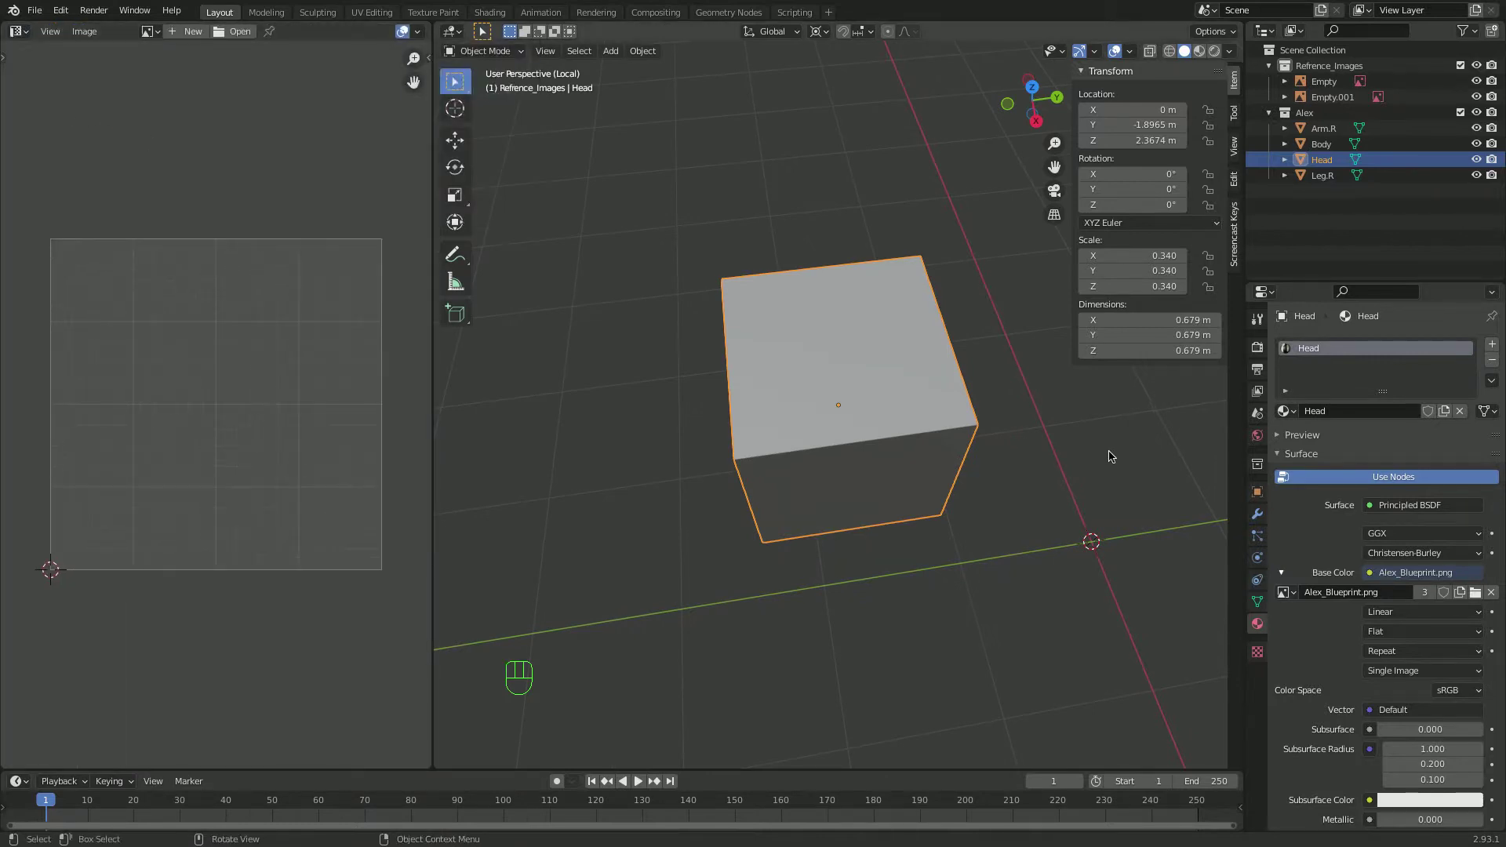
In Edit Mode select all Head faces and UV-unwrap them with Cube Projection, checking the result around the cube
key(Tab)
drag(574, 55, 899, 473)
key(a)
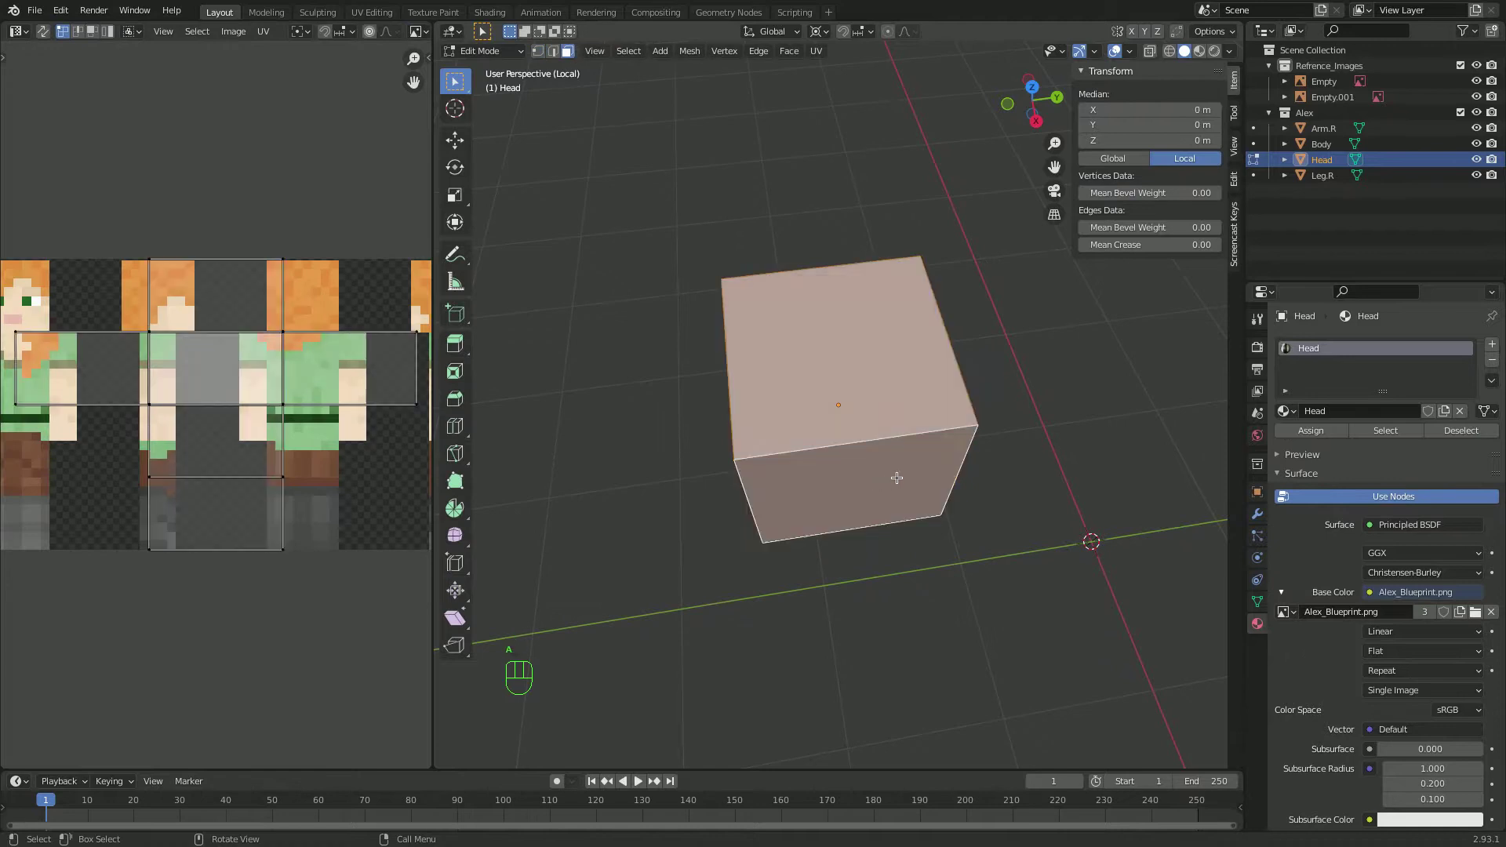
key(u)
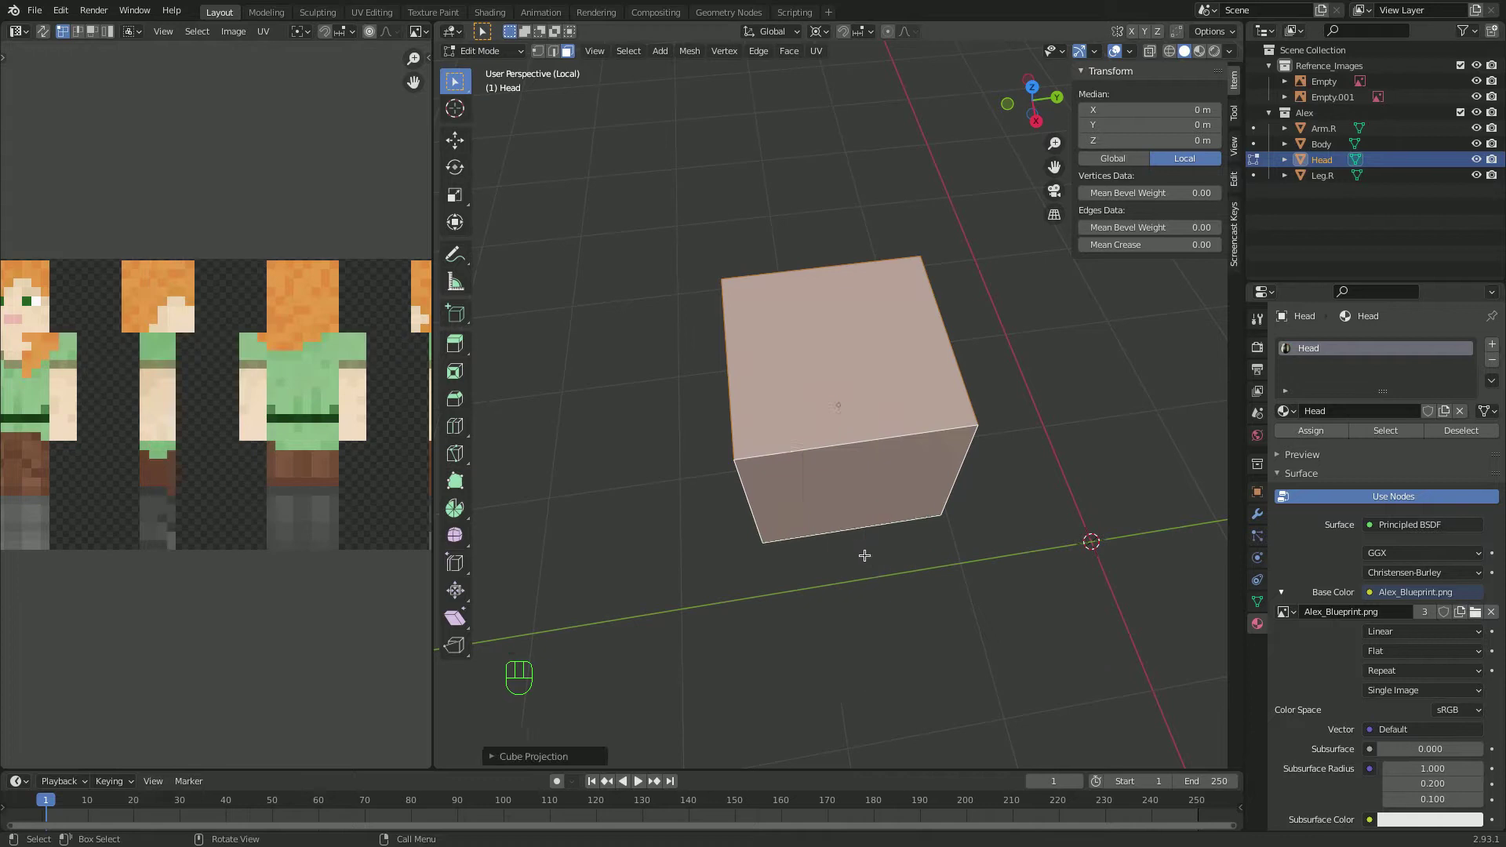
drag(862, 498, 790, 461)
drag(846, 354, 844, 355)
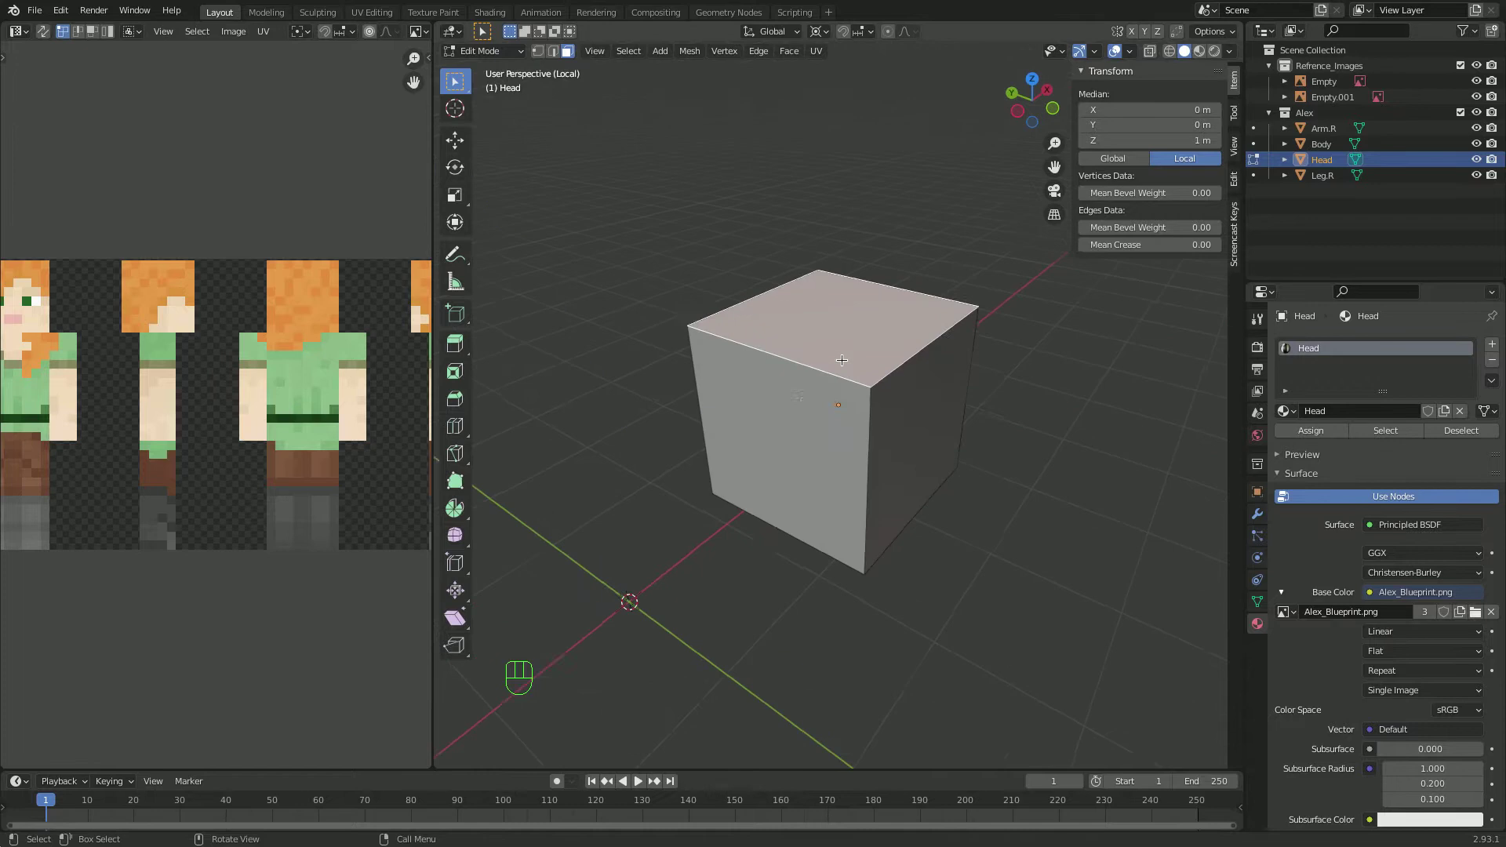
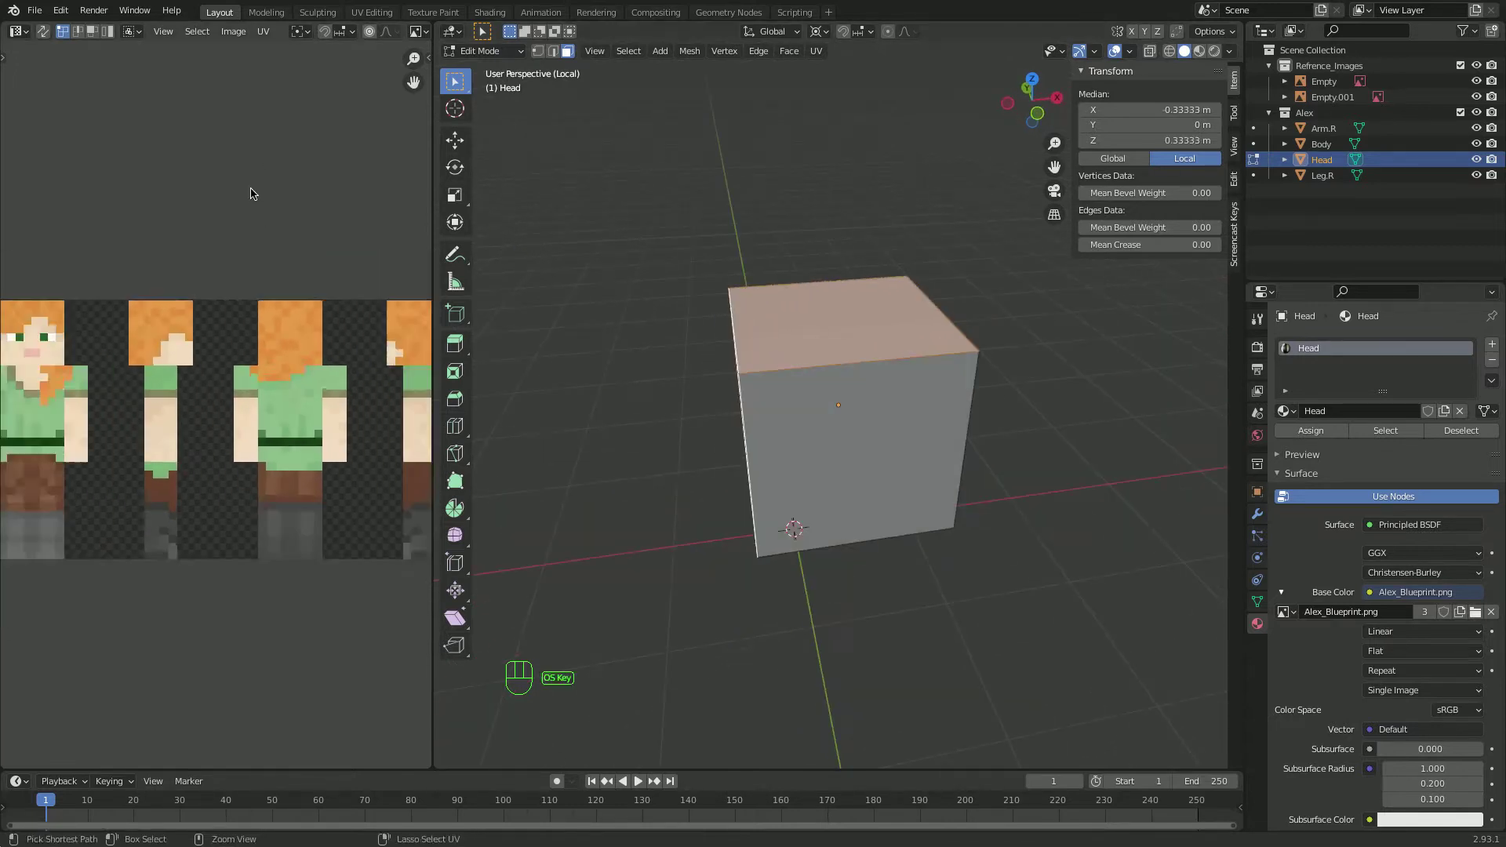
Re-project the Head faces and drag the whole UV island across the fully shown Alex blueprint
key(a)
key(u)
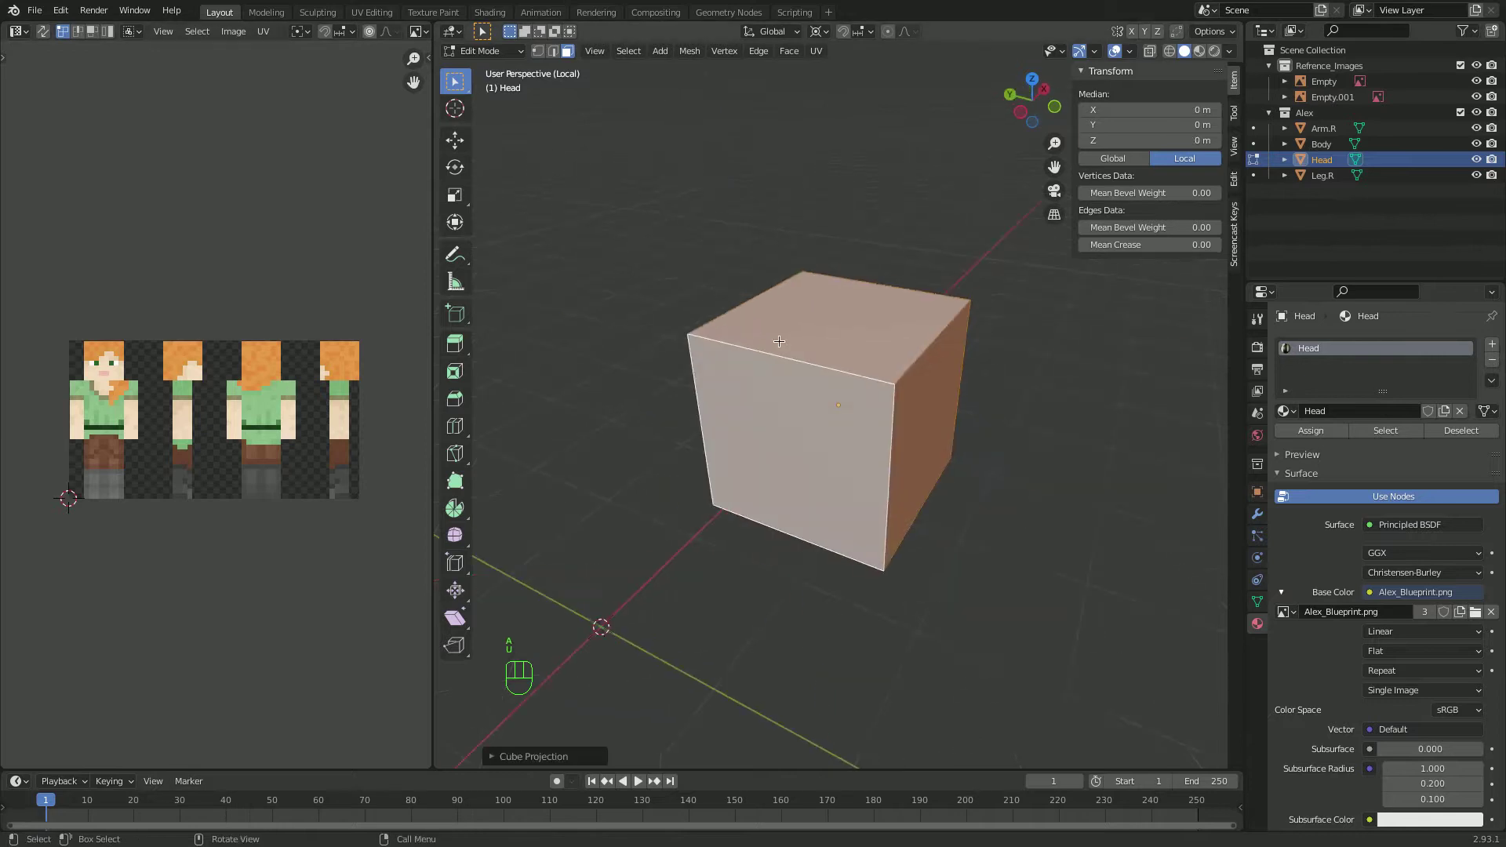
drag(1305, 431, 1197, 54)
click(212, 233)
key(a)
click(379, 656)
key(g)
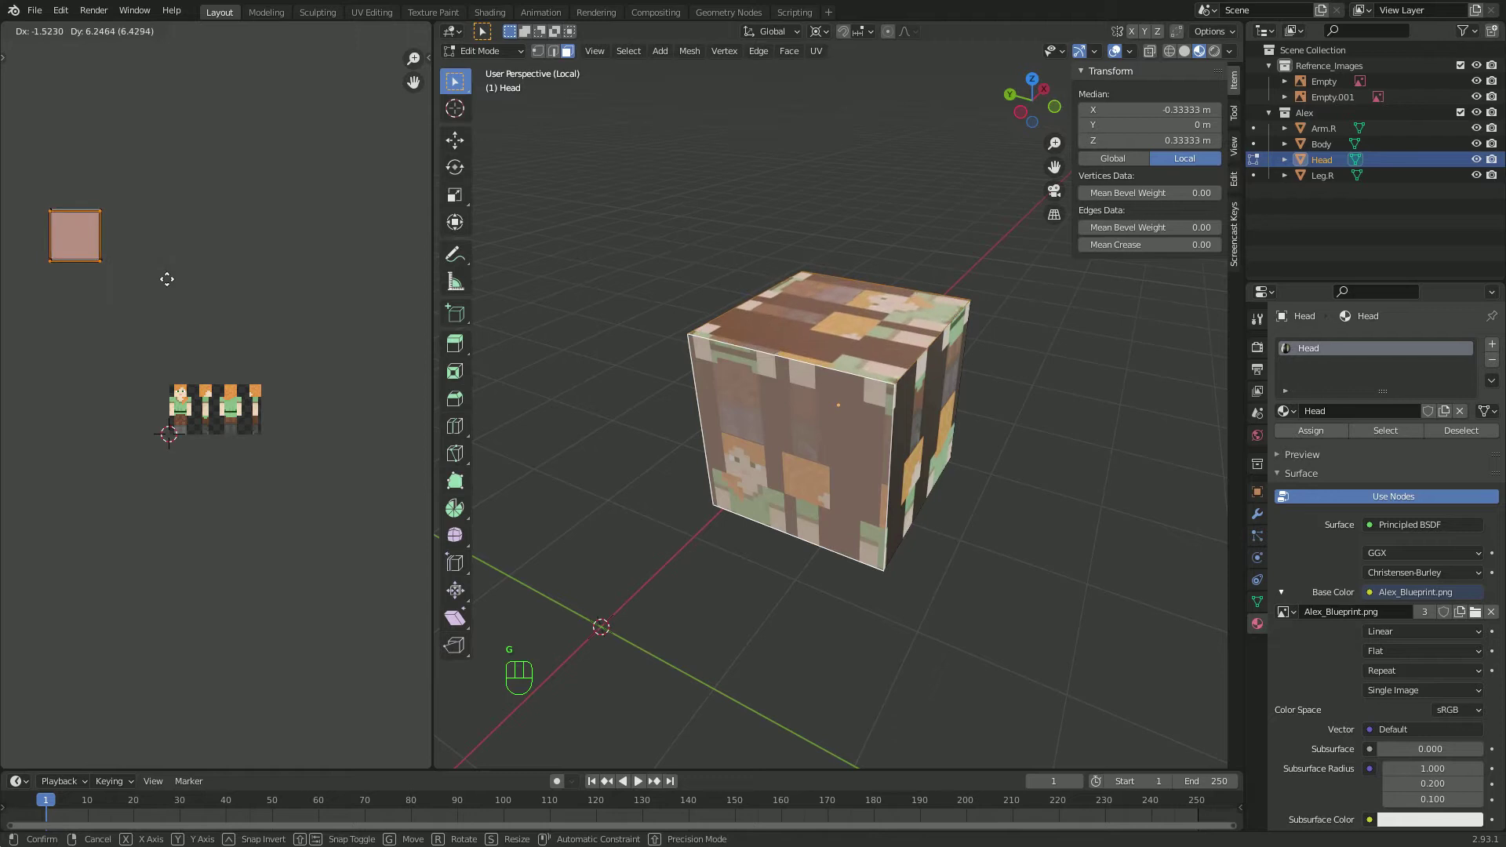
key(a)
Move and shrink the UV island to fit the blueprint's head square, then view the textured head in Object Mode
key(g)
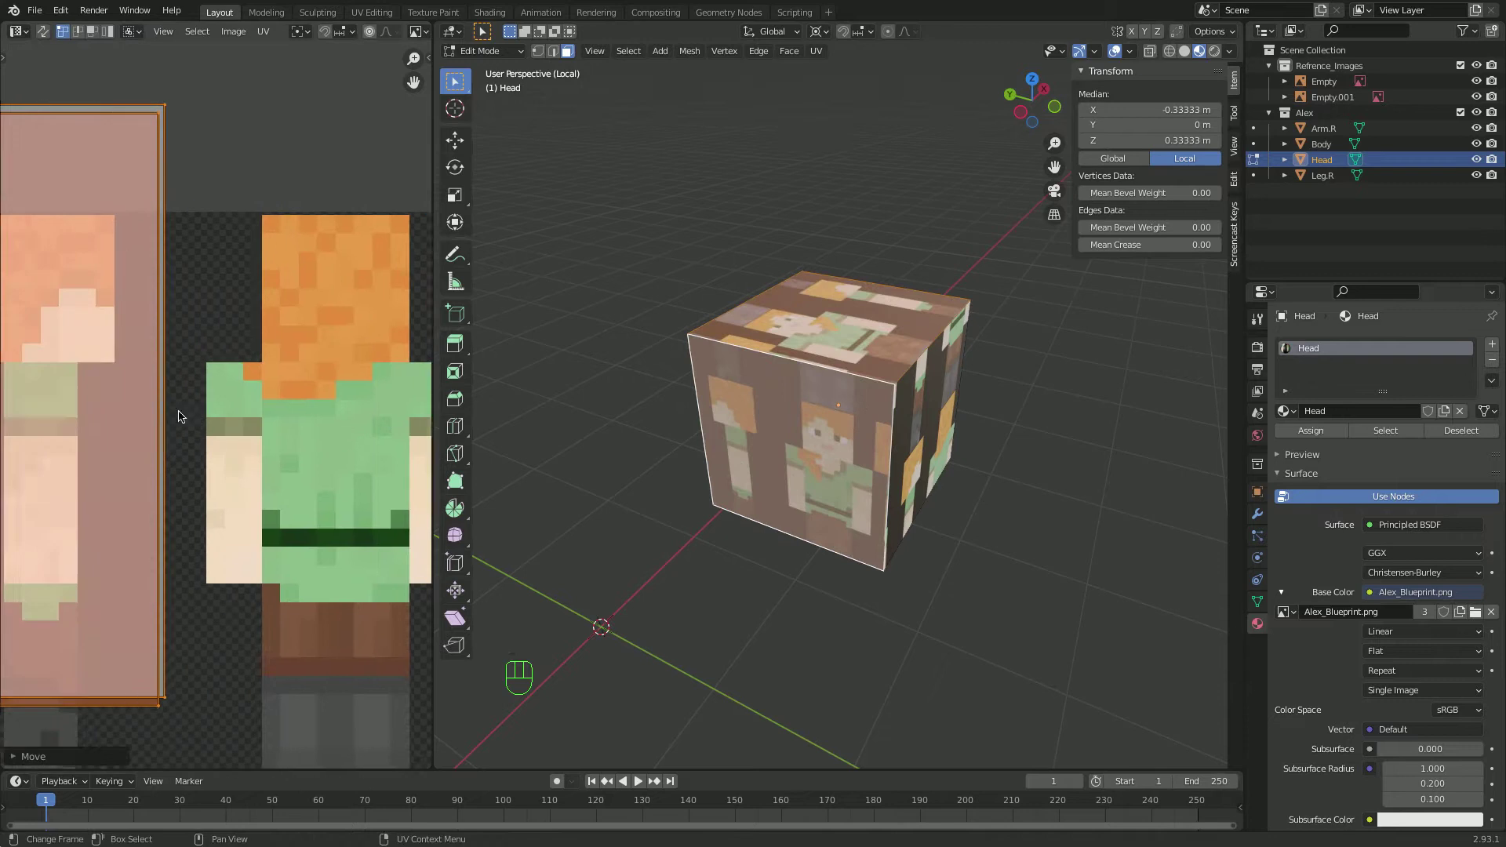
key(g)
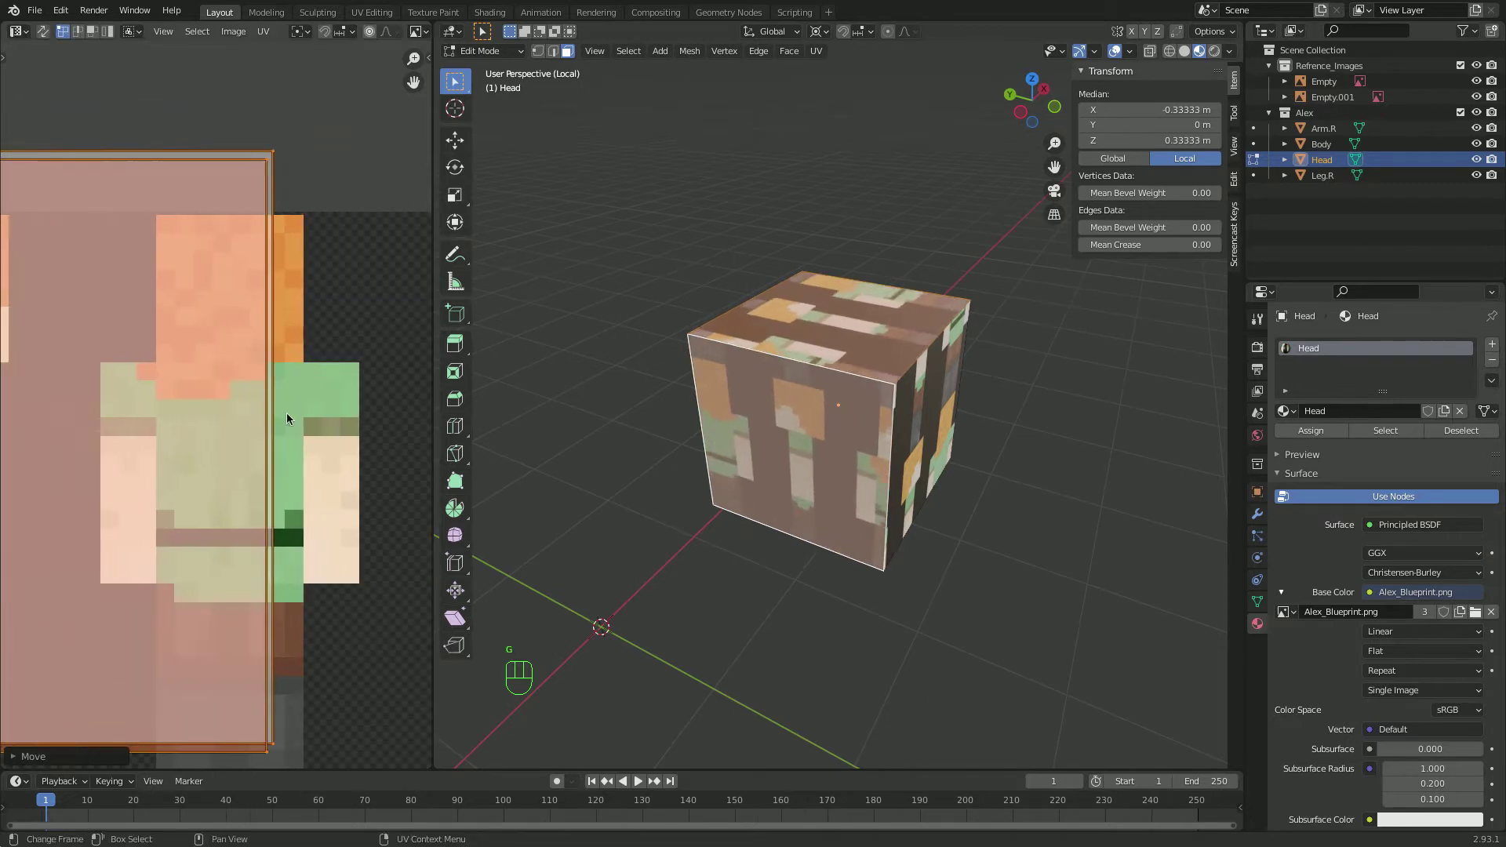
key(g)
key(s)
key(g)
key(s)
key(g)
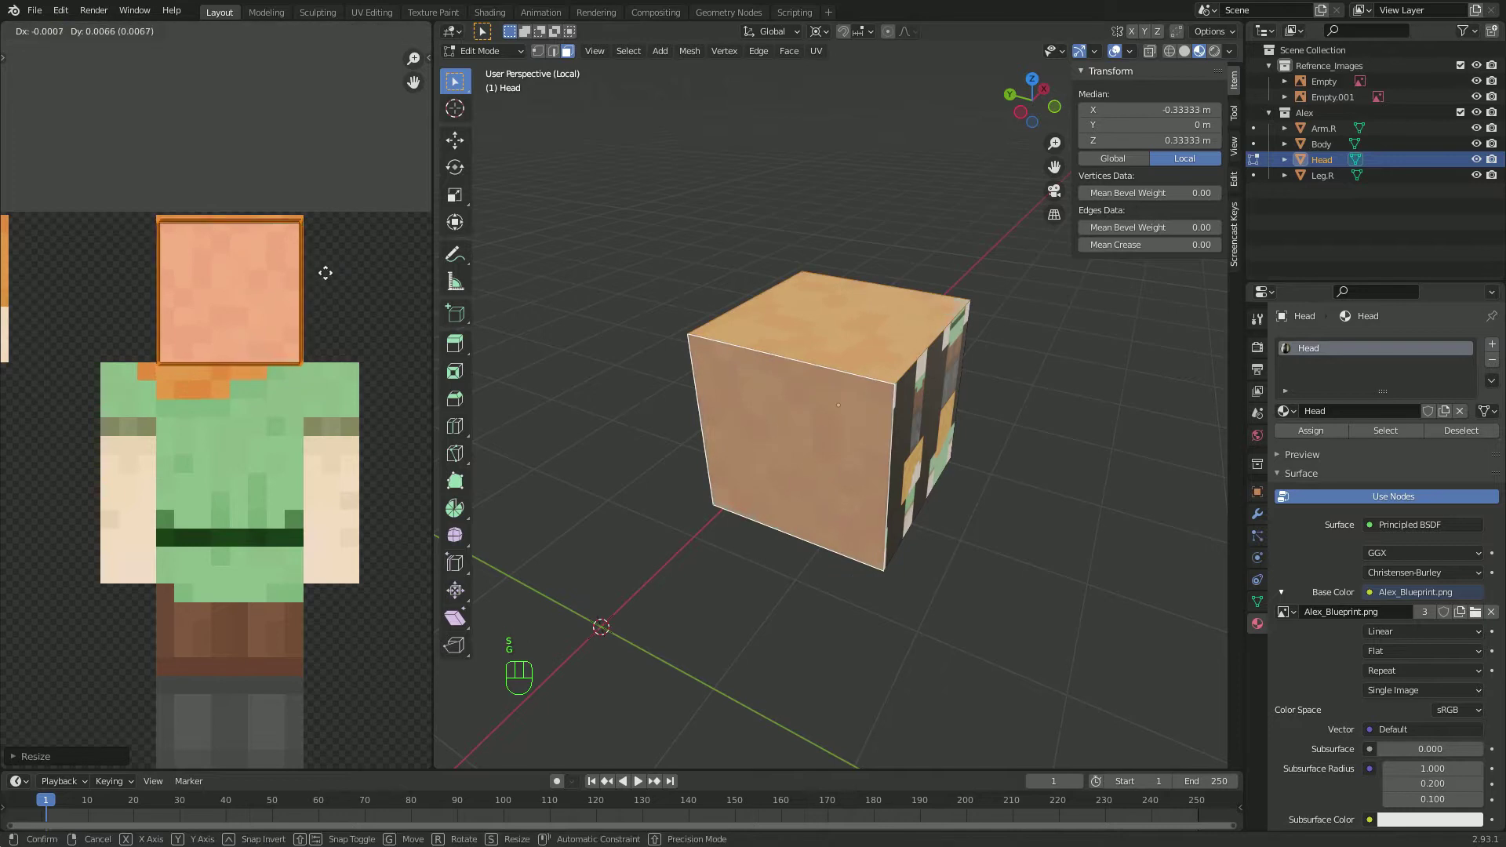
key(s)
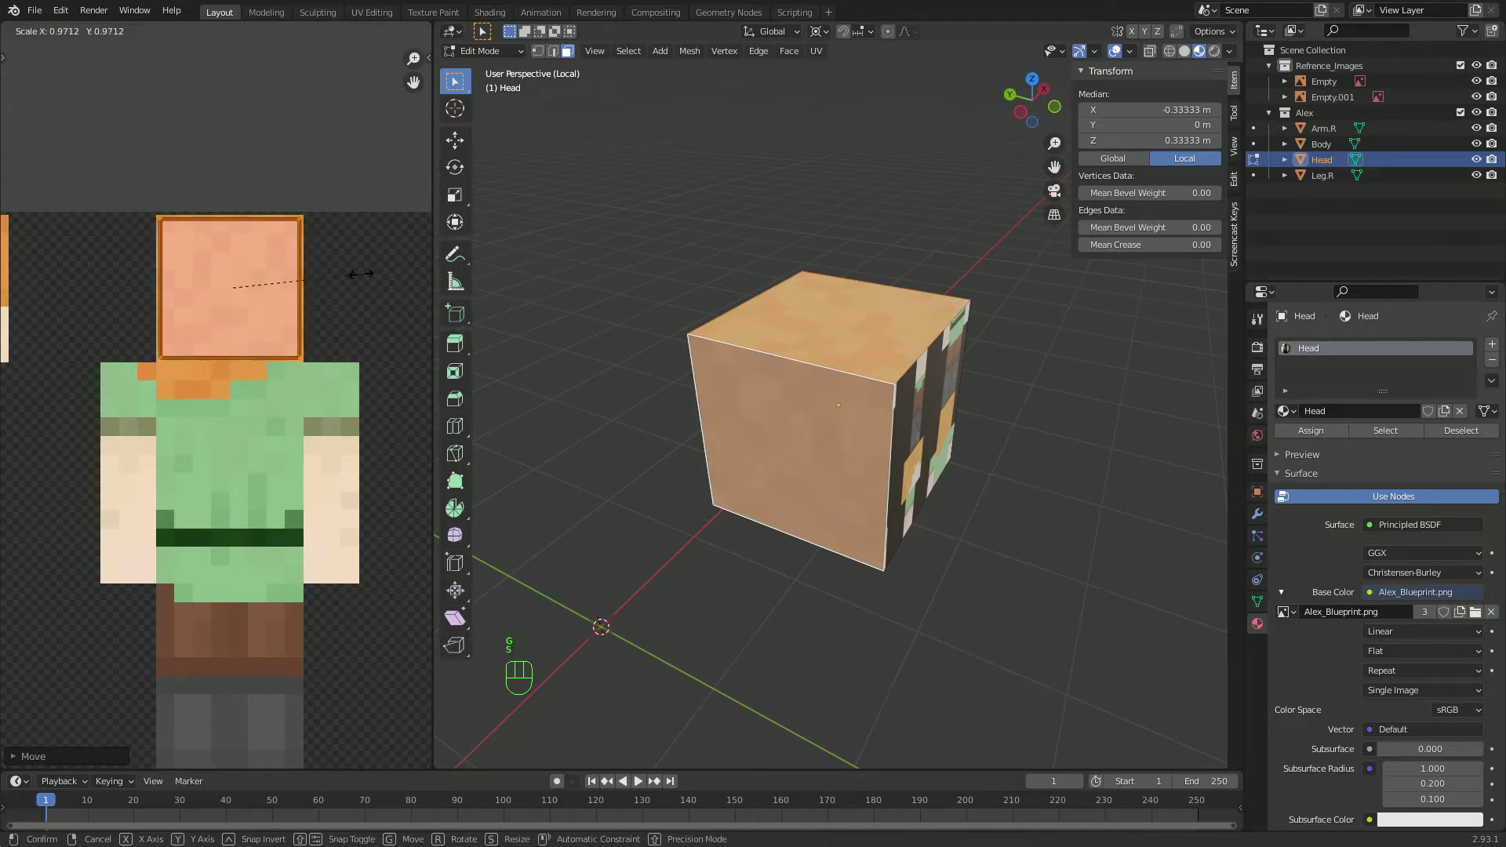
click(318, 254)
key(s)
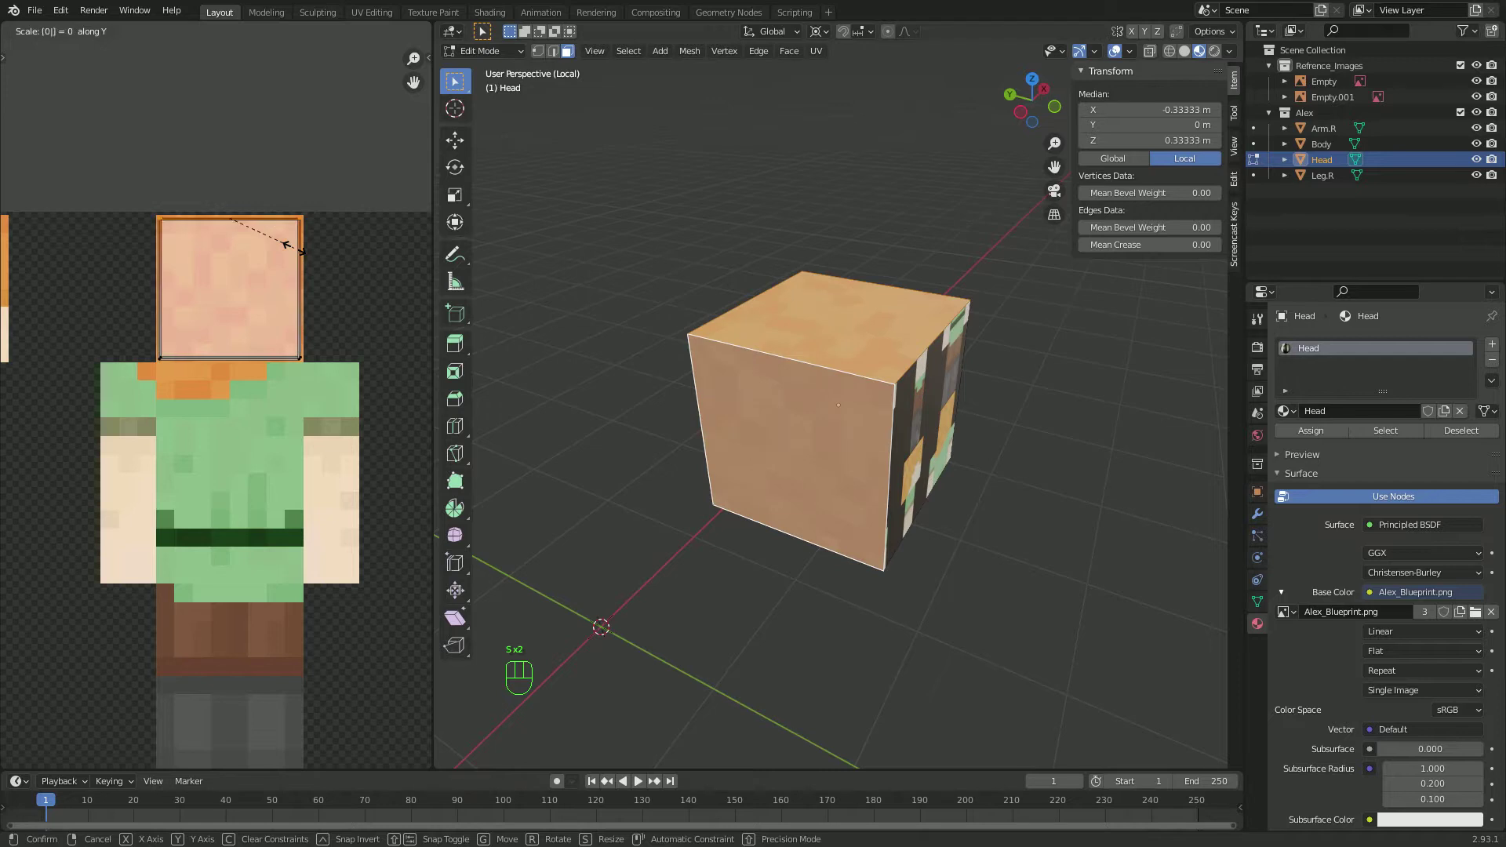
key(Tab)
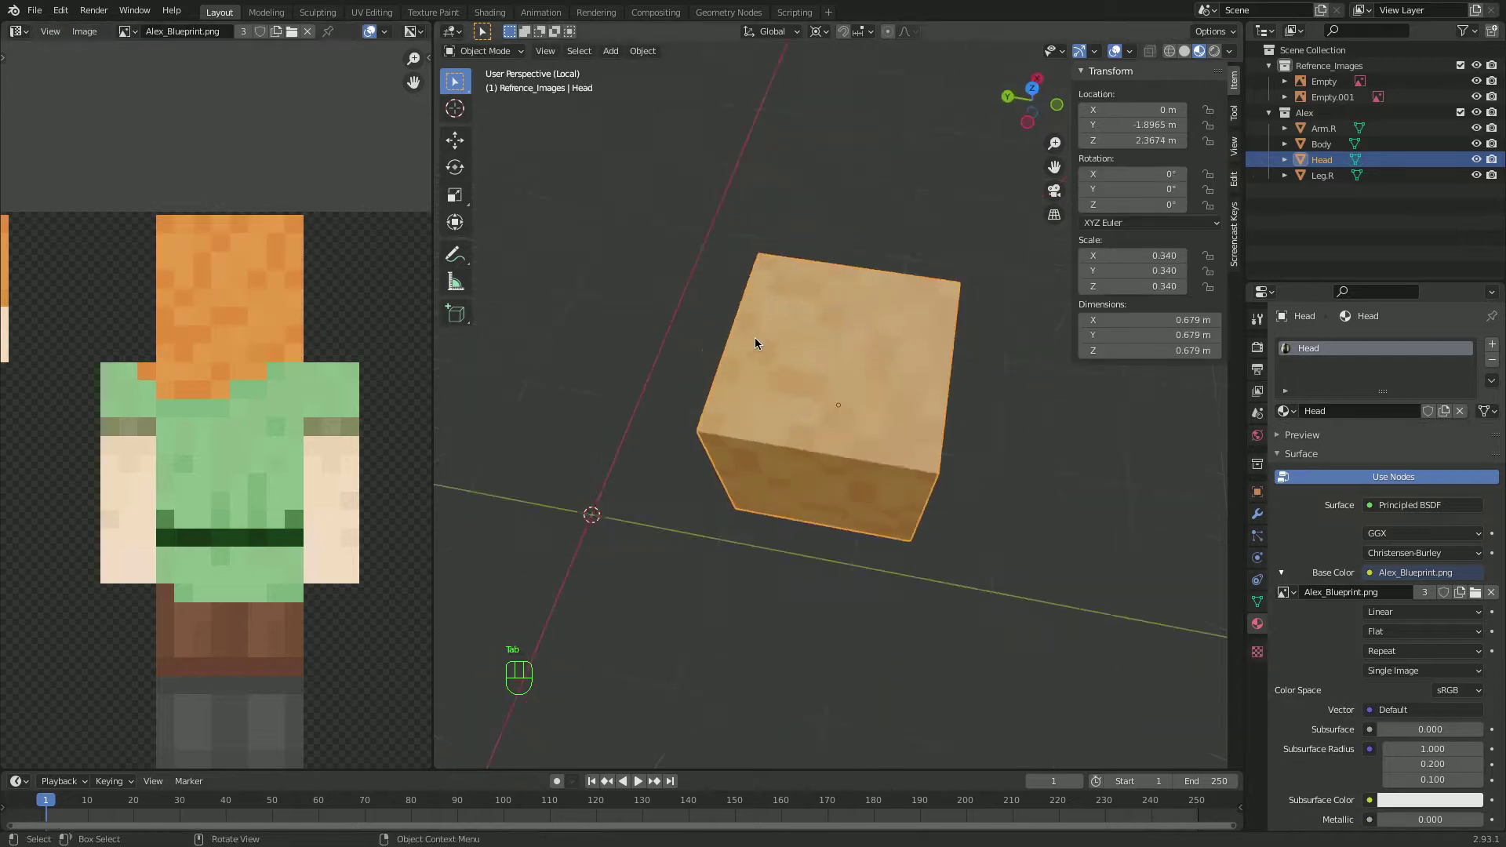
Back in Edit Mode, isolate one Head face's UVs and drag them towards the side-view head in the blueprint
key(Tab)
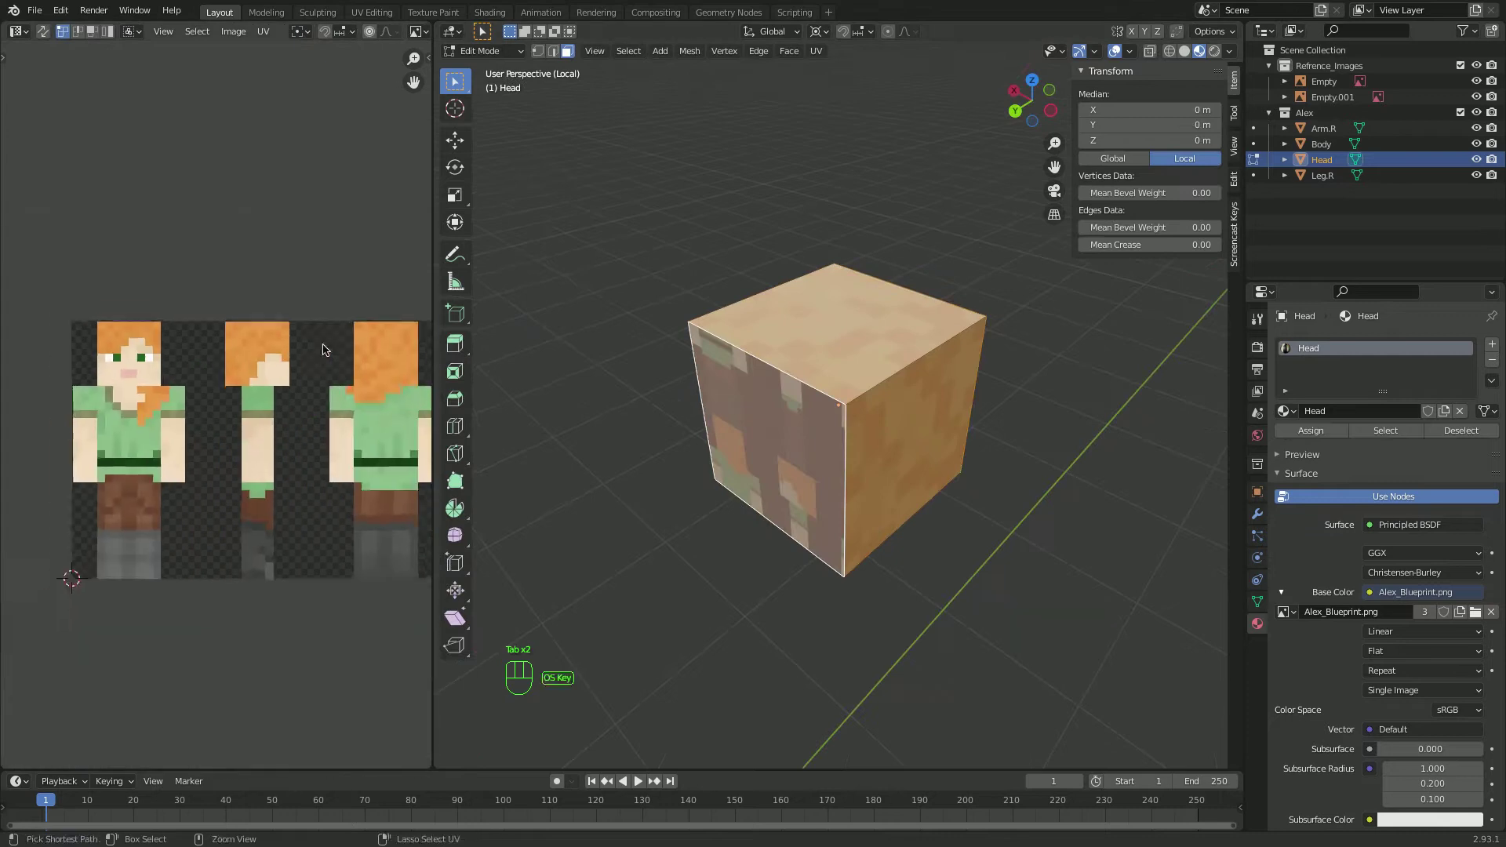
key(a)
key(u)
key(u)
key(super+z)
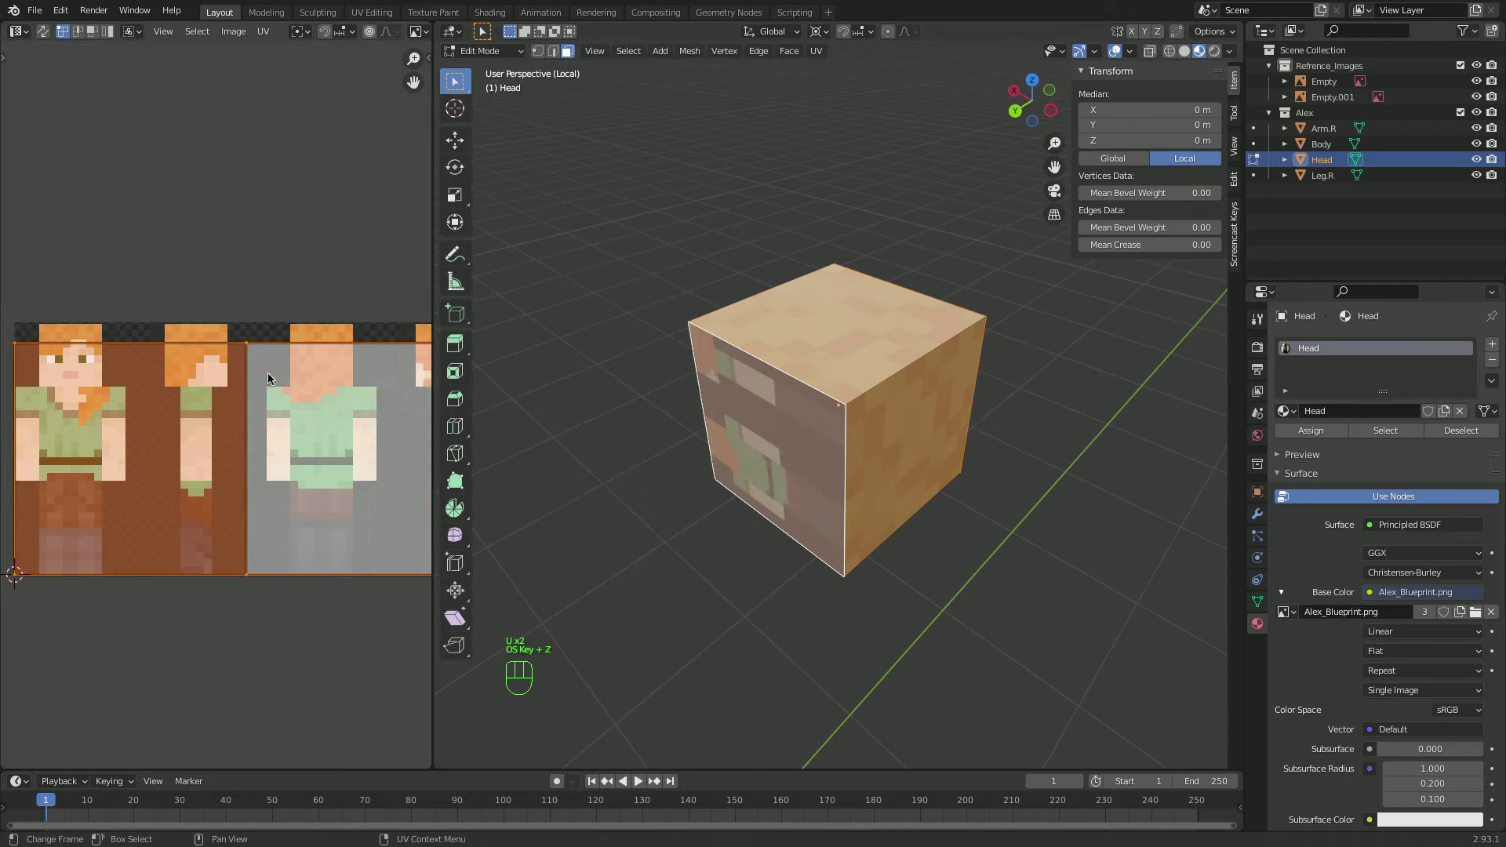
click(361, 287)
key(l)
key(g)
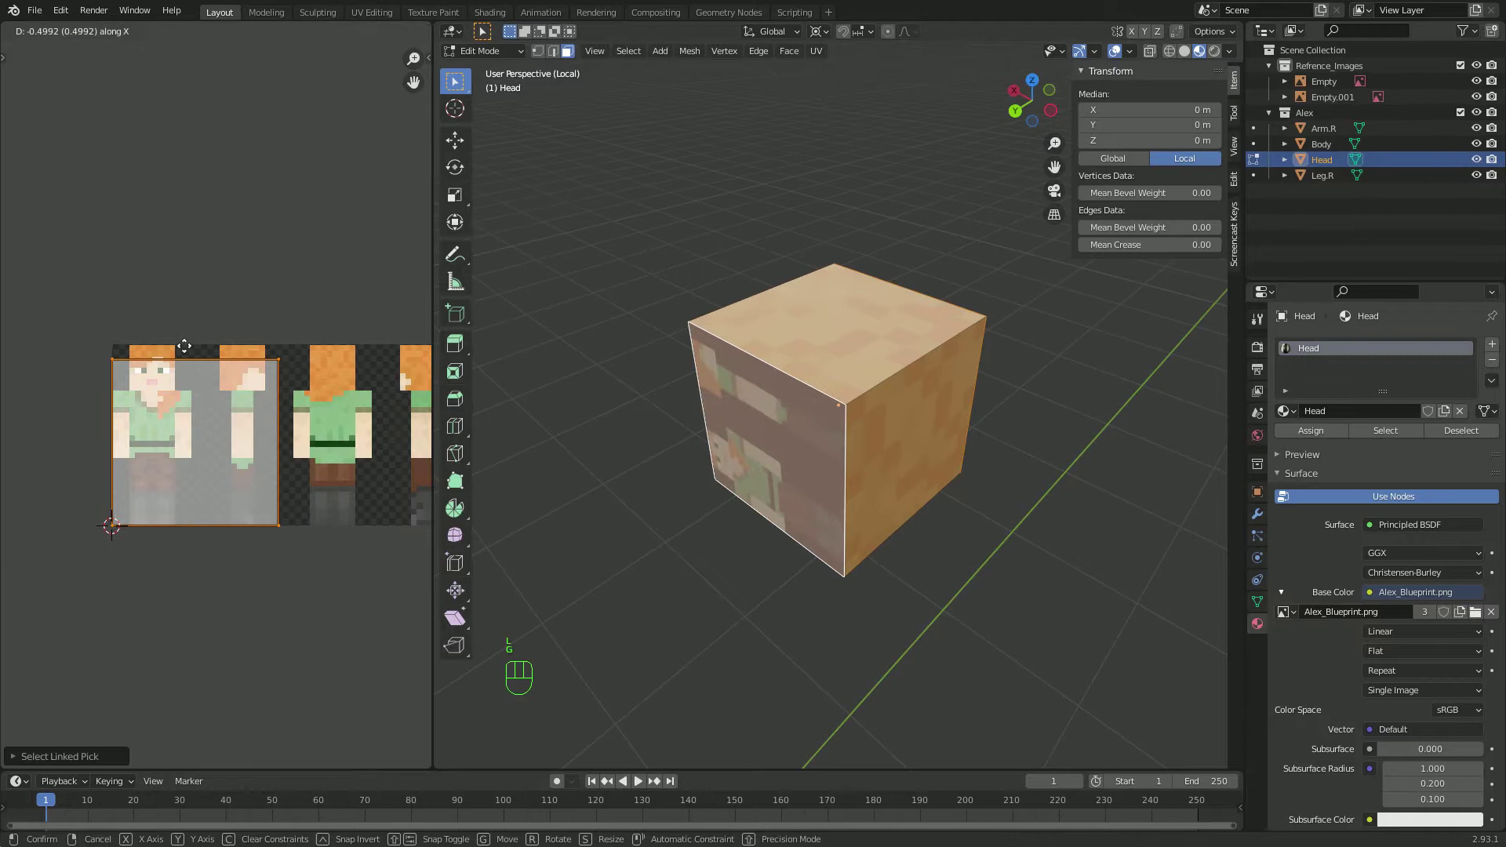
key(a)
Scale and position that face's UVs over the side-view head, try rotating it about 90° and 188°, then cancel
key(s)
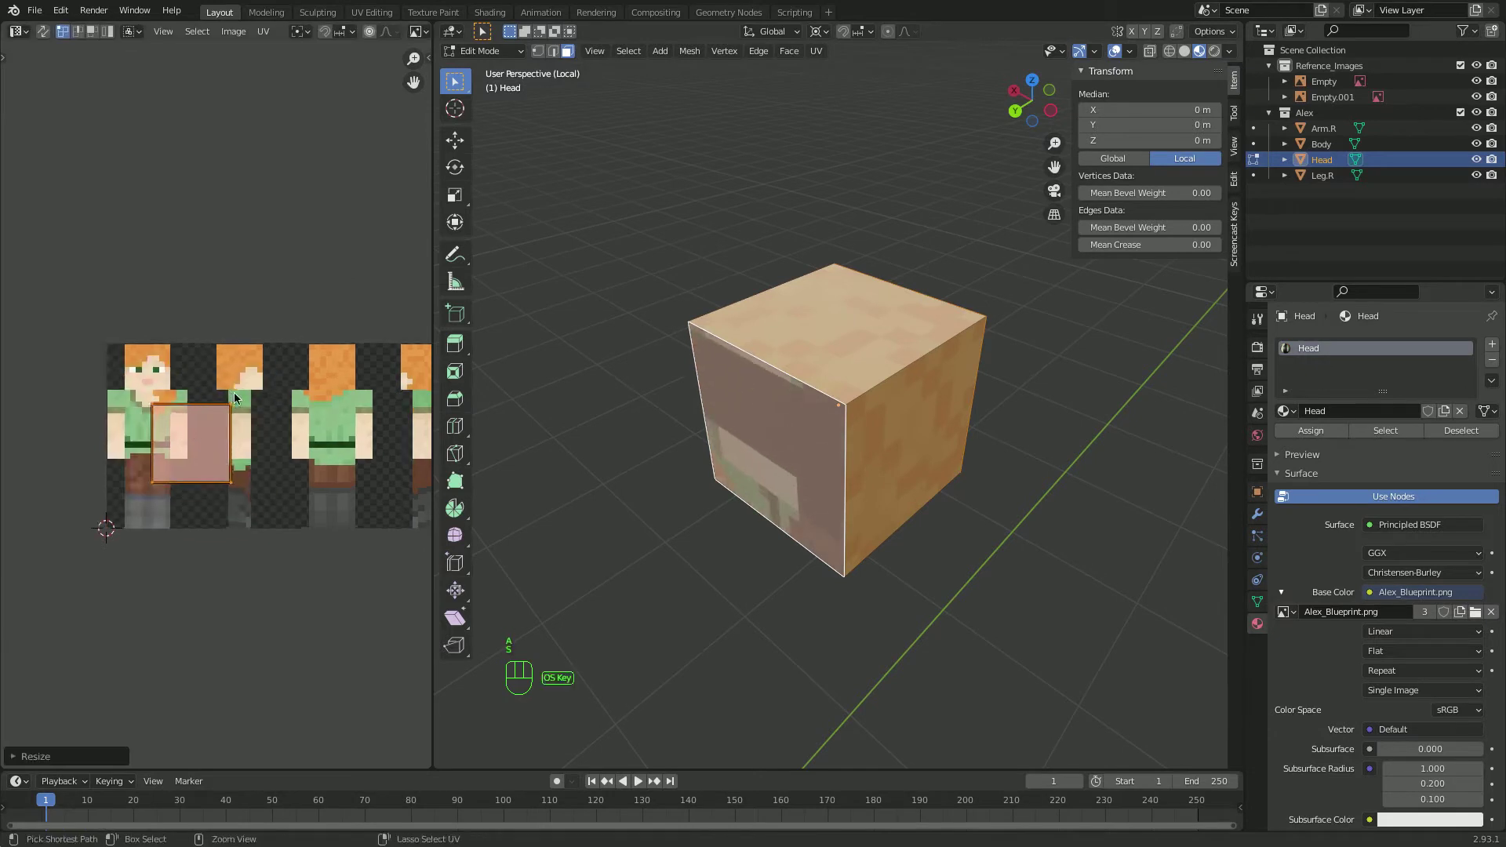
key(g)
key(s)
key(g)
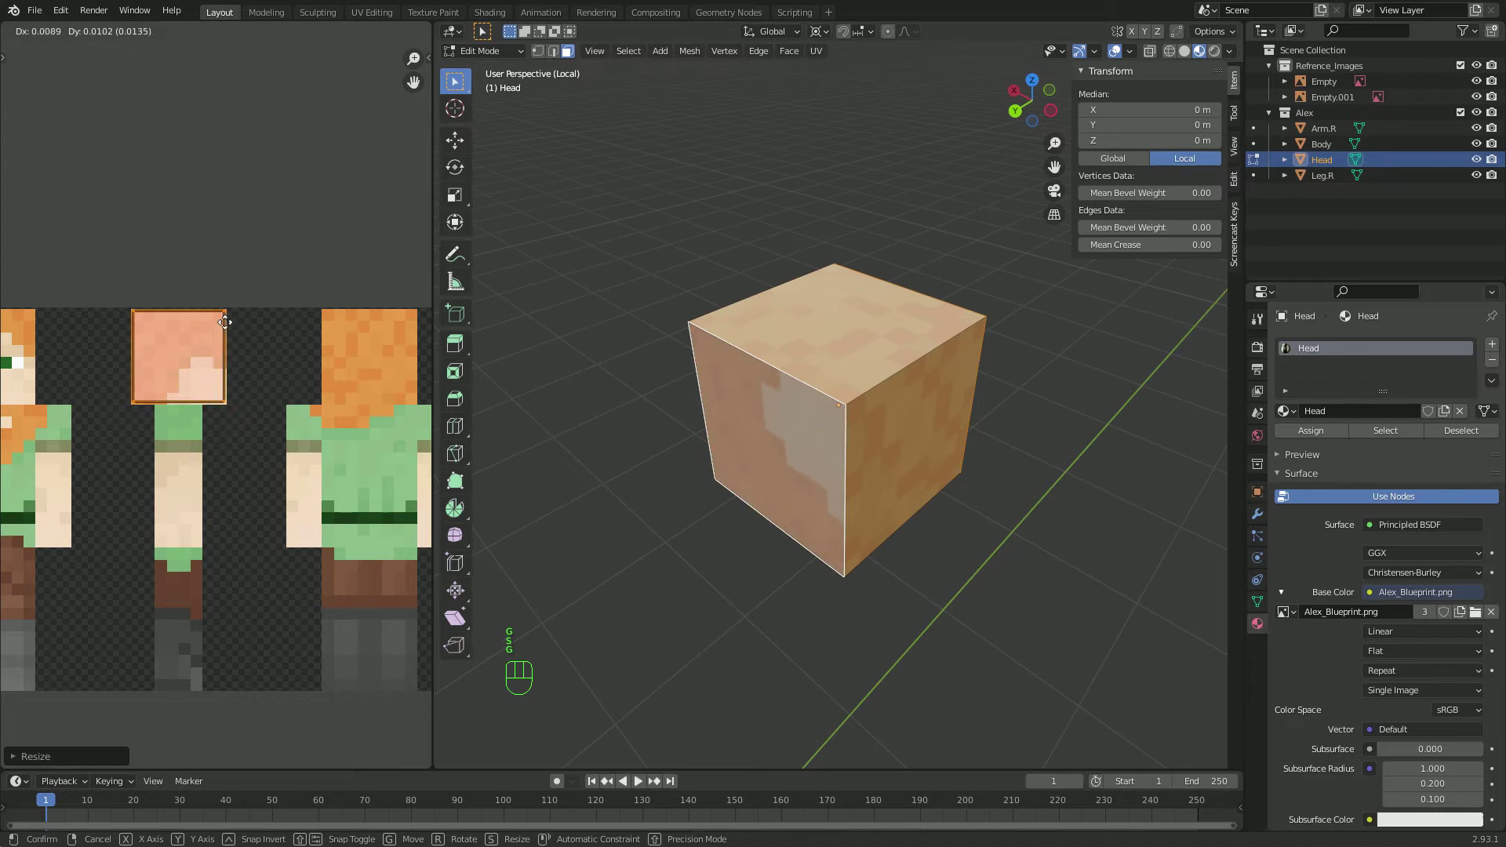
key(x)
key(r)
key(r)
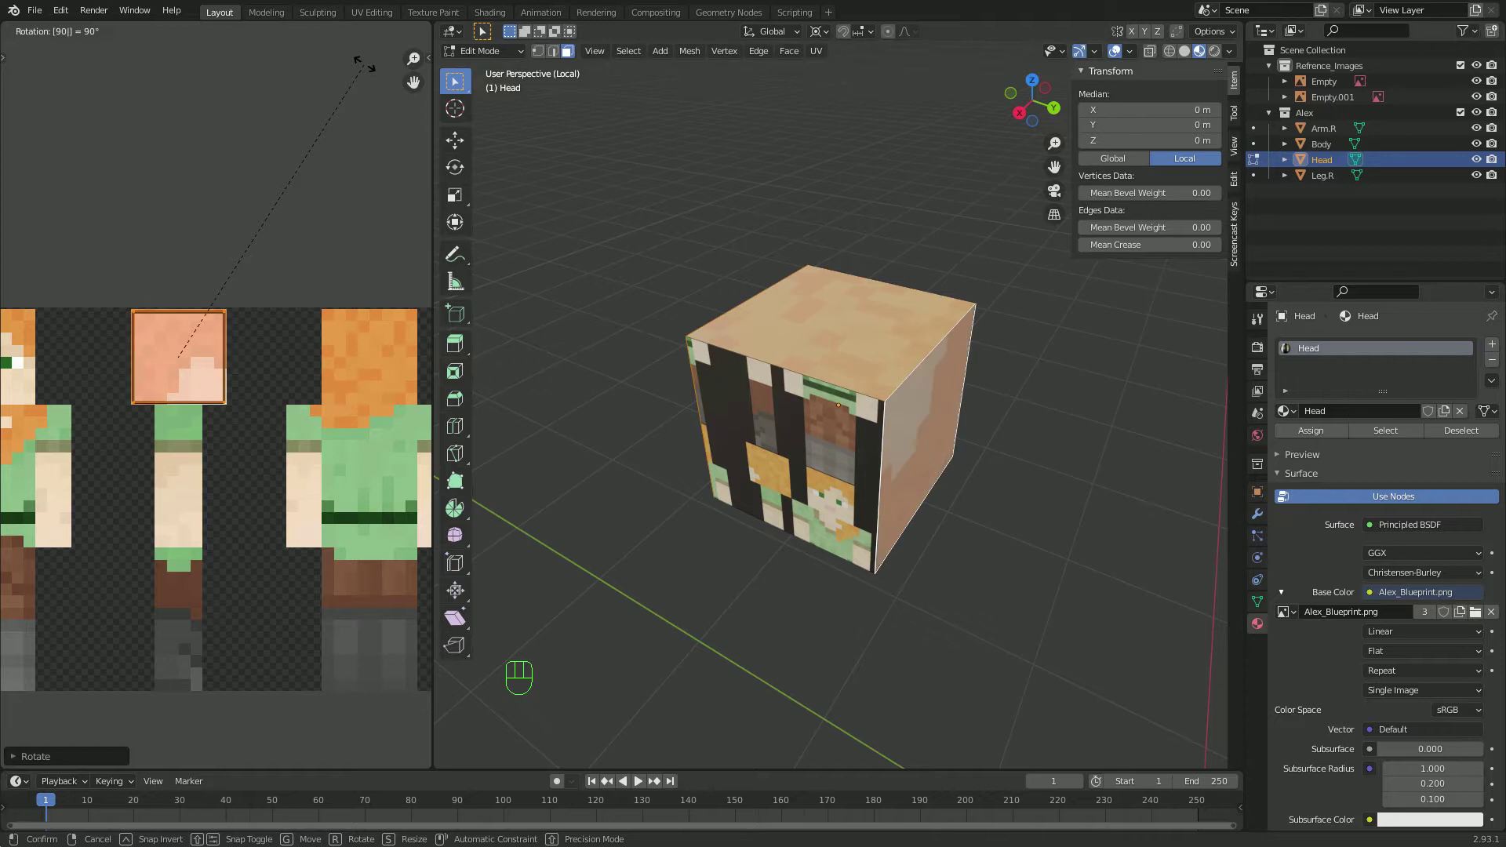
key(super+z)
key(r)
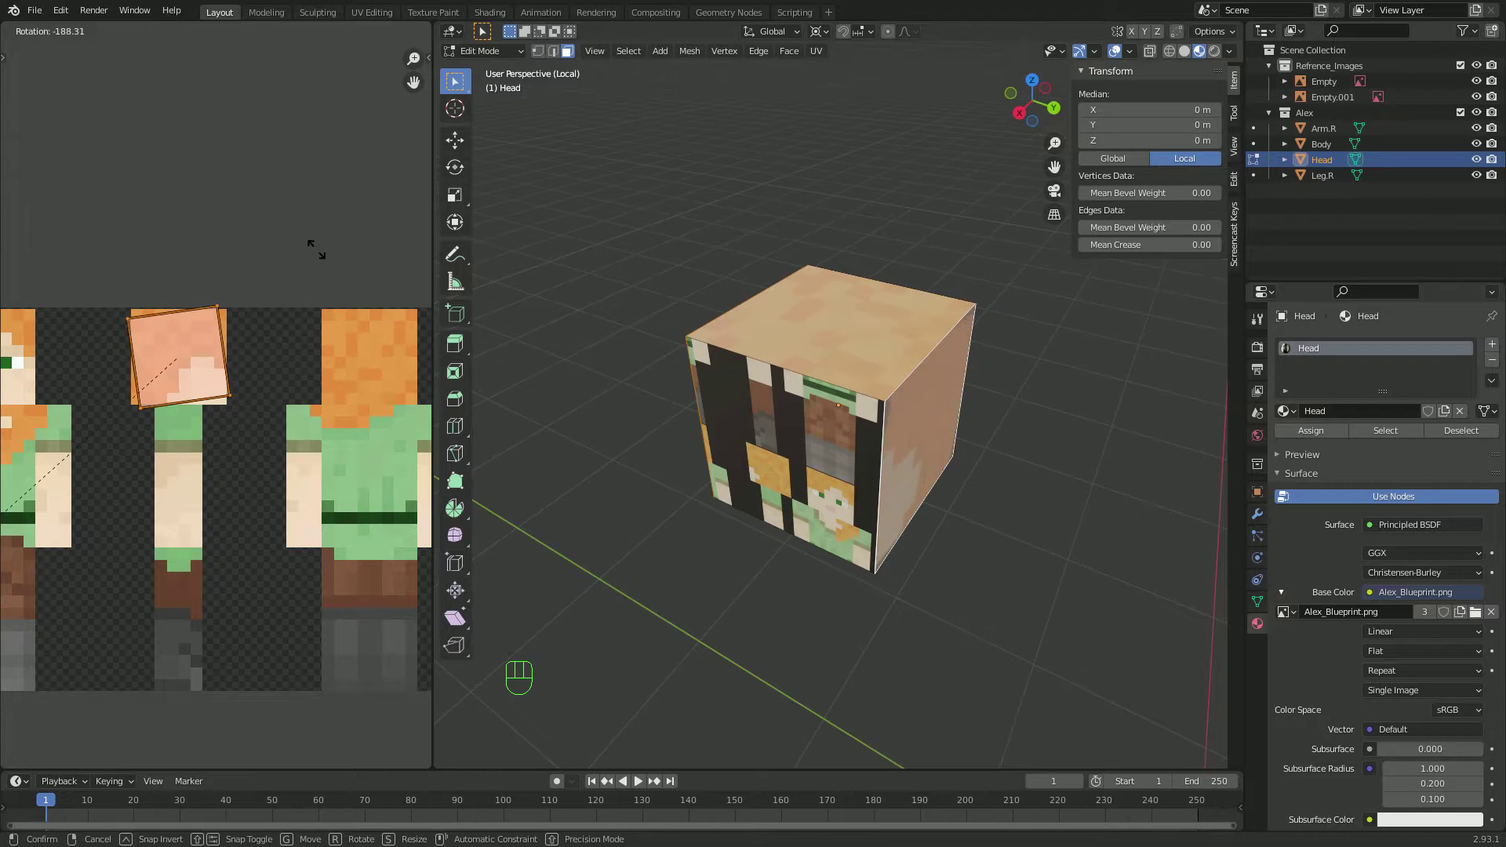
click(15, 755)
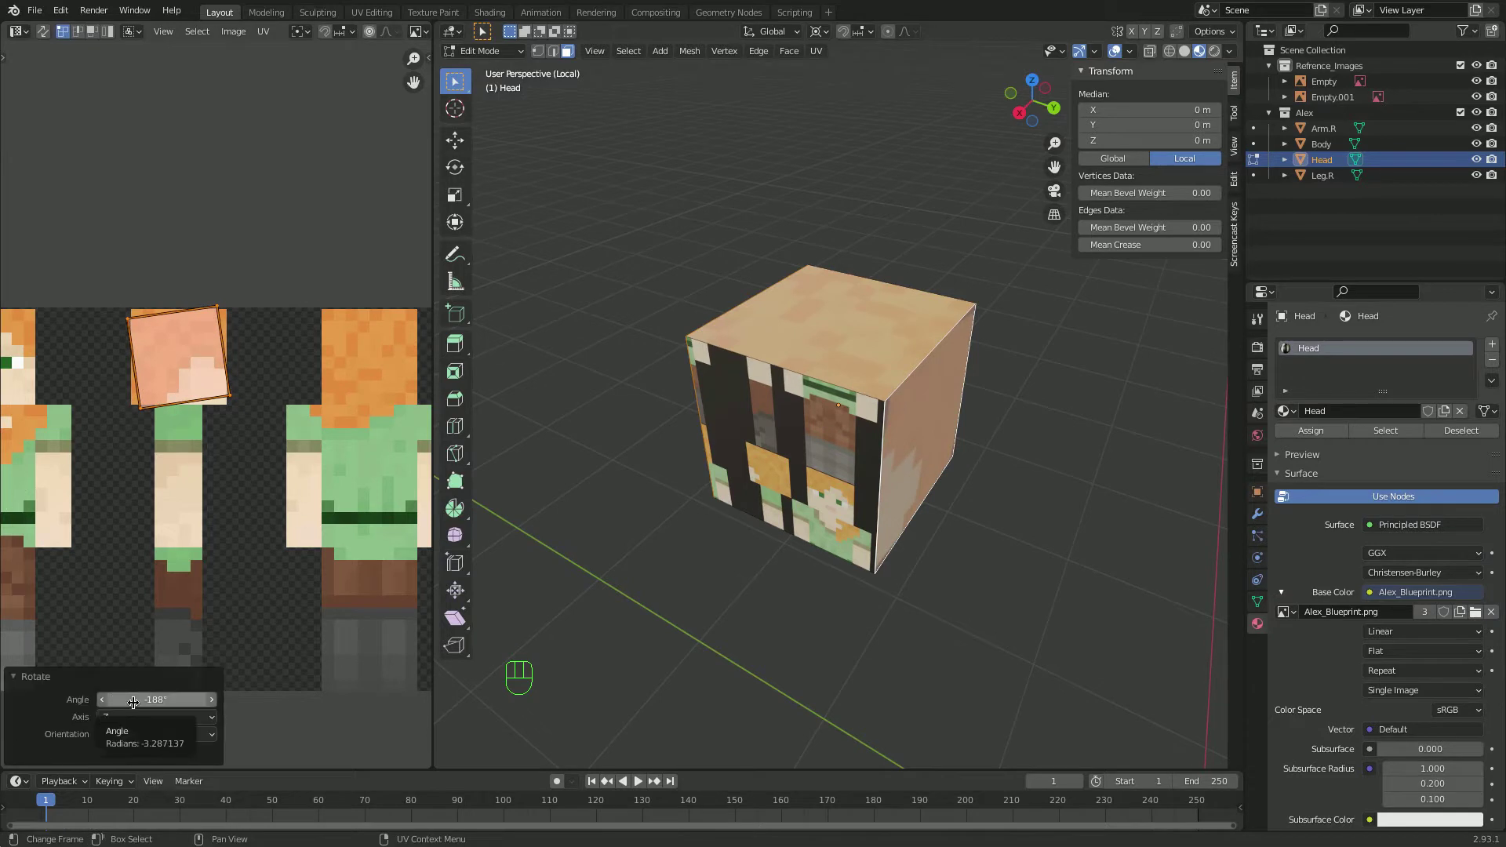
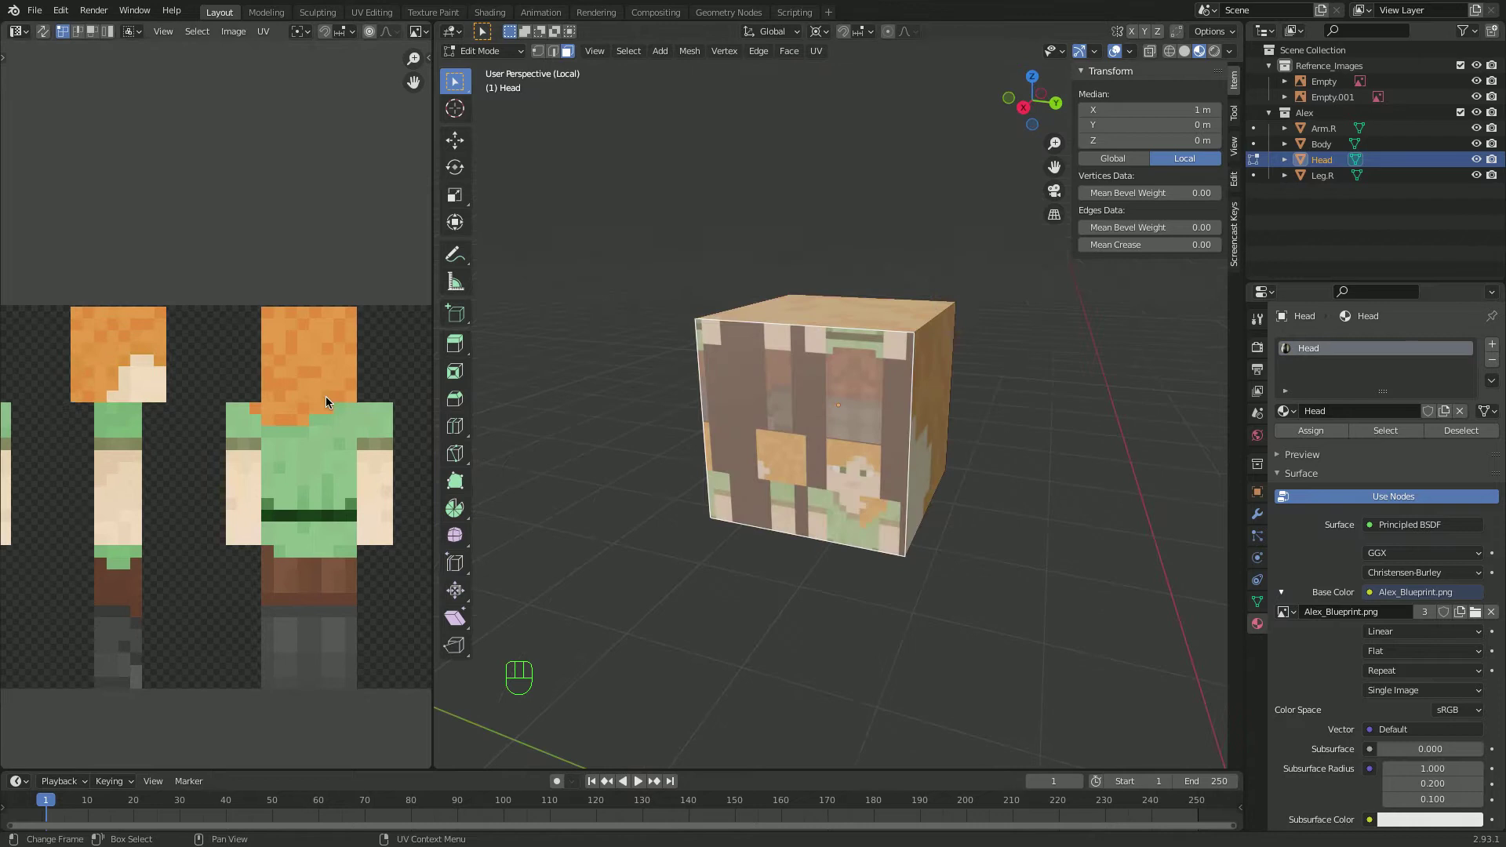
Unwrap the Head's front face and scale and move its UVs onto Alex's face square in the blueprint
key(u)
click(328, 390)
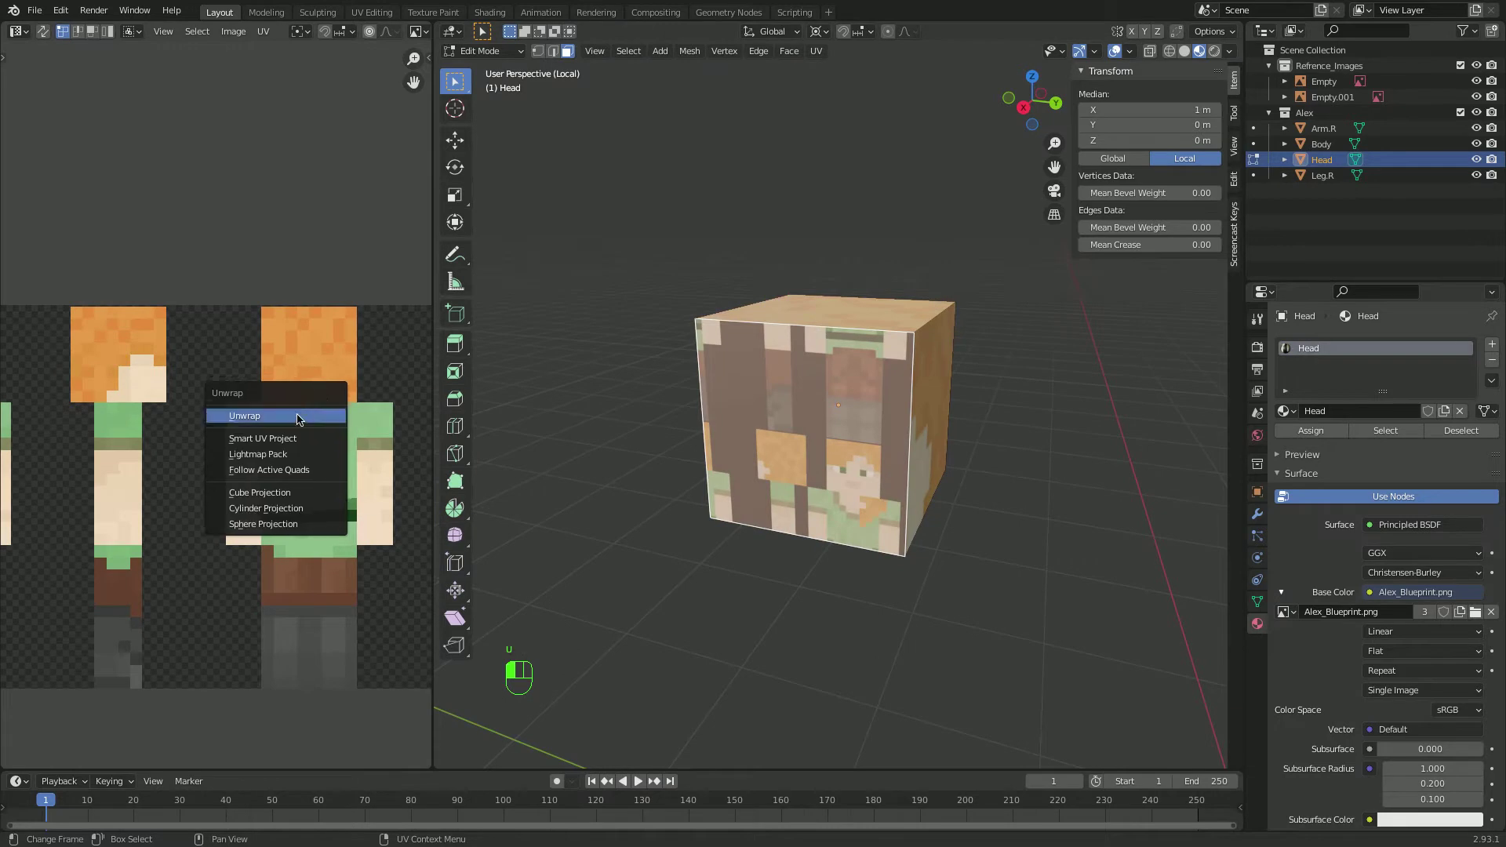
key(a)
key(s)
key(g)
key(s)
key(h)
key(super+z)
key(g)
key(s)
key(g)
Rotate the front face's UVs 180° so Alex's face shows upright with hair on top
key(Tab)
key(Tab)
key(r)
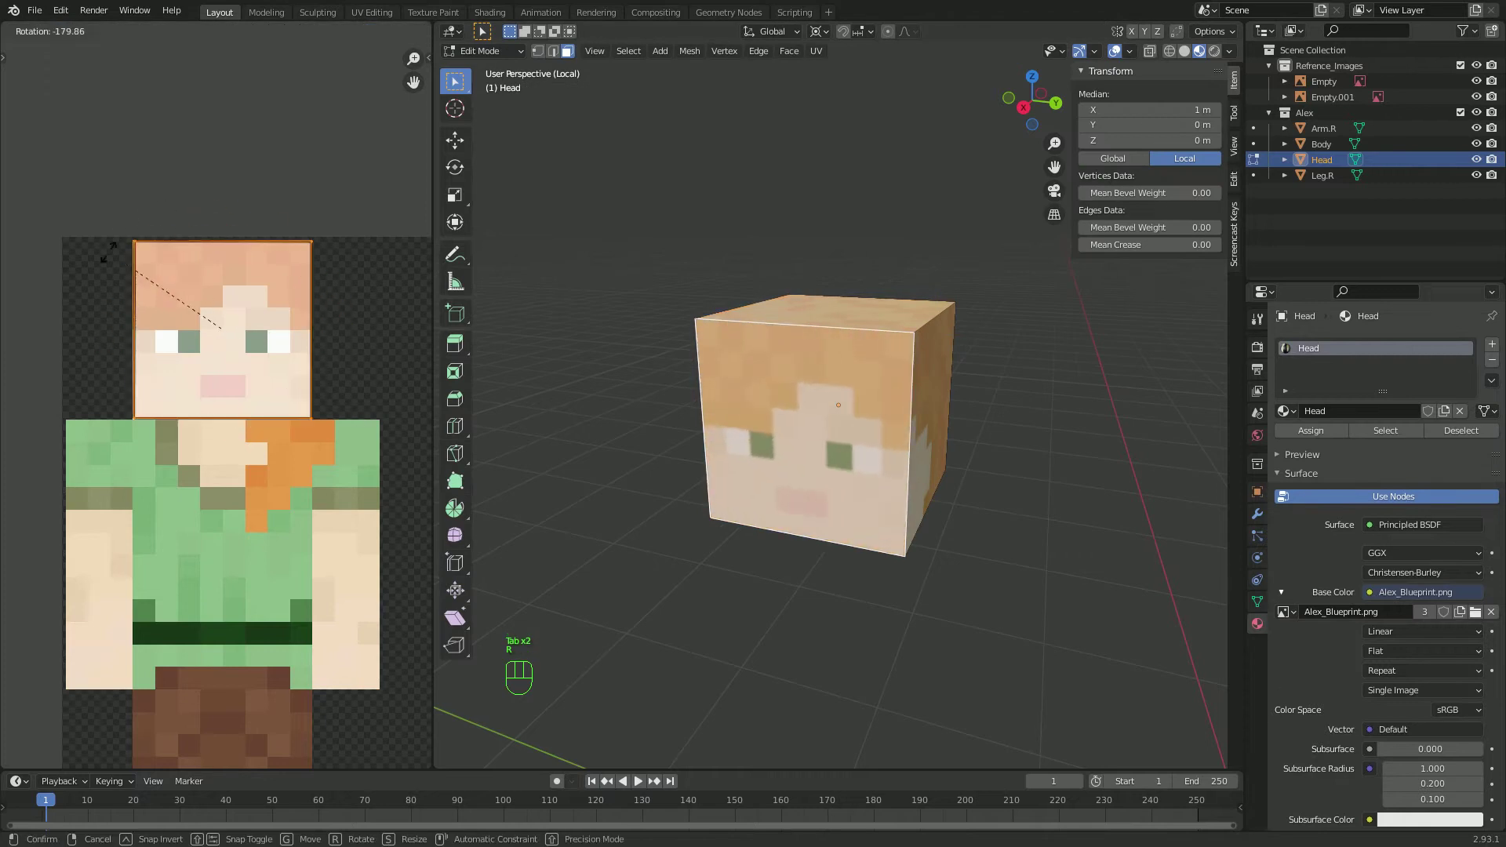
key(Tab)
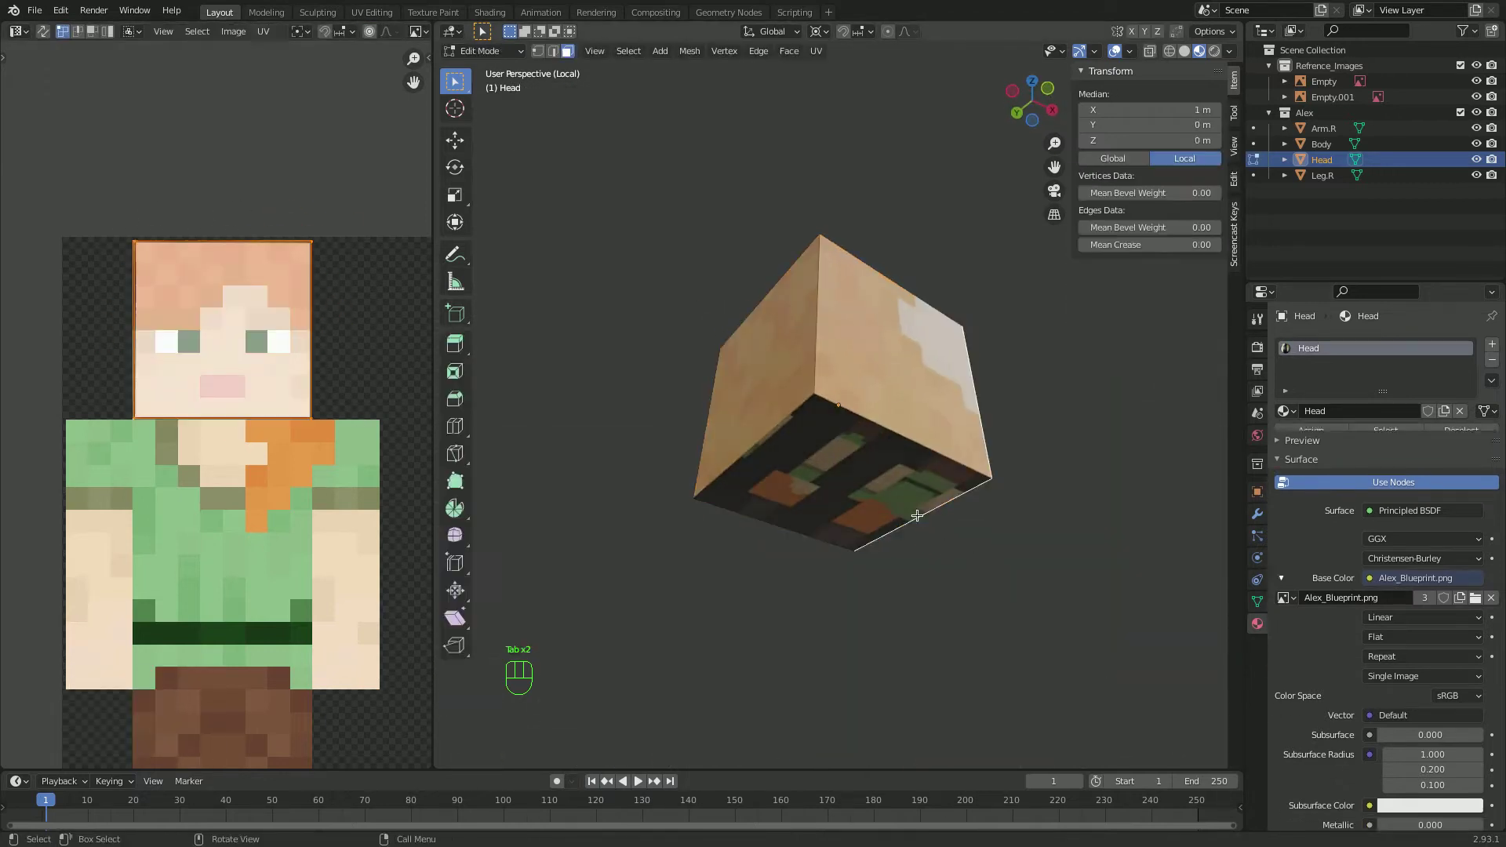